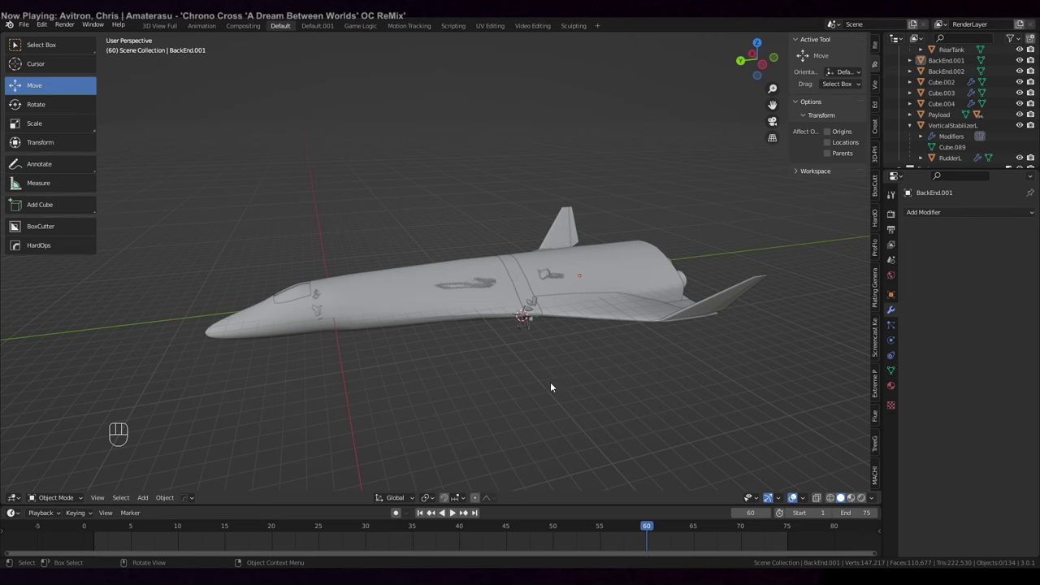
Bring the rear fin panel into view and enter Edit Mode on the AbortSection mesh.
drag(551, 377, 550, 355)
drag(558, 365, 560, 321)
drag(593, 313, 459, 319)
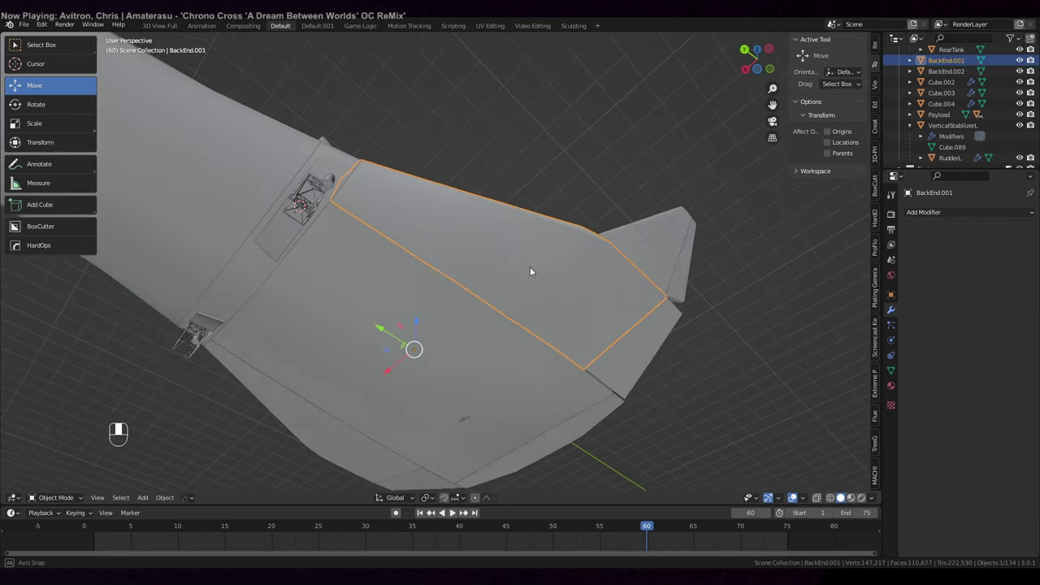
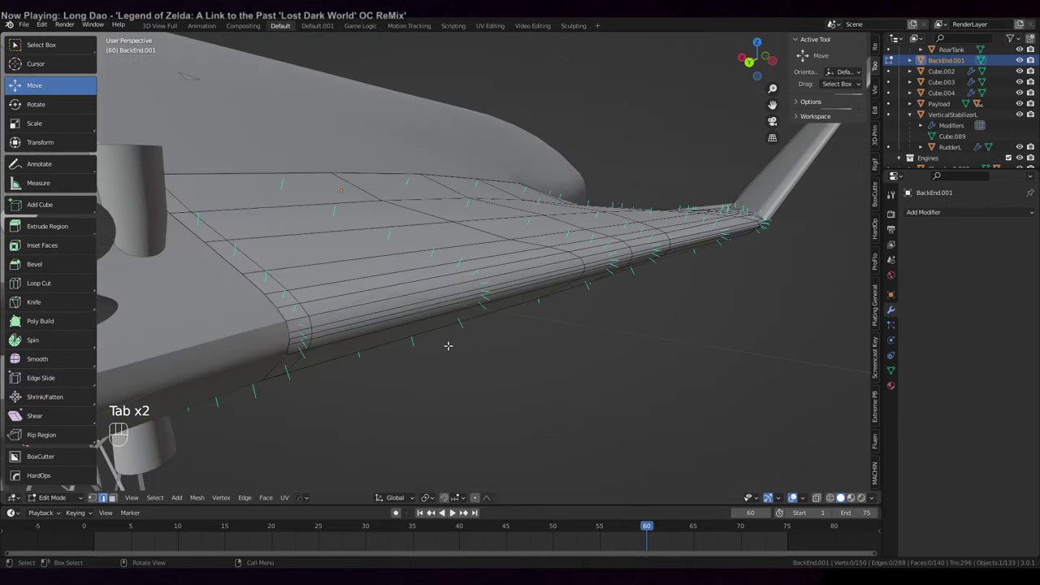
key(Tab)
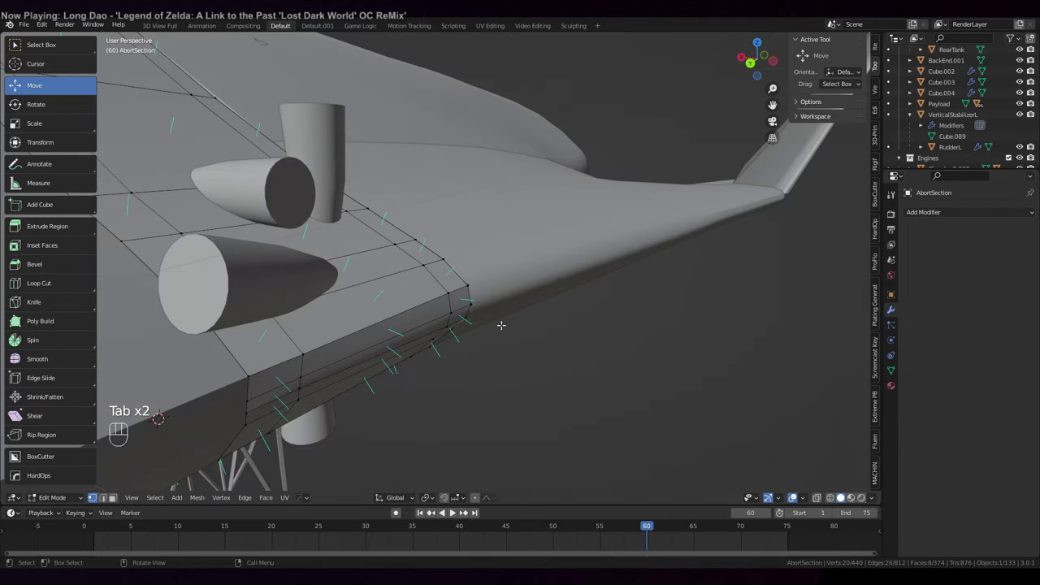
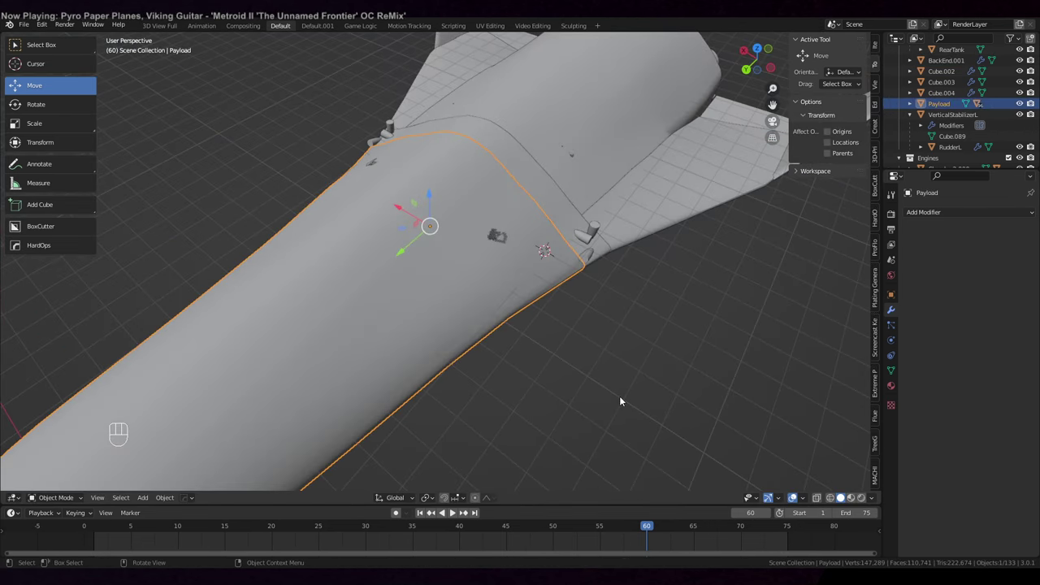
key(Tab)
key(a)
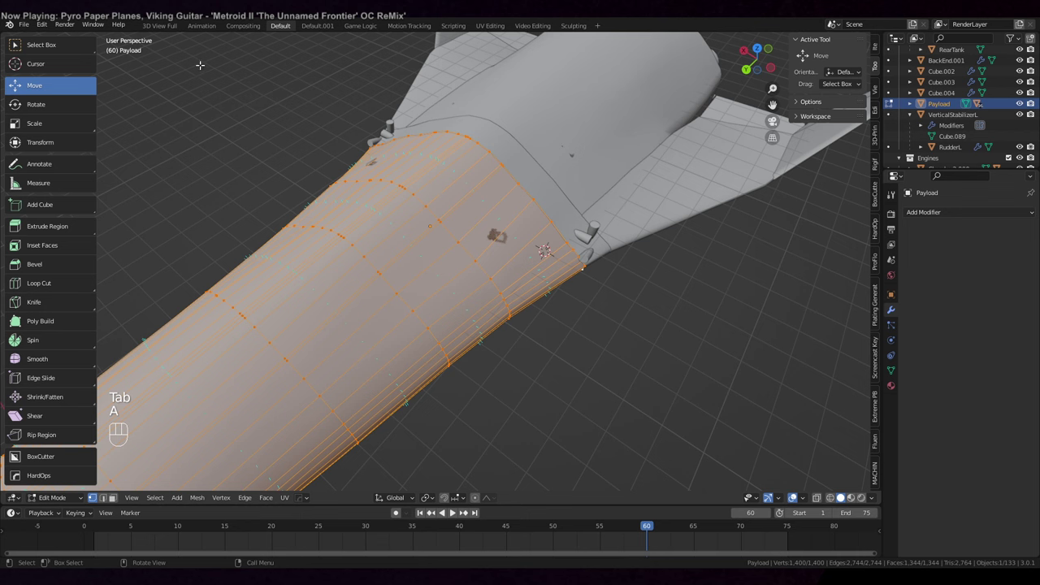
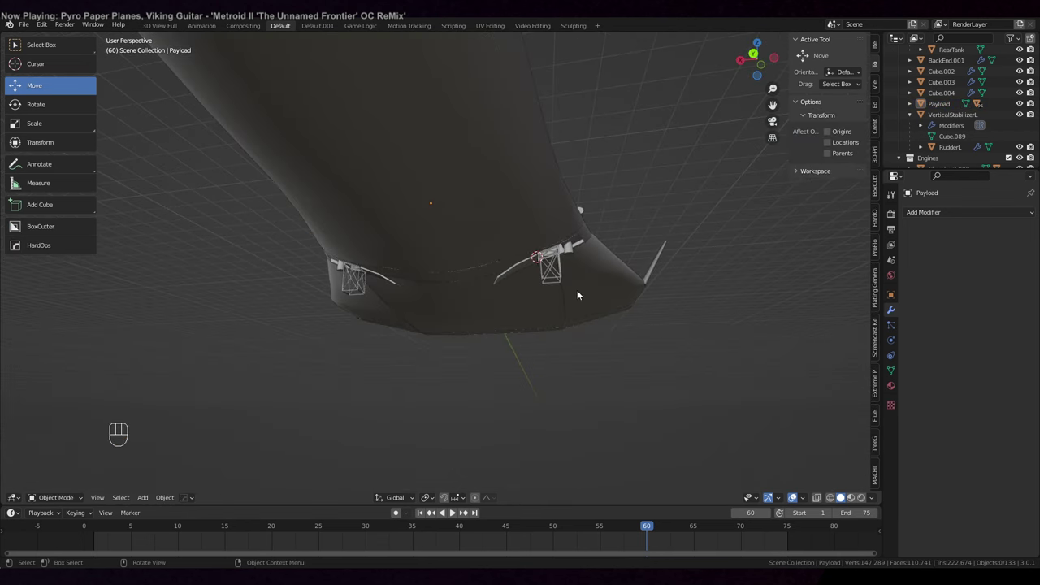
drag(578, 311, 594, 320)
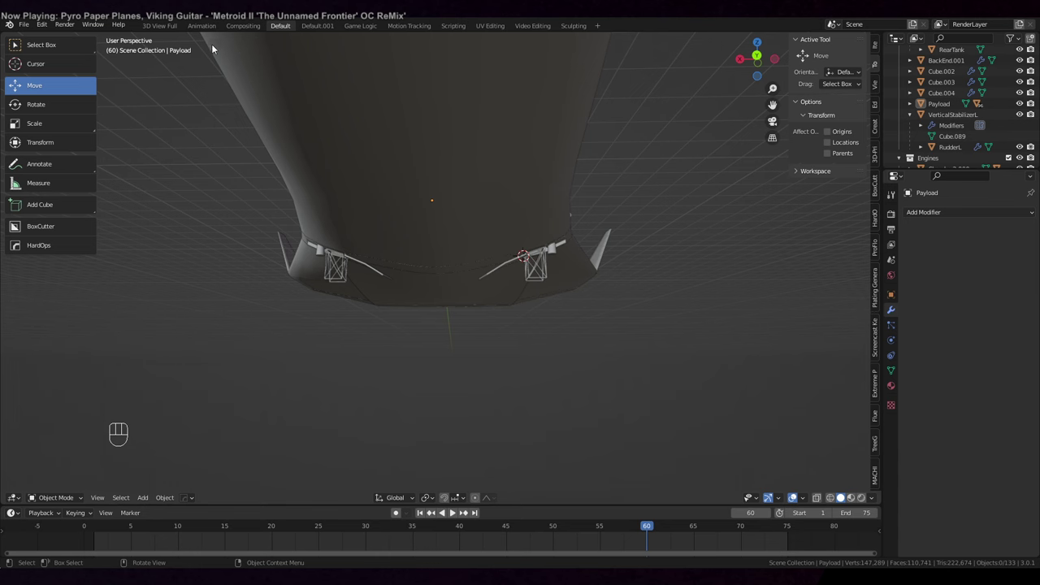
Add a cube beneath the payload, stretch it wide along X and flatten it along Z into a thin slab.
click(440, 240)
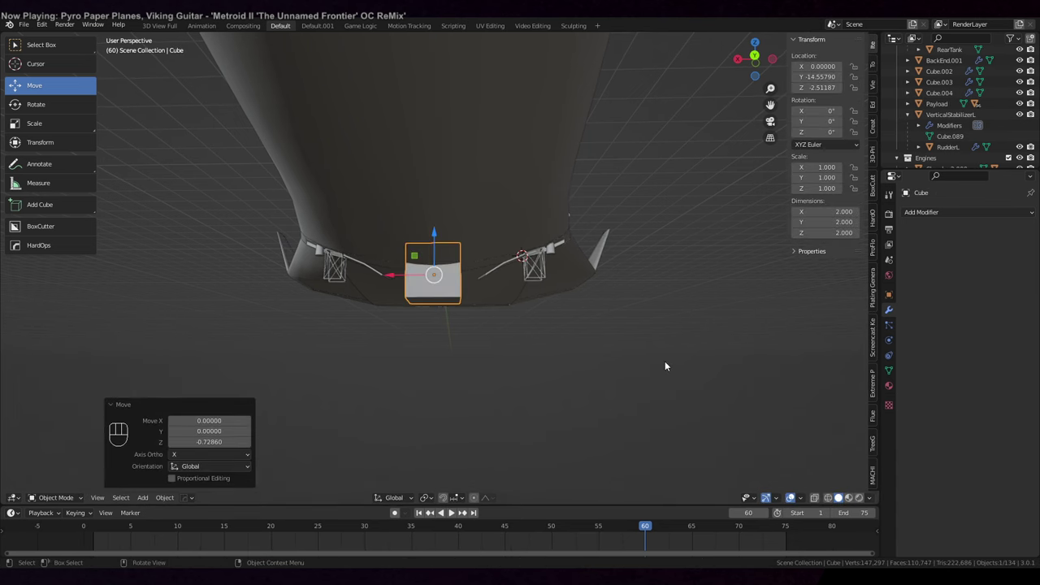
key(s)
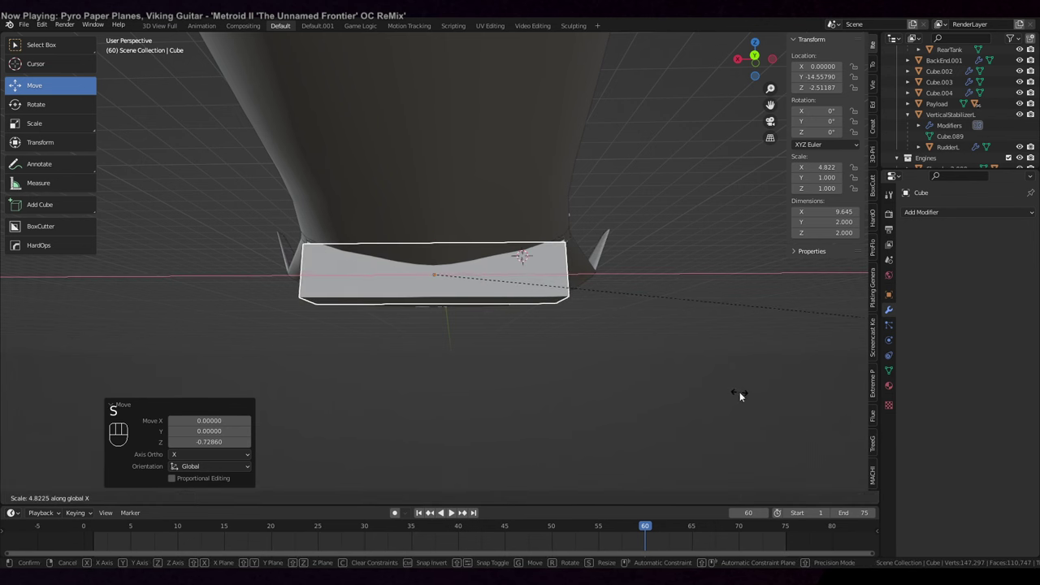
key(s)
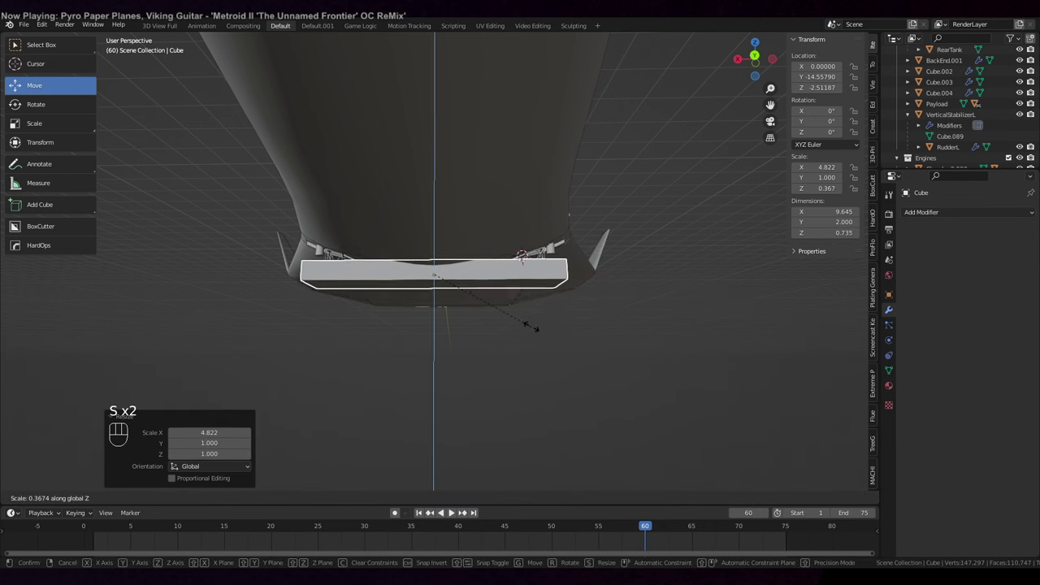
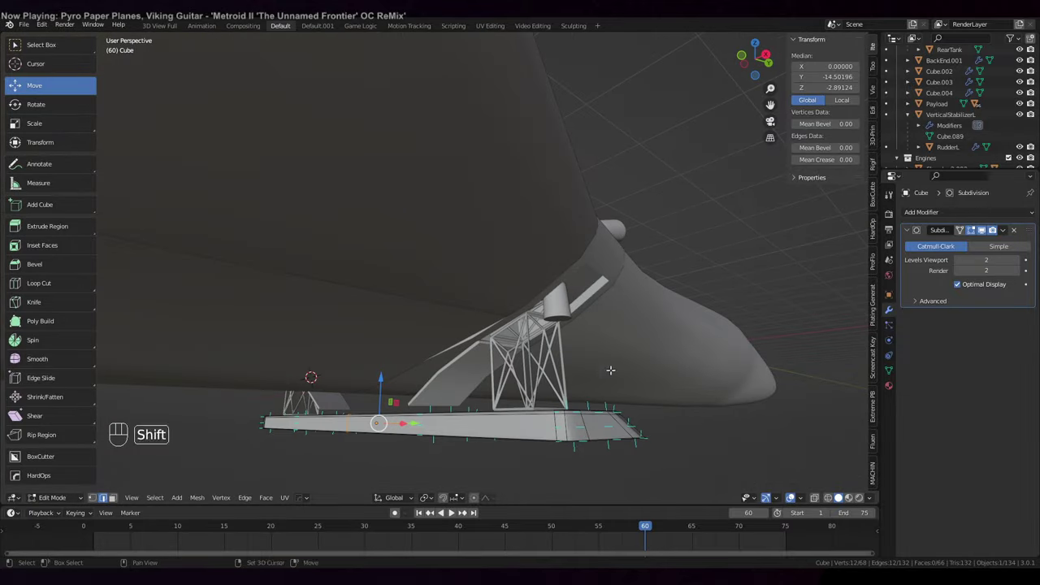
key(Tab)
drag(574, 280, 558, 274)
drag(605, 305, 521, 303)
Extrude Cylinder.002 downward, add loop cuts and resize its rings into a column reaching the slab.
drag(520, 303, 496, 307)
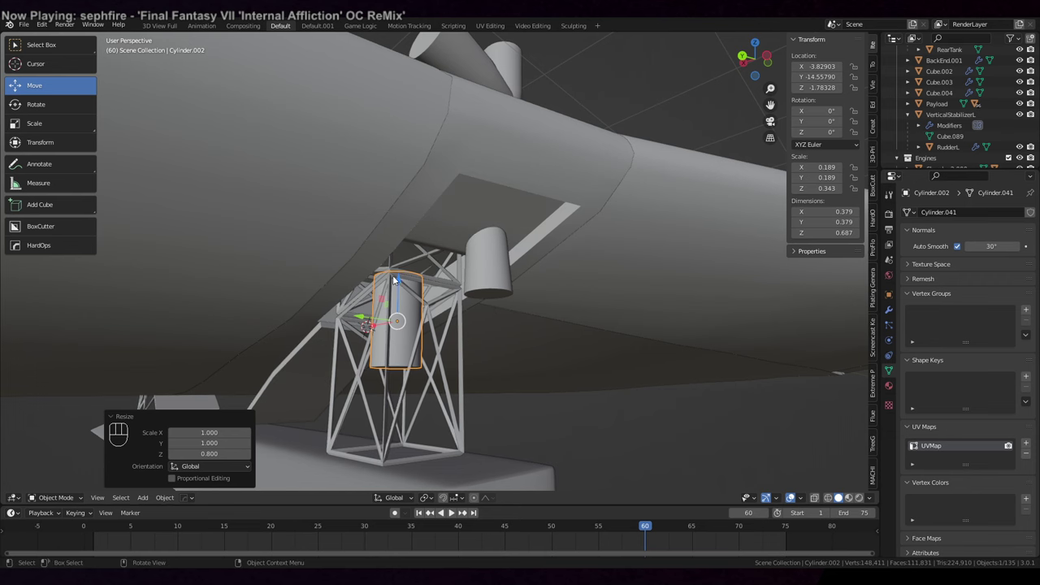
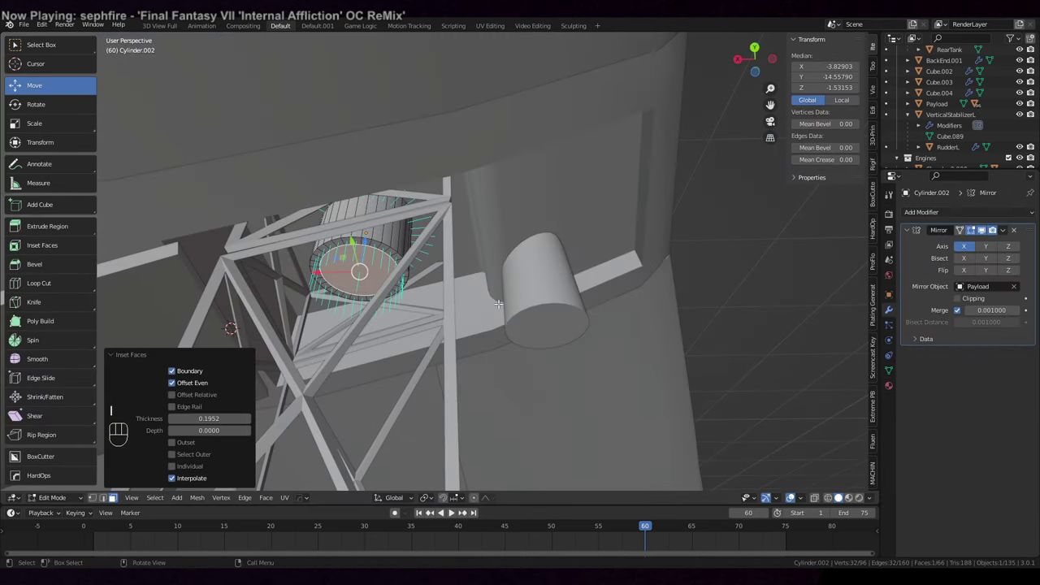
key(e)
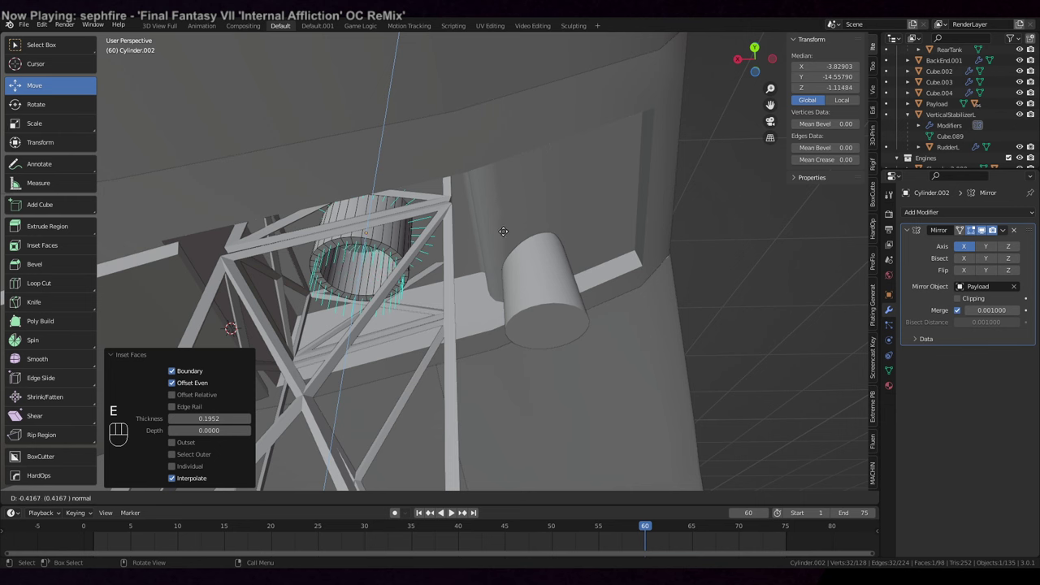
key(ctrl+z)
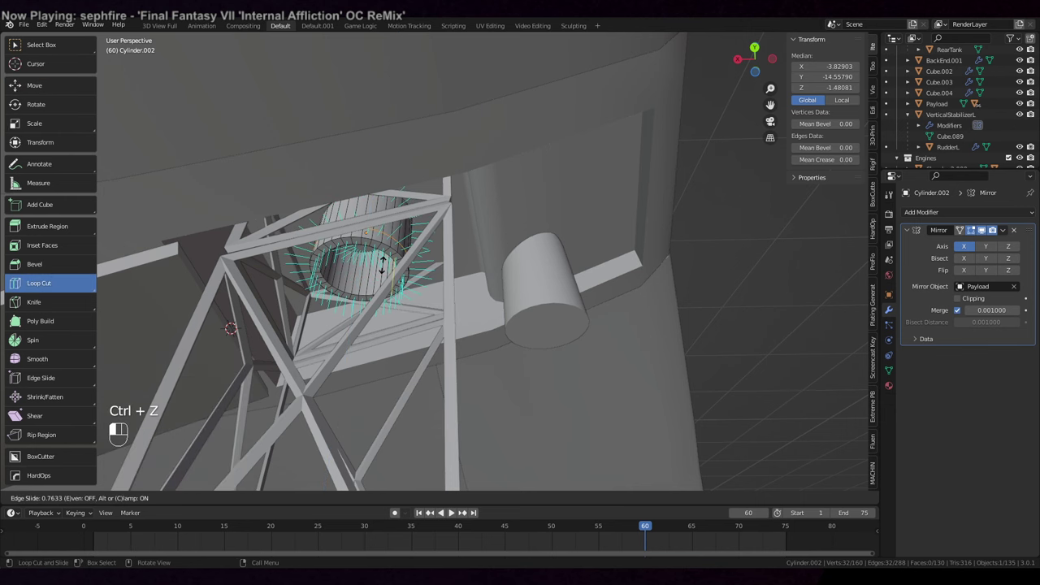
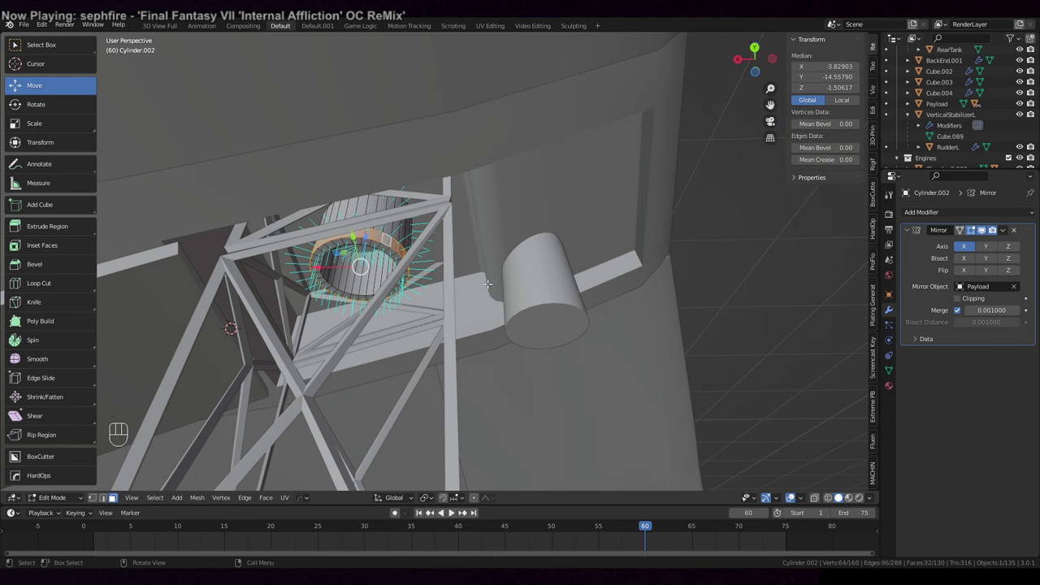
key(e)
key(s)
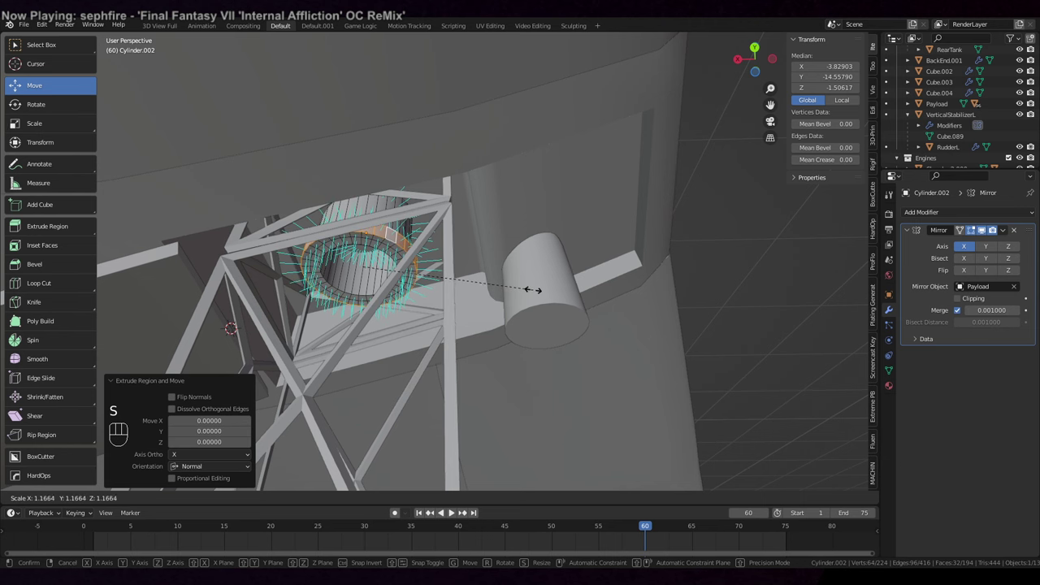
key(s)
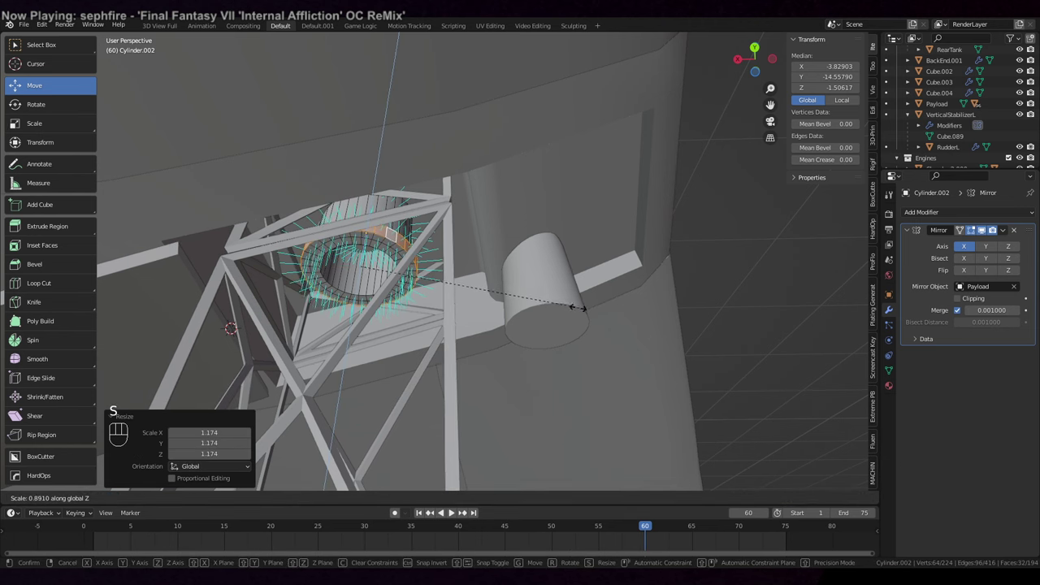
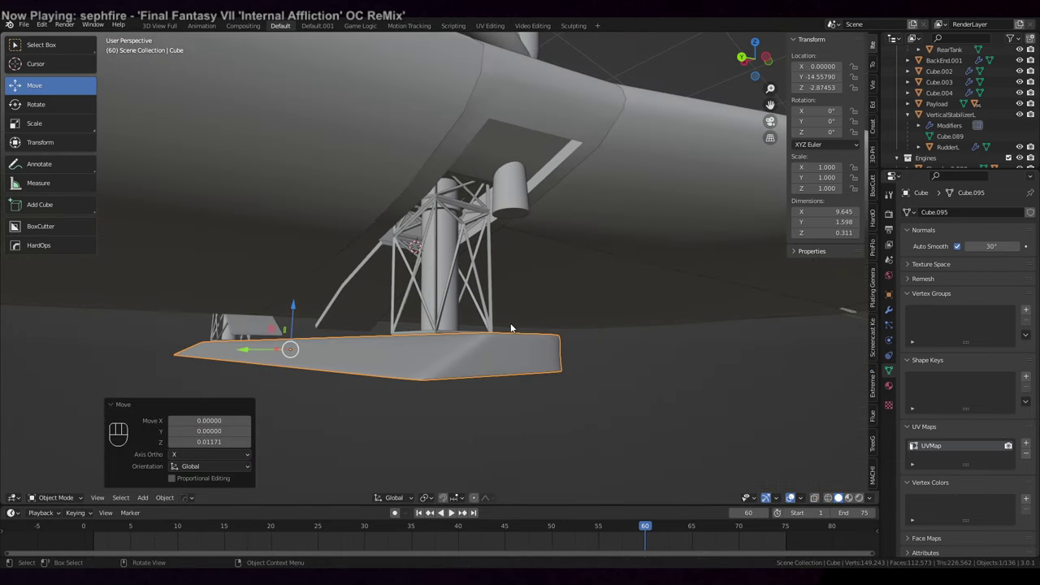
Orbit out around the landing leg assembly and isolate the AbortSection object in Local View.
drag(563, 333, 597, 340)
drag(595, 343, 574, 357)
drag(557, 350, 499, 268)
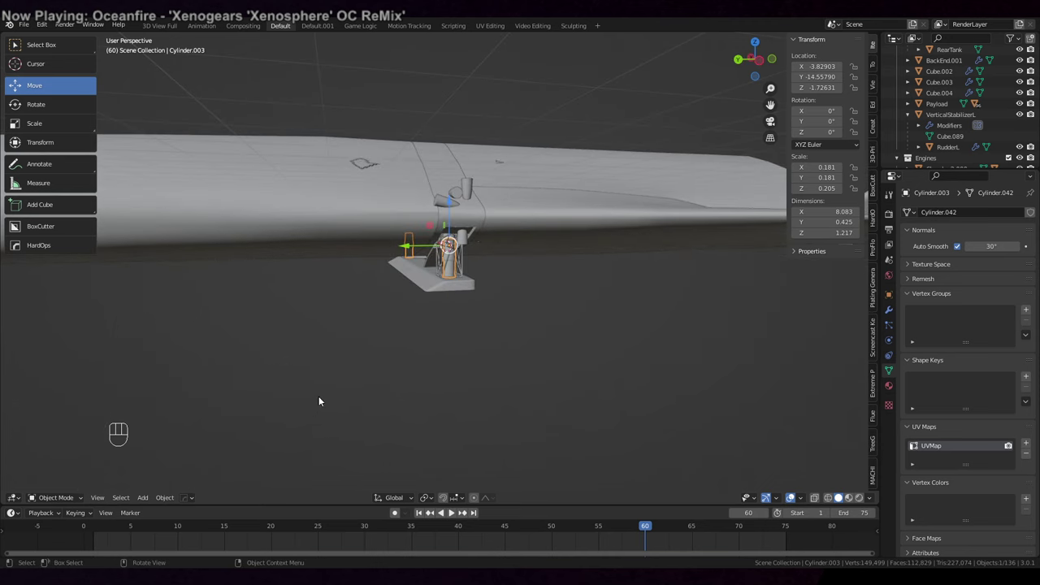
drag(655, 528, 659, 485)
drag(692, 358, 681, 381)
drag(679, 381, 653, 366)
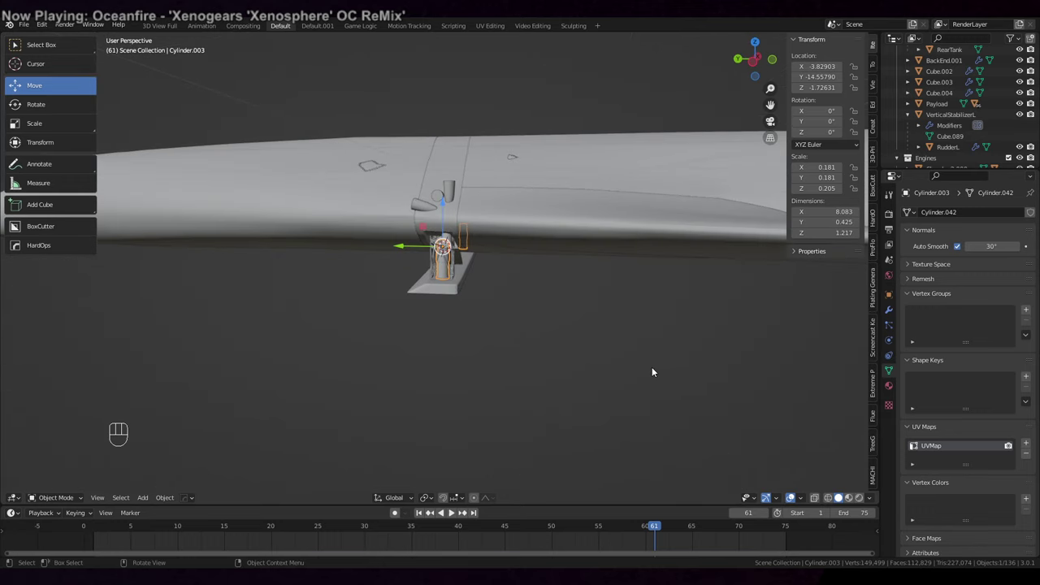
drag(622, 320, 632, 366)
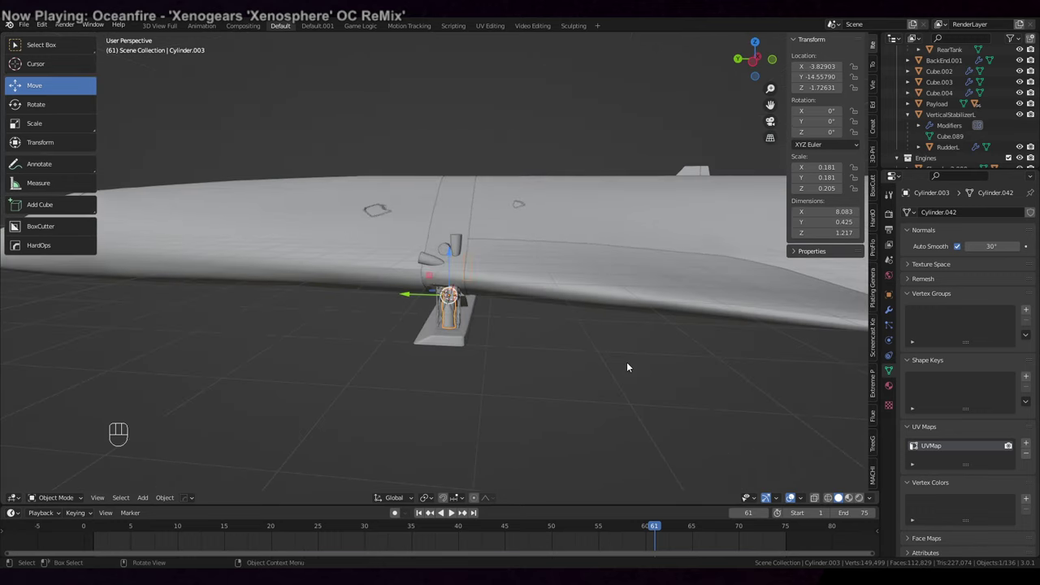
middle_click(462, 187)
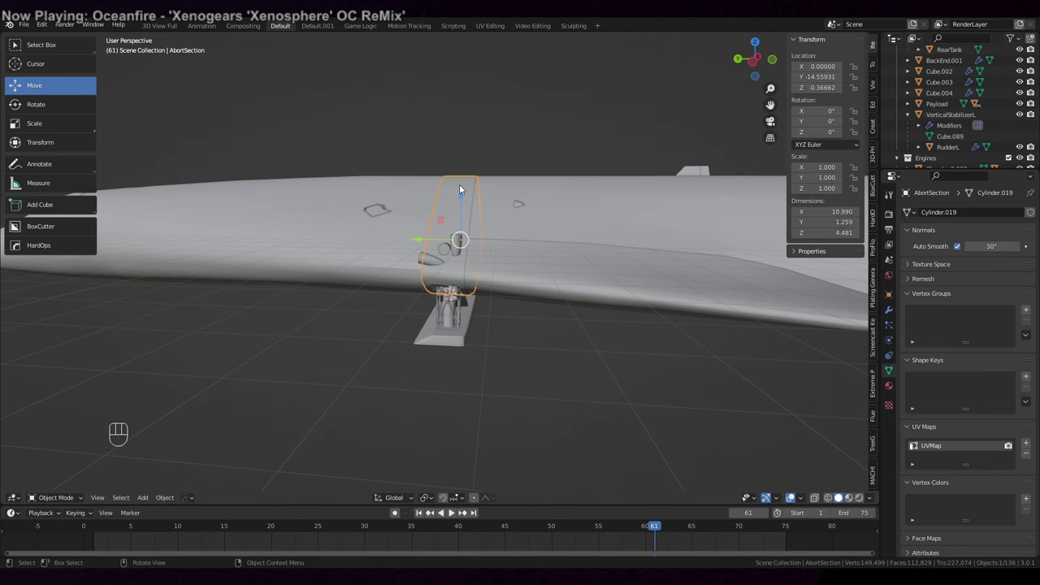
key(KP_Divide)
Make the new Roundcube taller and check it from a top-down view inside the abort section.
drag(487, 180, 400, 218)
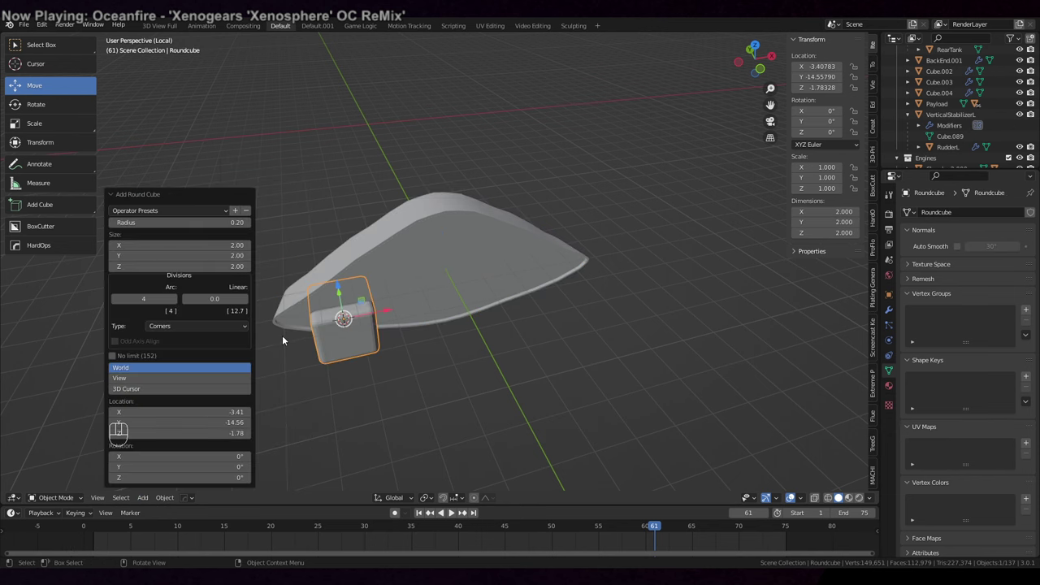
drag(225, 211, 208, 239)
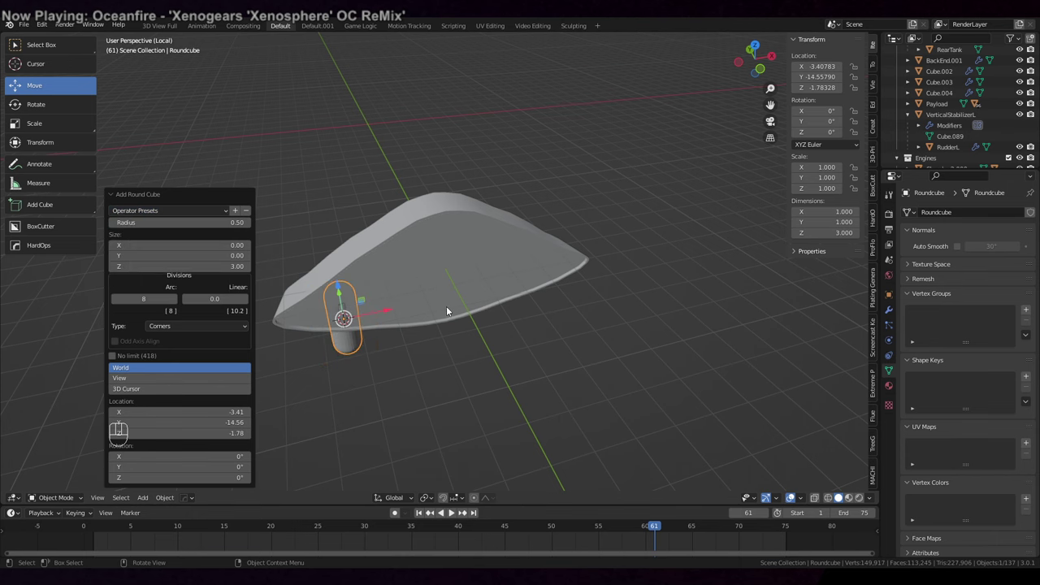
drag(451, 297, 477, 287)
drag(471, 333, 442, 319)
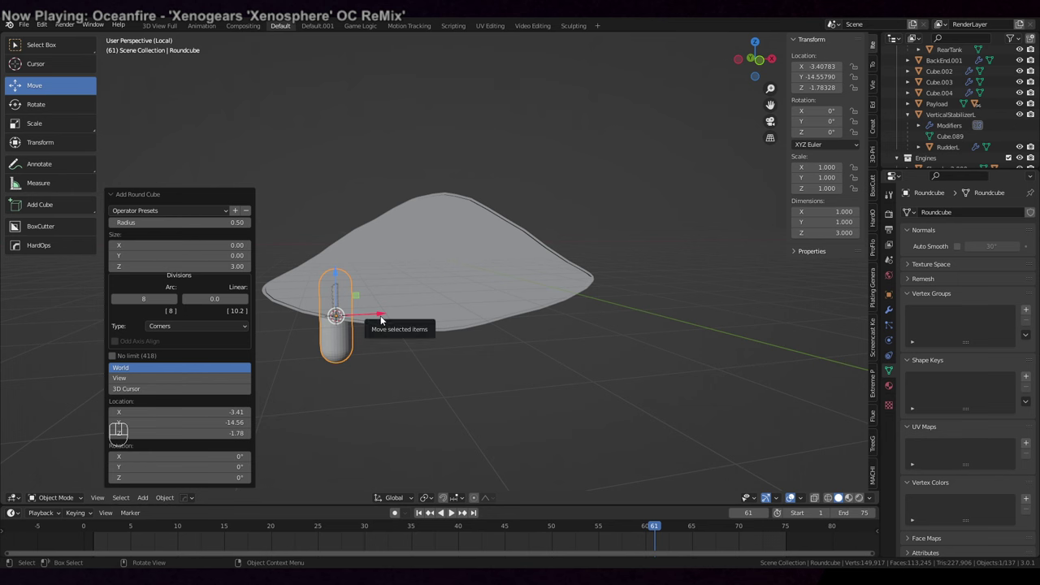
key(KP_5)
key(KP_7)
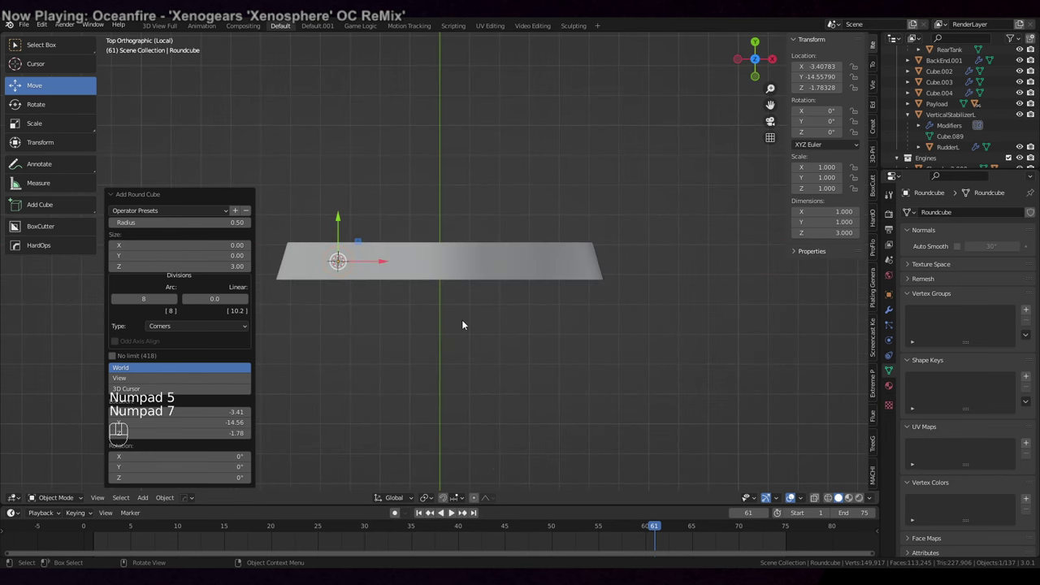
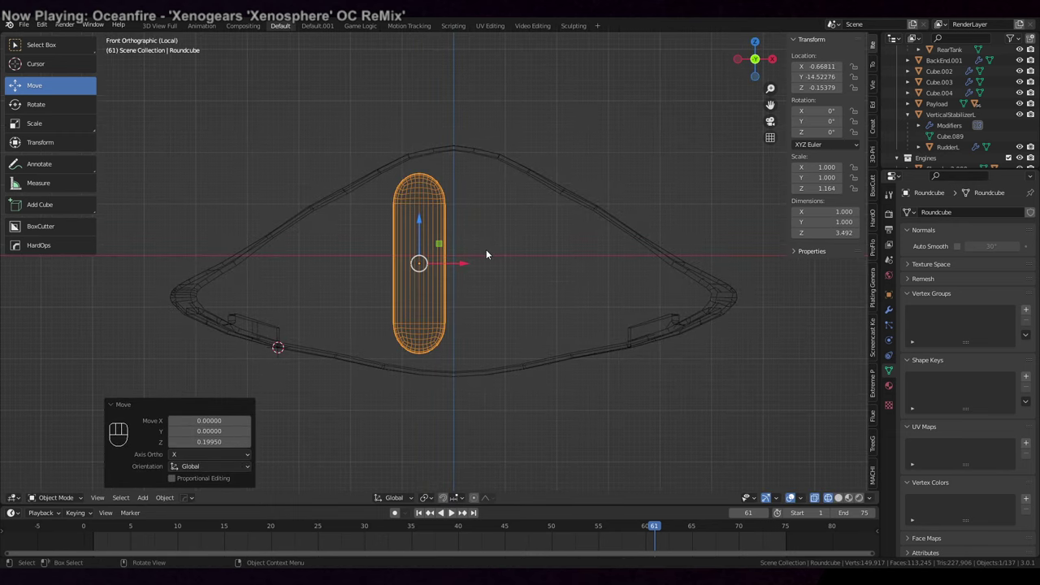
Mirror the Roundcube across AbortSection and shorten the outer capsule pair along Z.
drag(500, 289, 518, 290)
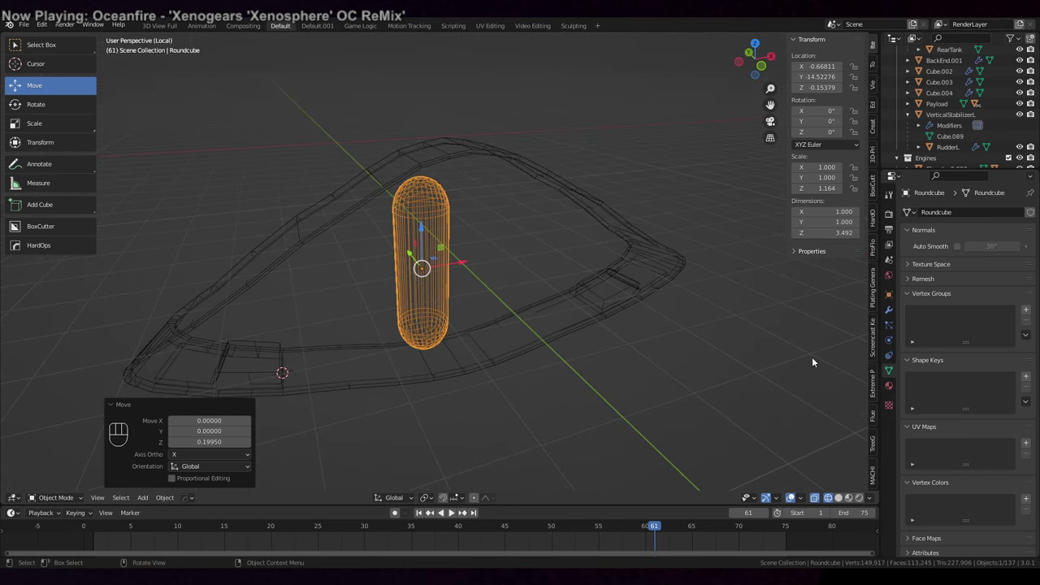
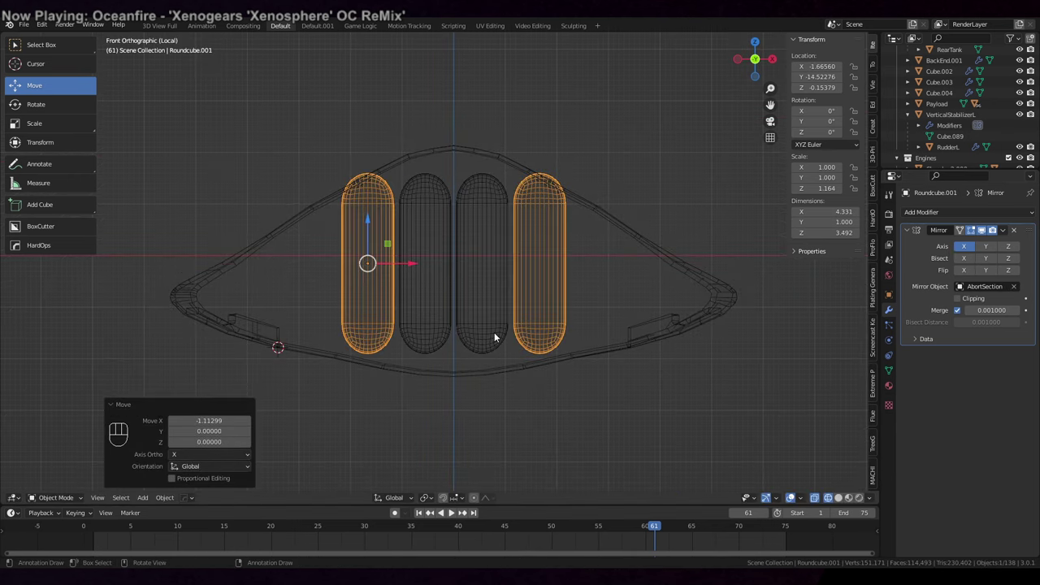
key(s)
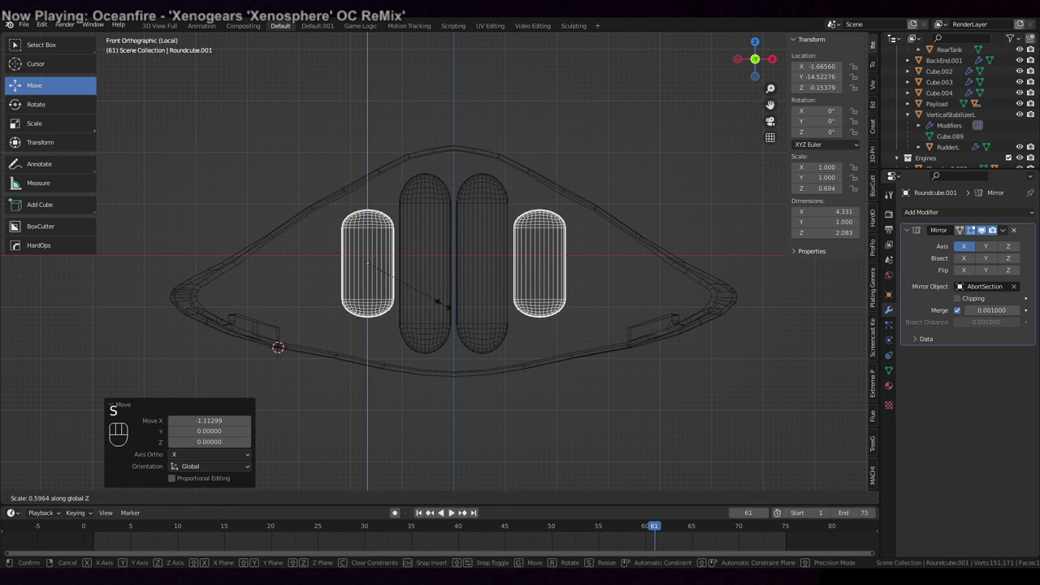
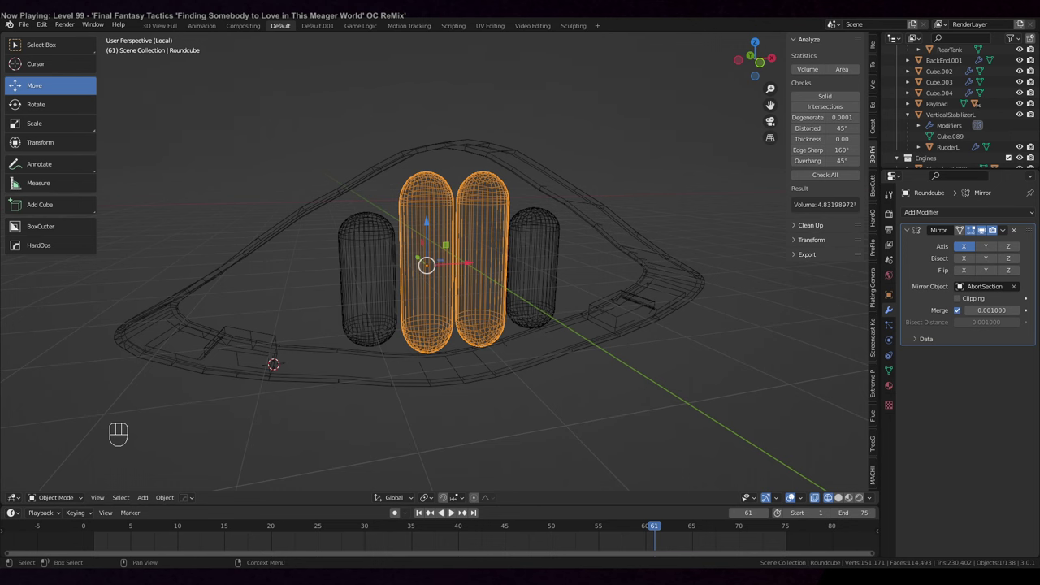
Orbit around the capsules to inspect them from several angles.
middle_click(729, 367)
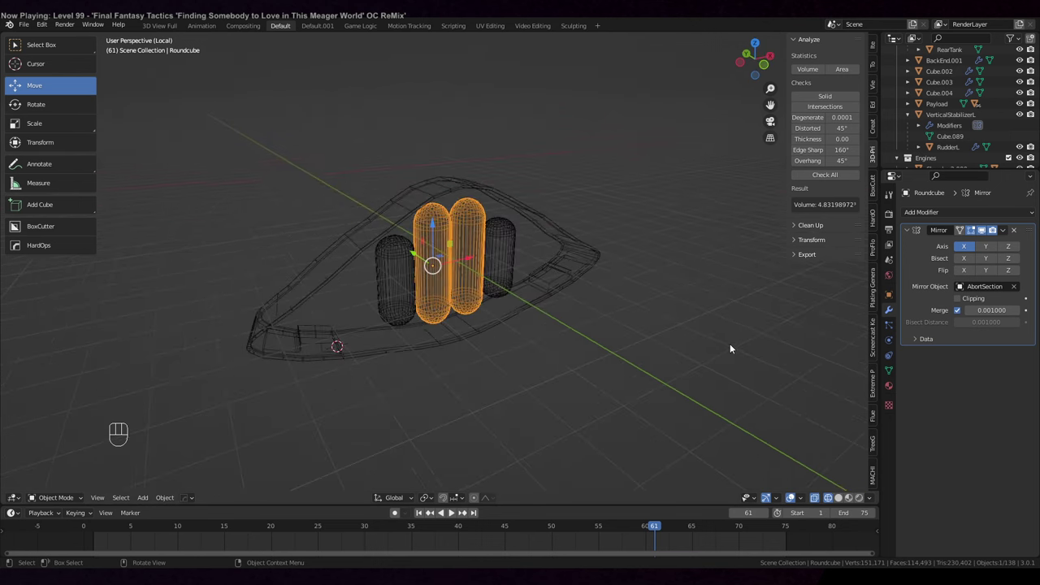
drag(709, 319, 668, 303)
drag(660, 314, 692, 304)
drag(694, 304, 724, 329)
drag(725, 320, 717, 292)
drag(748, 297, 724, 332)
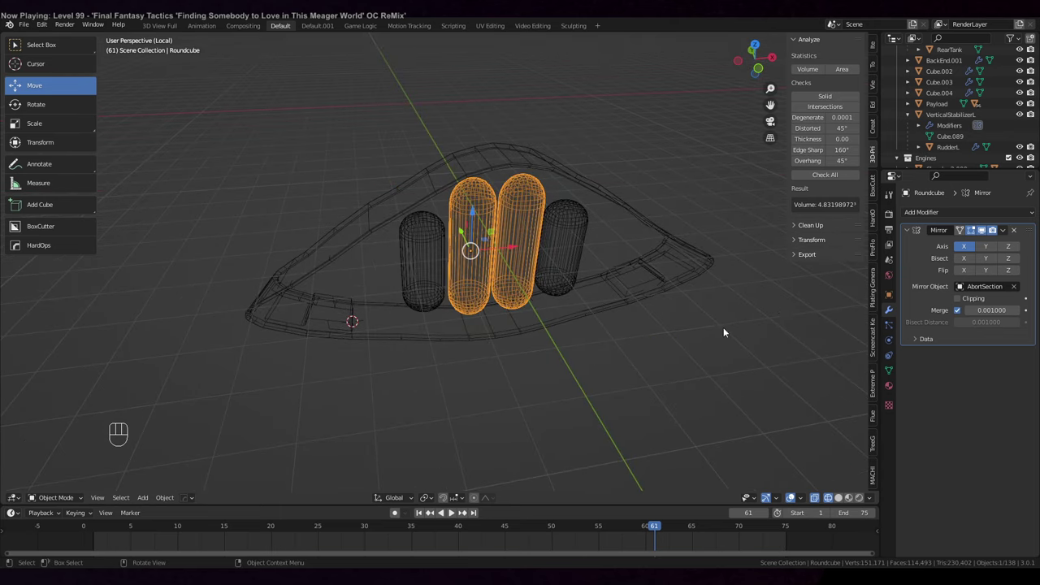
middle_click(790, 308)
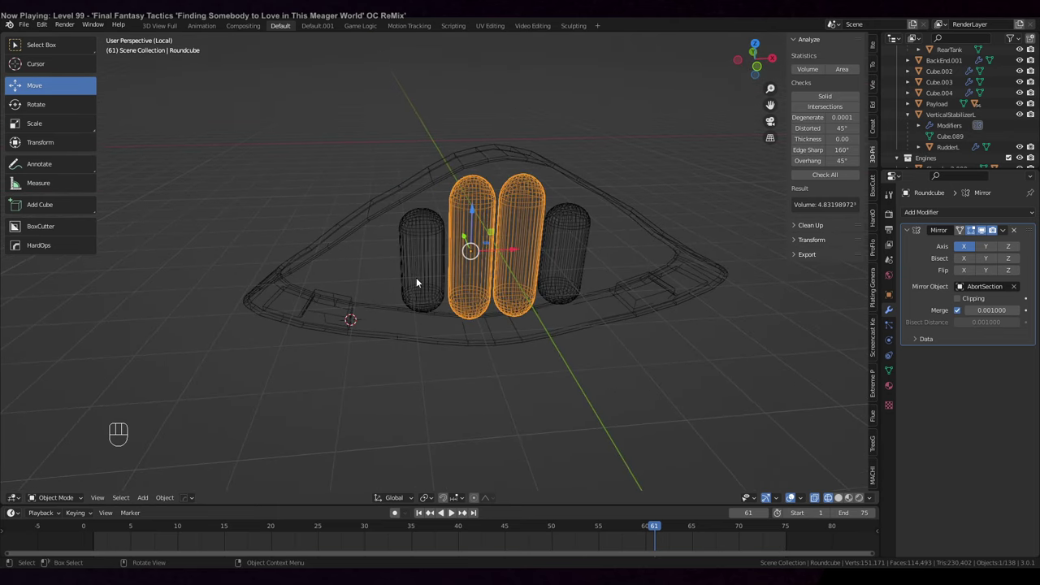
Switch the isolated view to the AbortEngines nozzles and their enclosing Cylinder.004.
drag(24, 27, 229, 254)
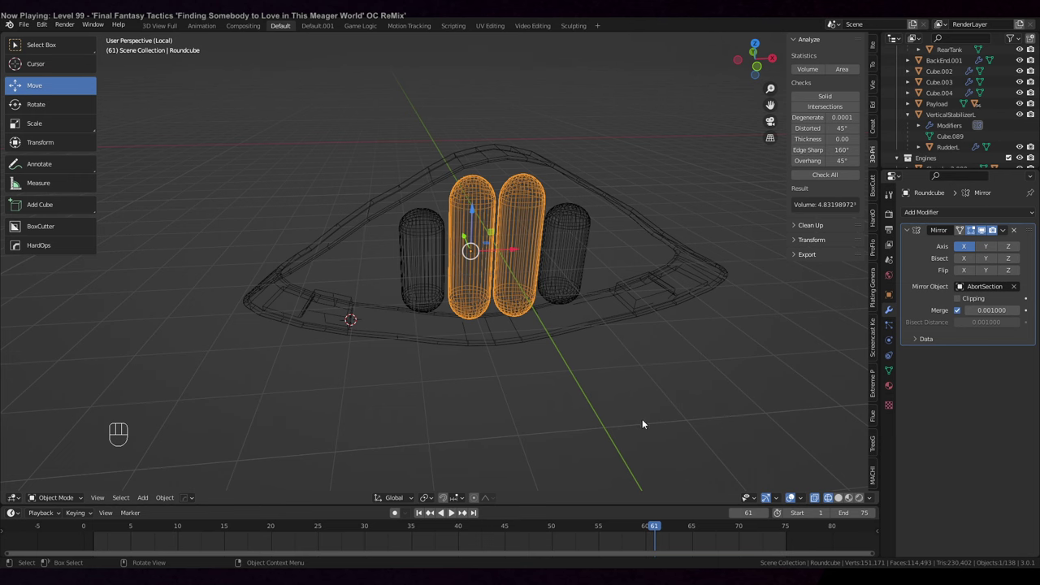
drag(521, 333, 596, 345)
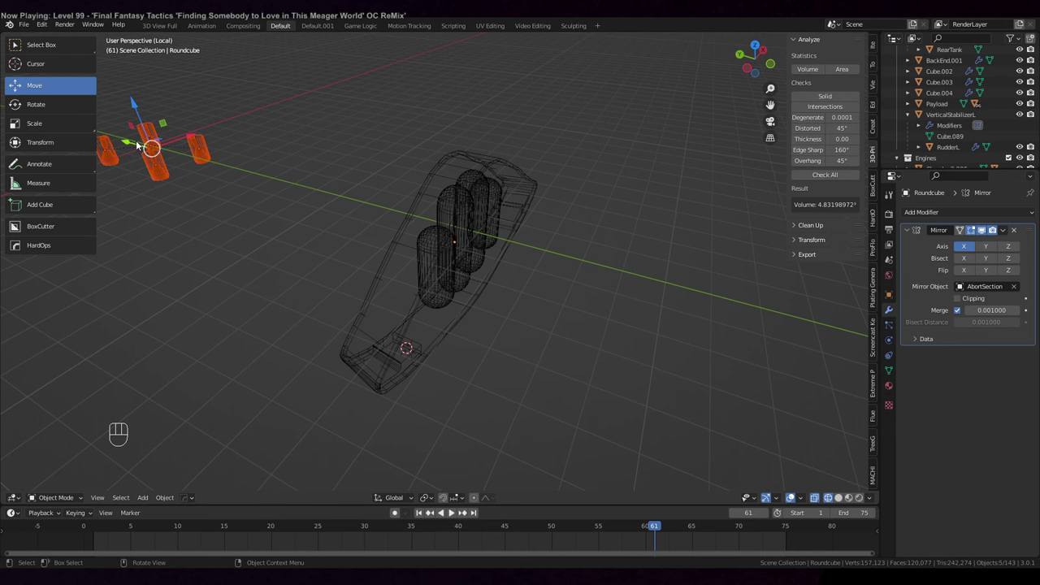
drag(267, 137, 347, 104)
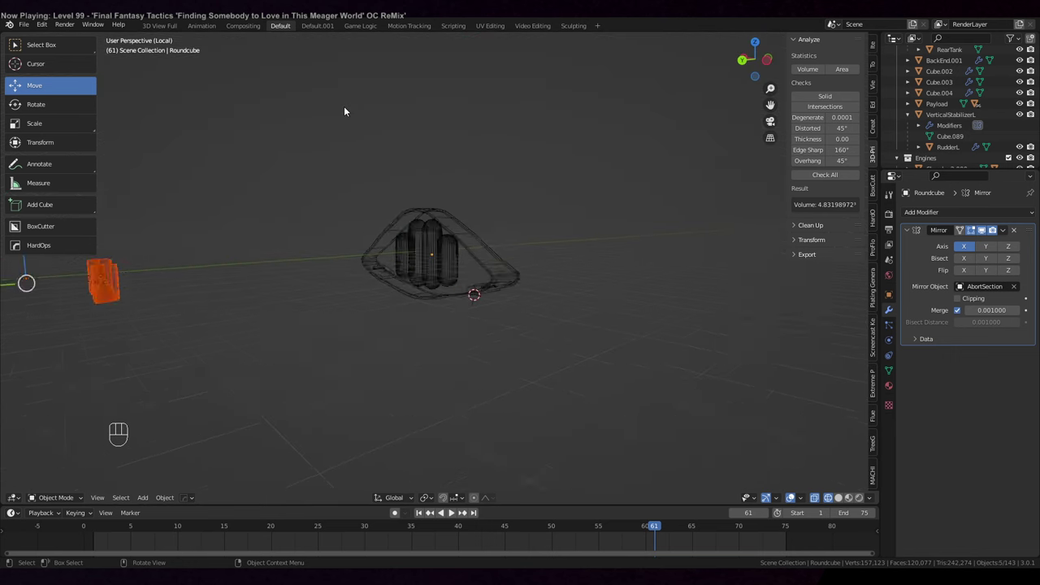
drag(343, 129, 334, 176)
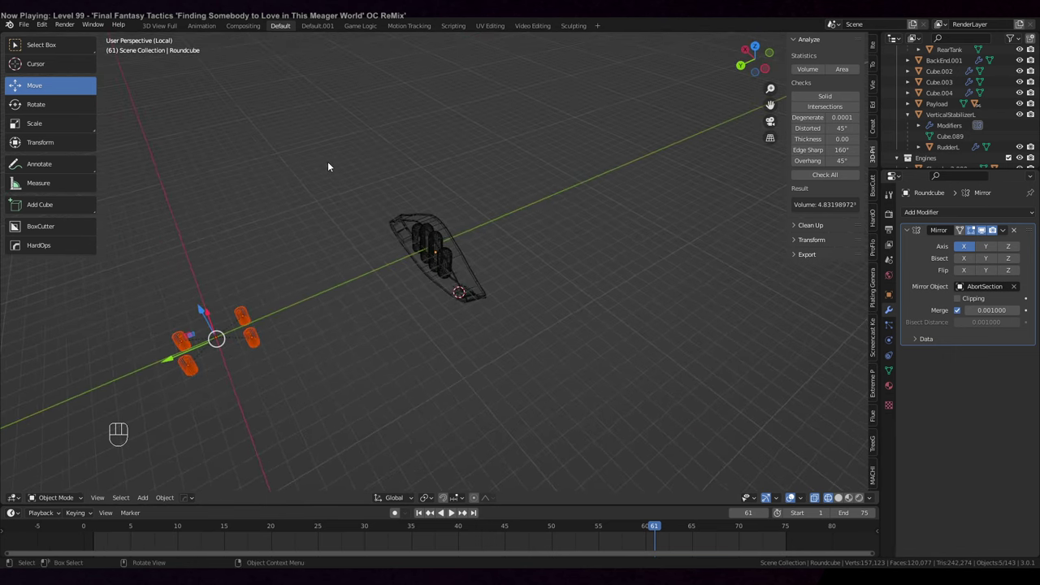
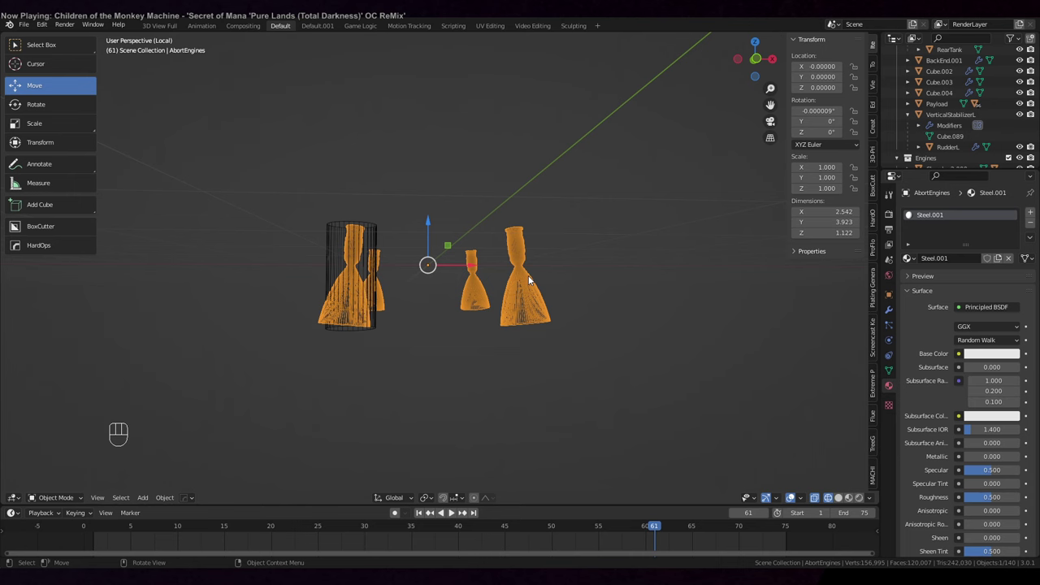
drag(490, 284, 562, 299)
Reshape Cylinder.004's edge rings in front view to hug the nozzle profile, then return to the full model.
key(Tab)
key(Tab)
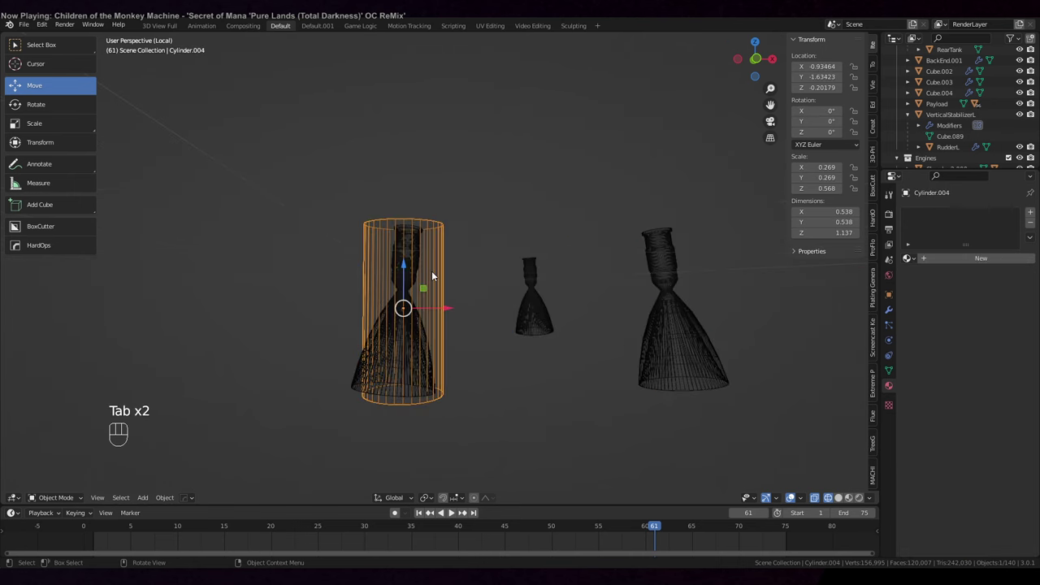
key(KP_5)
key(KP_1)
key(Tab)
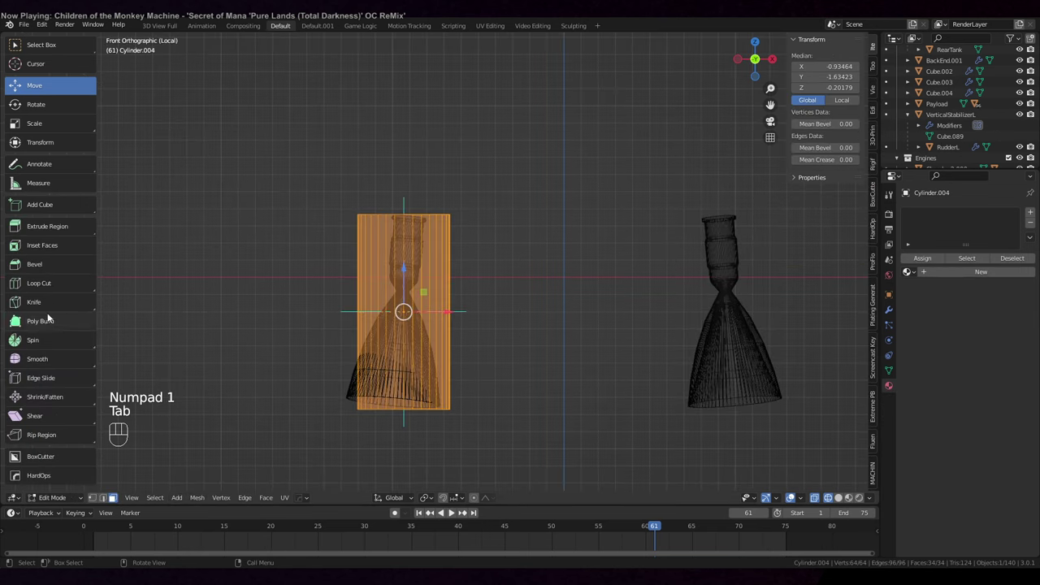
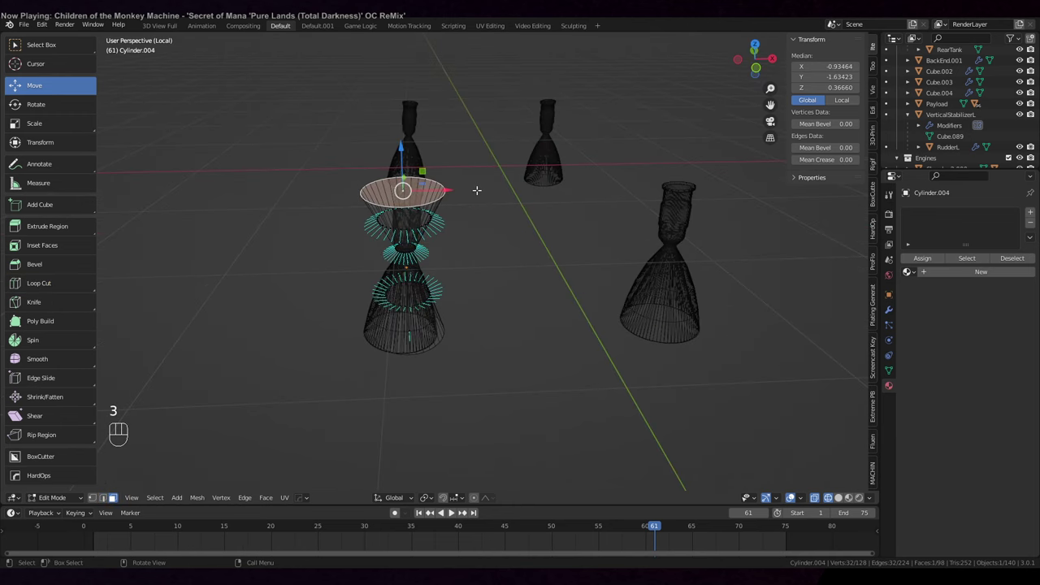
key(KP_5)
key(KP_1)
key(s)
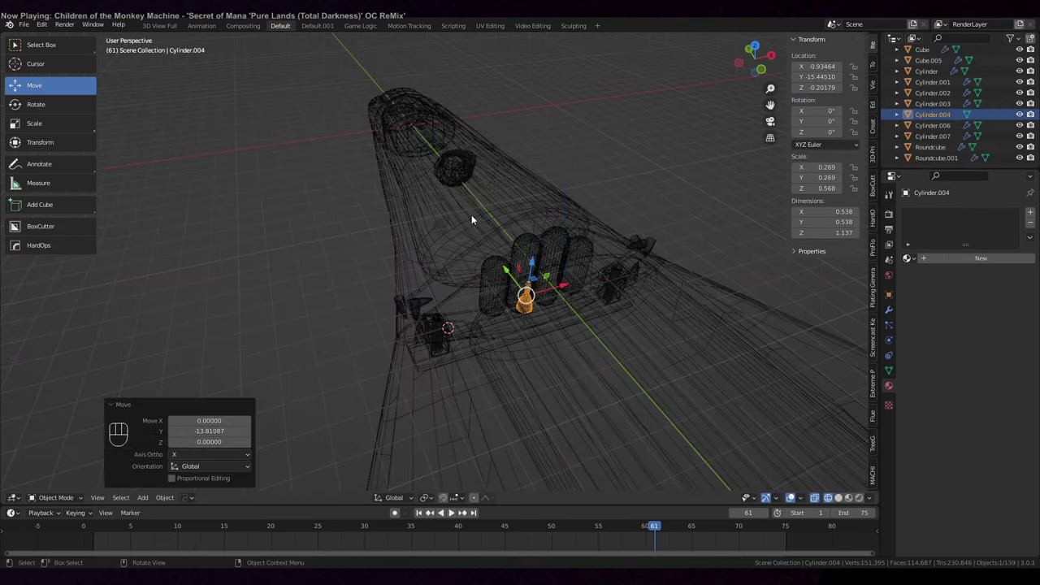
Move the small cylinder outward to the body's edge left of the capsules, naming it AbortMotors.
drag(474, 215, 535, 236)
drag(442, 190, 423, 162)
drag(381, 213, 338, 267)
drag(335, 277, 323, 235)
drag(521, 295, 519, 277)
drag(464, 235, 468, 251)
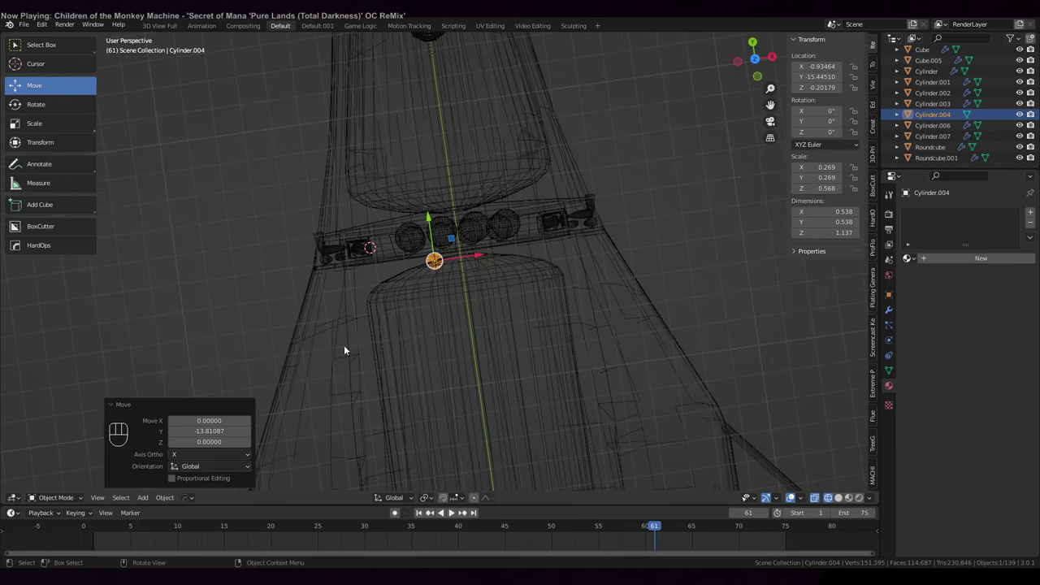
drag(358, 351, 368, 310)
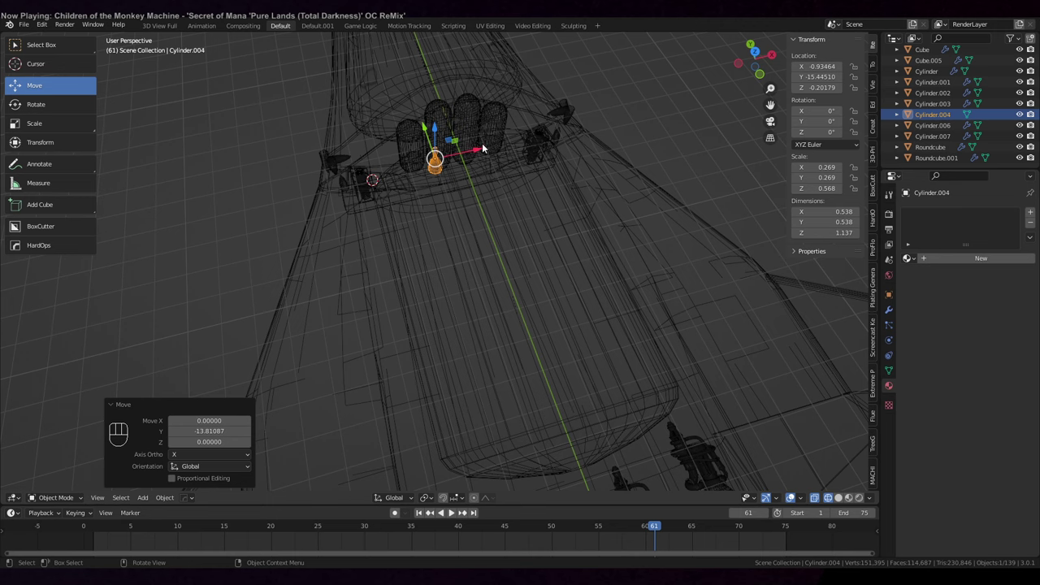
drag(469, 168, 495, 183)
middle_click(491, 197)
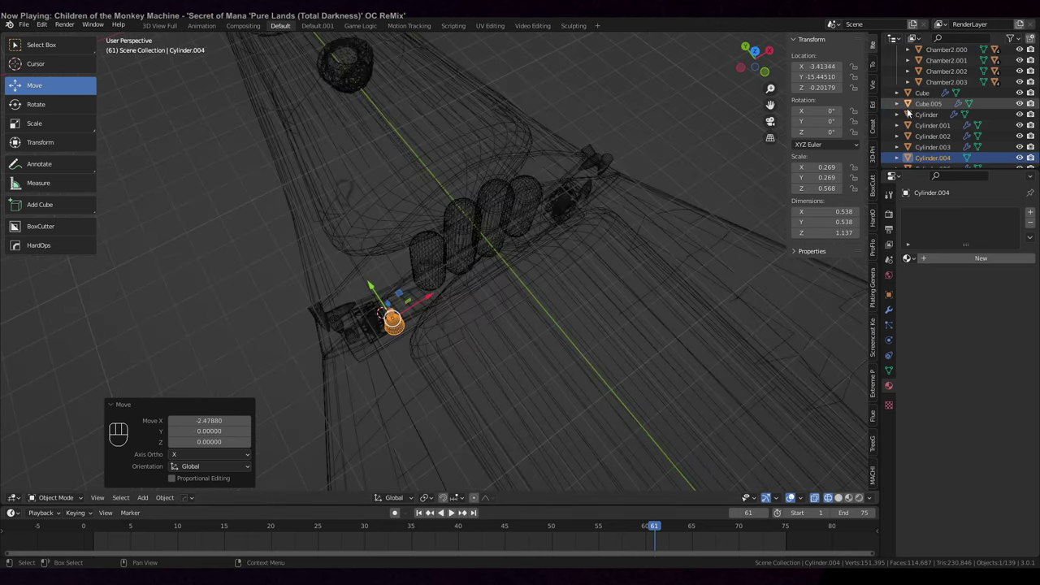
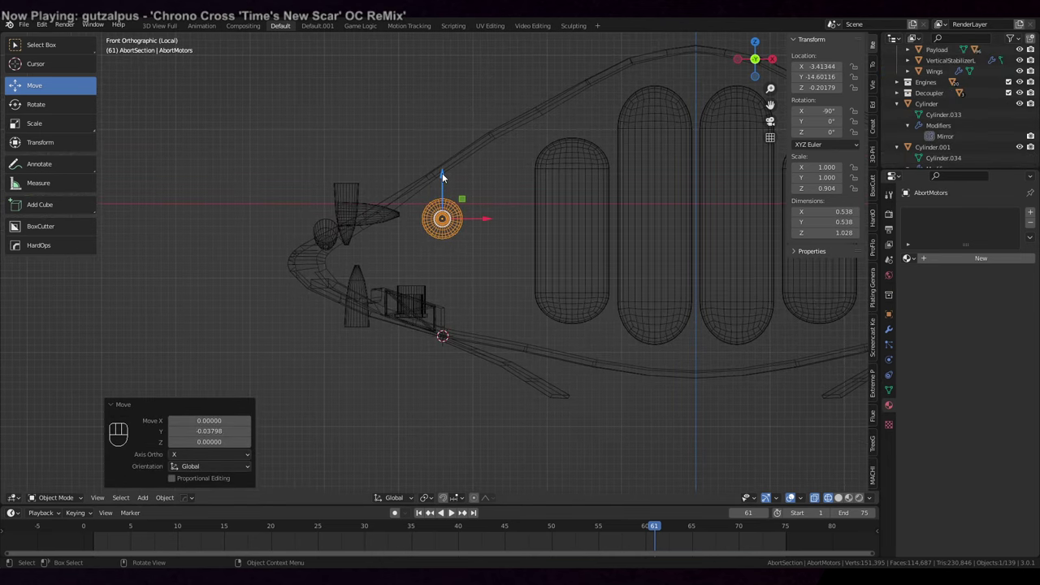
Raise the abort motor, duplicate it to AbortMotors.002, and add a Cube for the fitting plate.
double_click(447, 178)
click(444, 225)
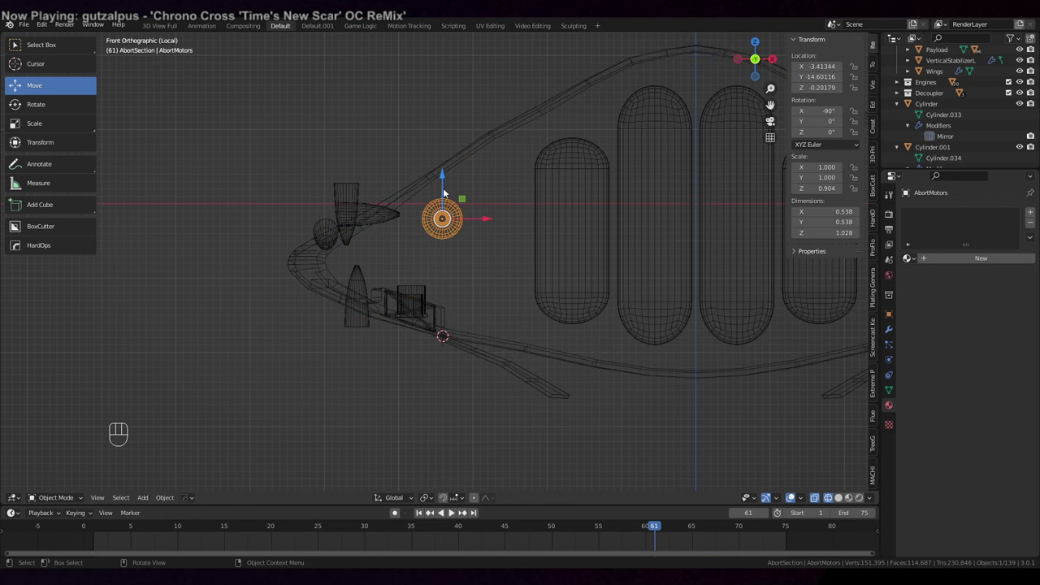
drag(446, 184, 449, 169)
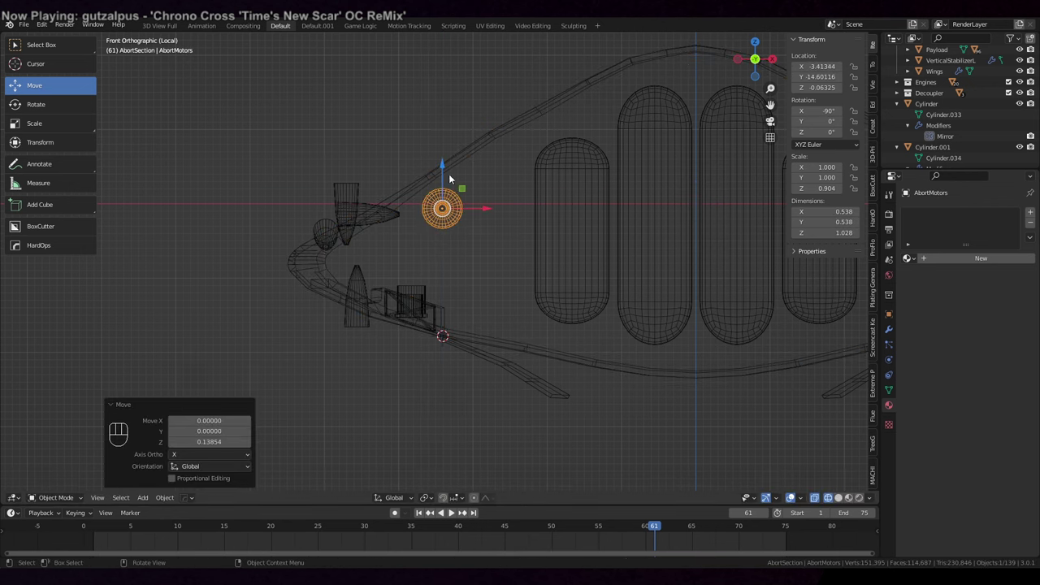
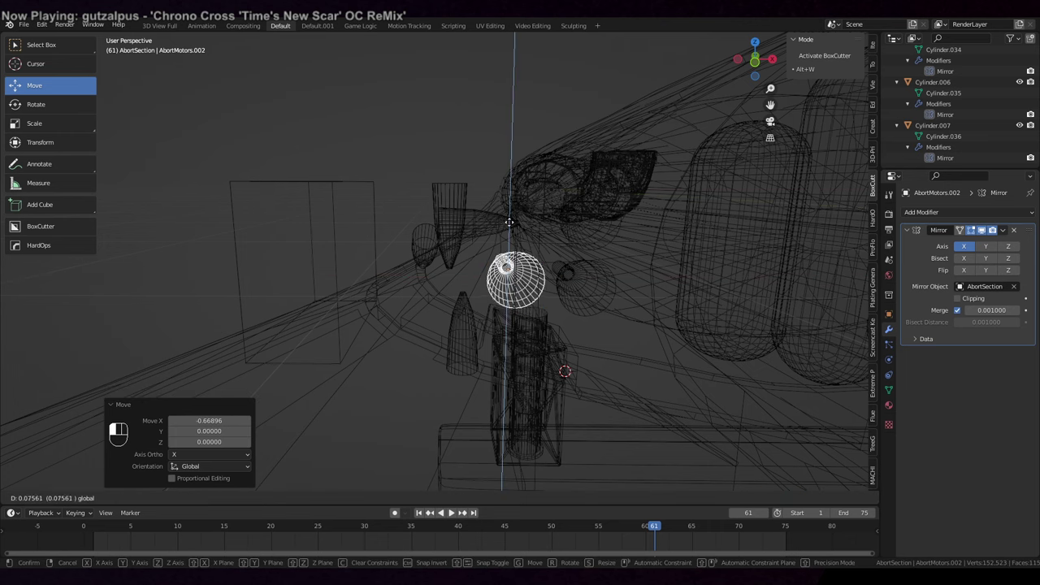
key(Tab)
key(1)
key(alt+a)
key(c)
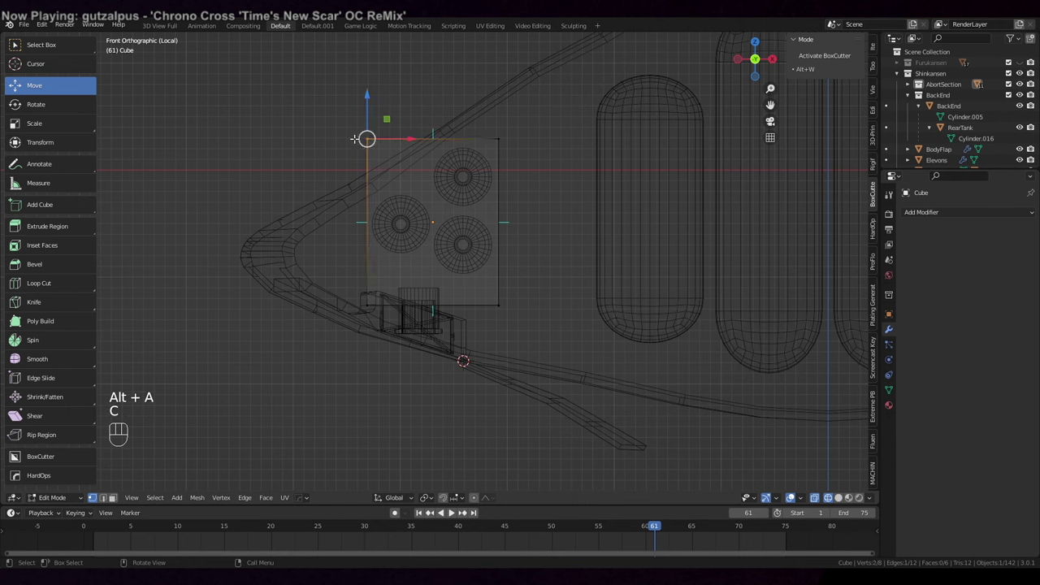
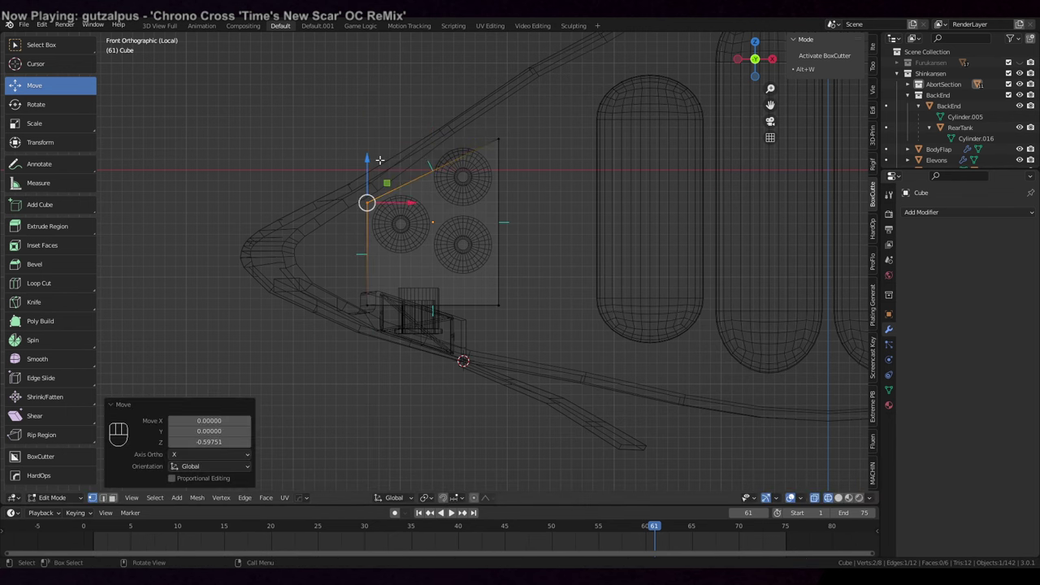
Shape the Cube into a plate around the three motor circles with its two outer corners beveled round.
key(alt+a)
key(c)
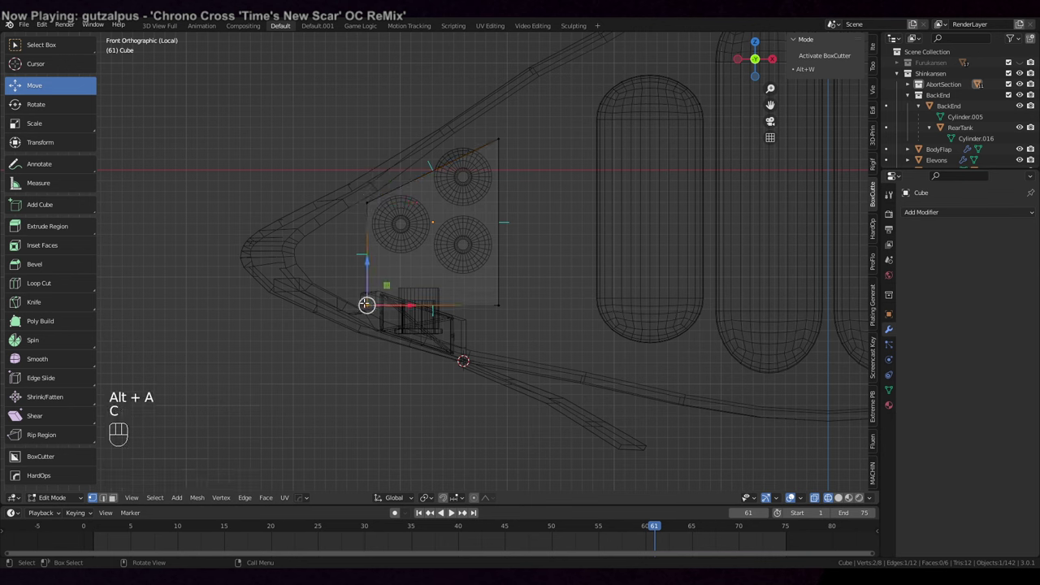
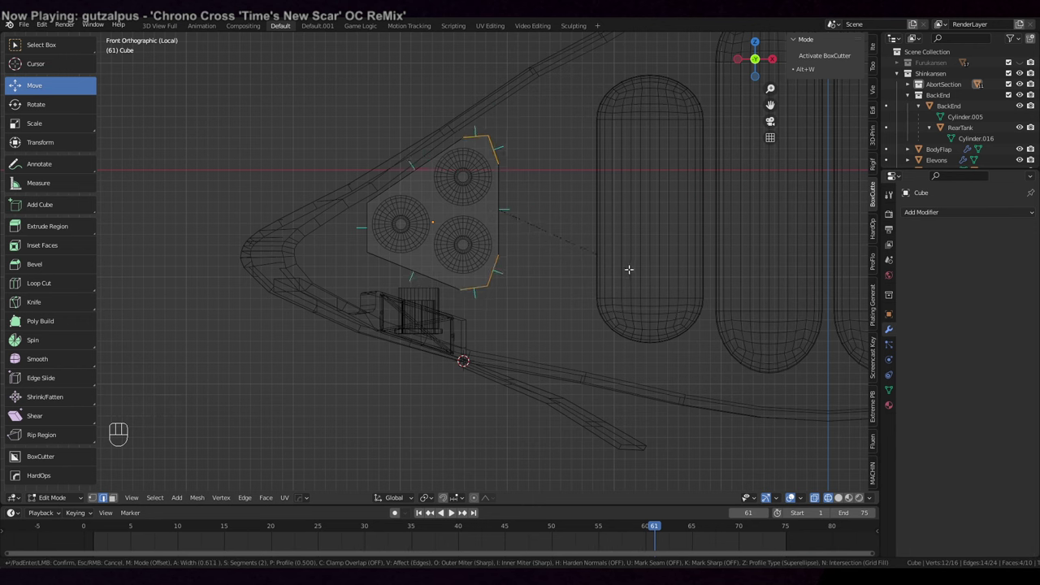
click(253, 328)
click(253, 327)
double_click(253, 328)
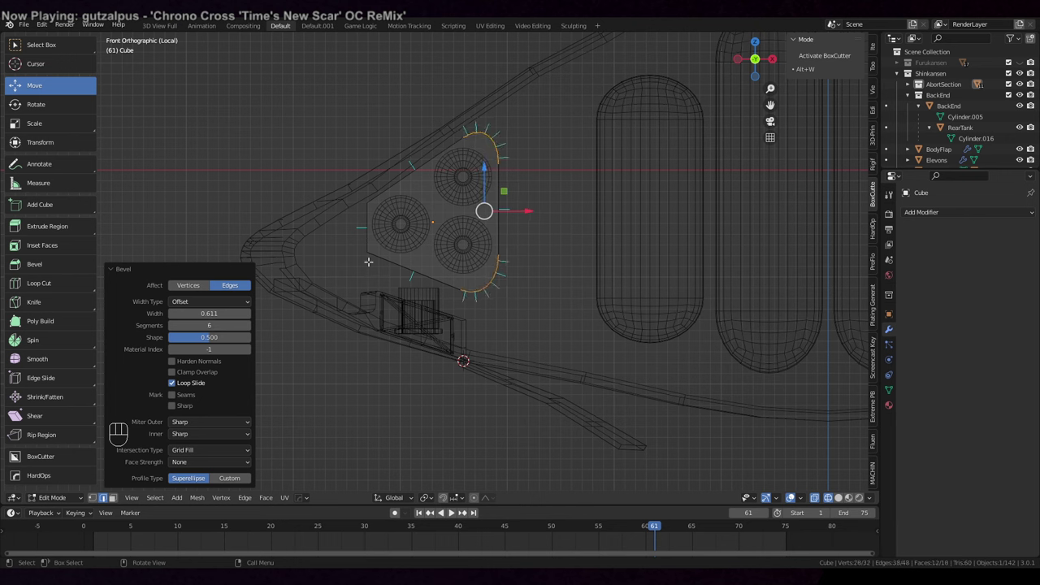
click(172, 327)
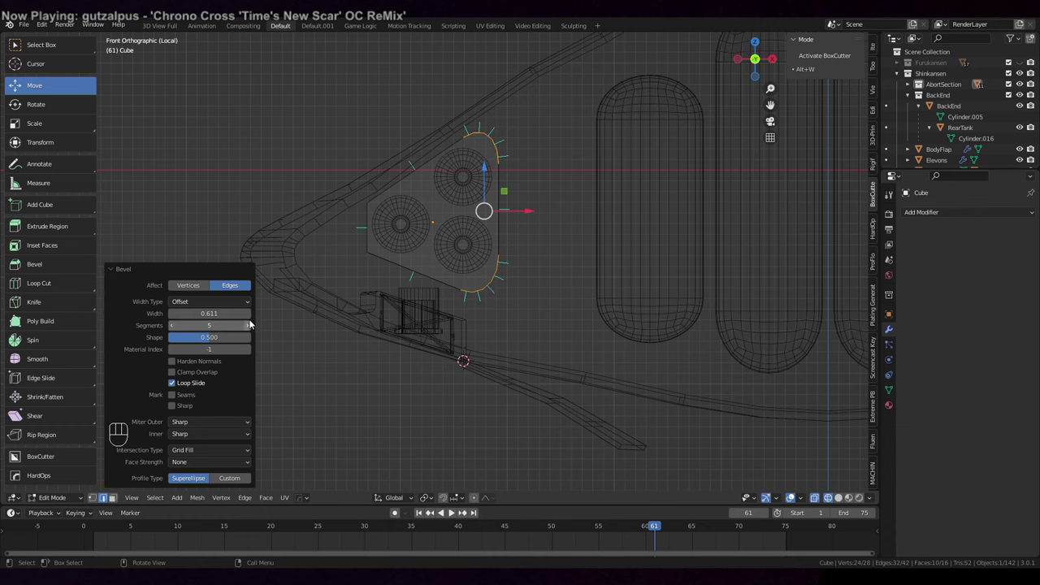
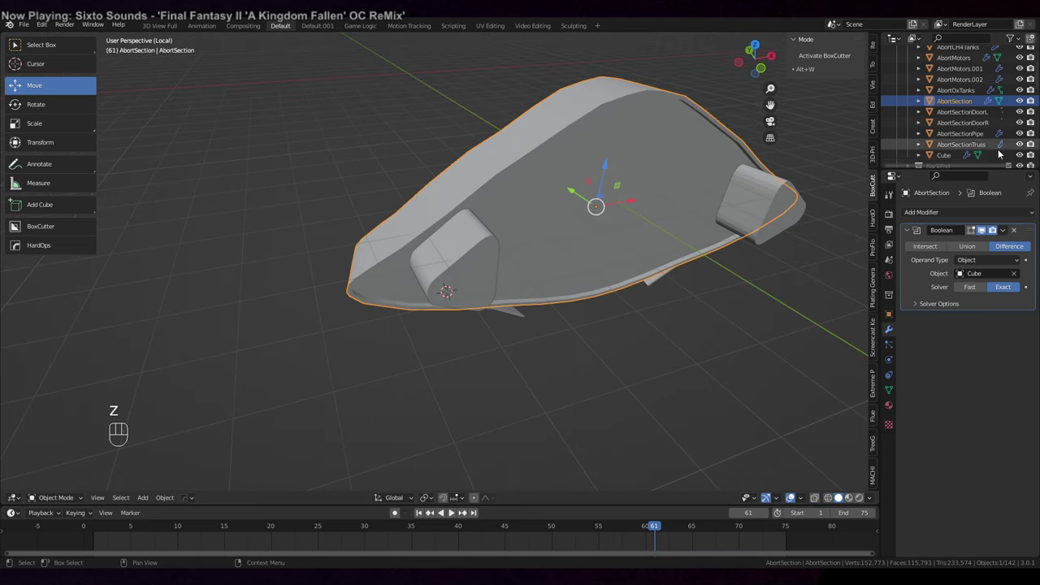
Enable Auto Smooth on the recess cutter Cube so the recess walls shade cleanly.
click(1024, 155)
drag(690, 247, 690, 226)
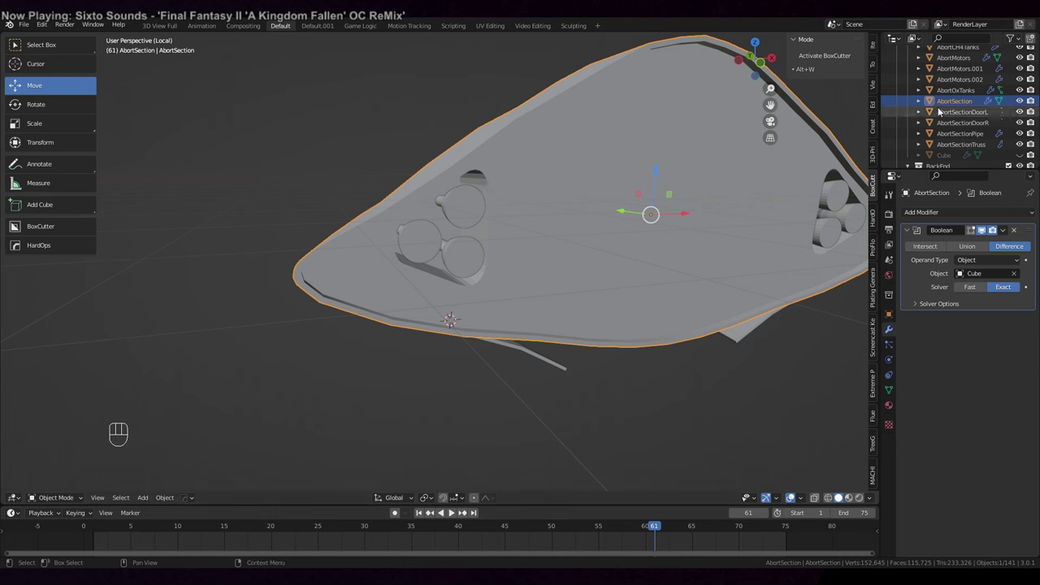
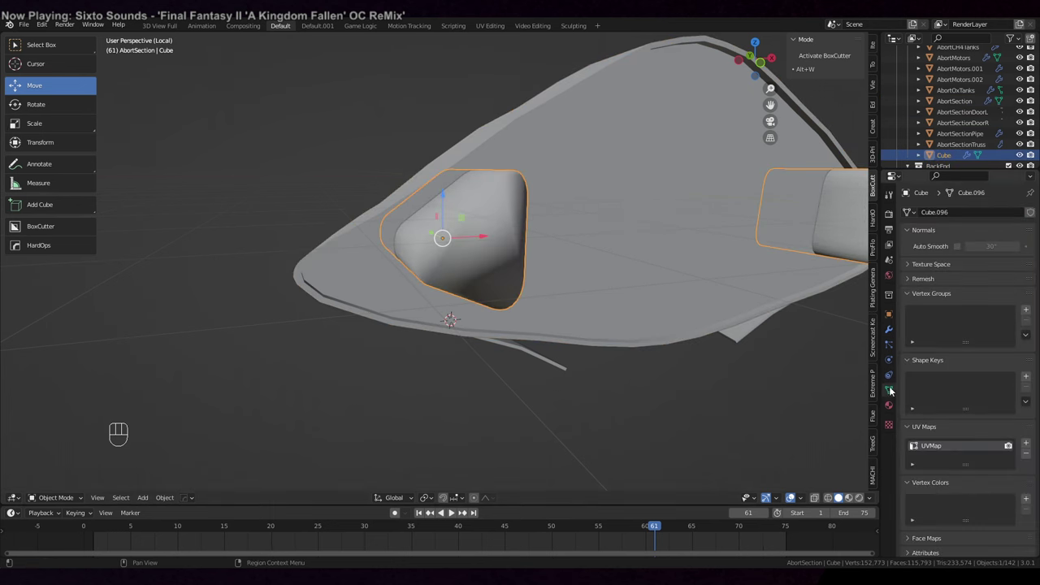
click(955, 252)
click(958, 250)
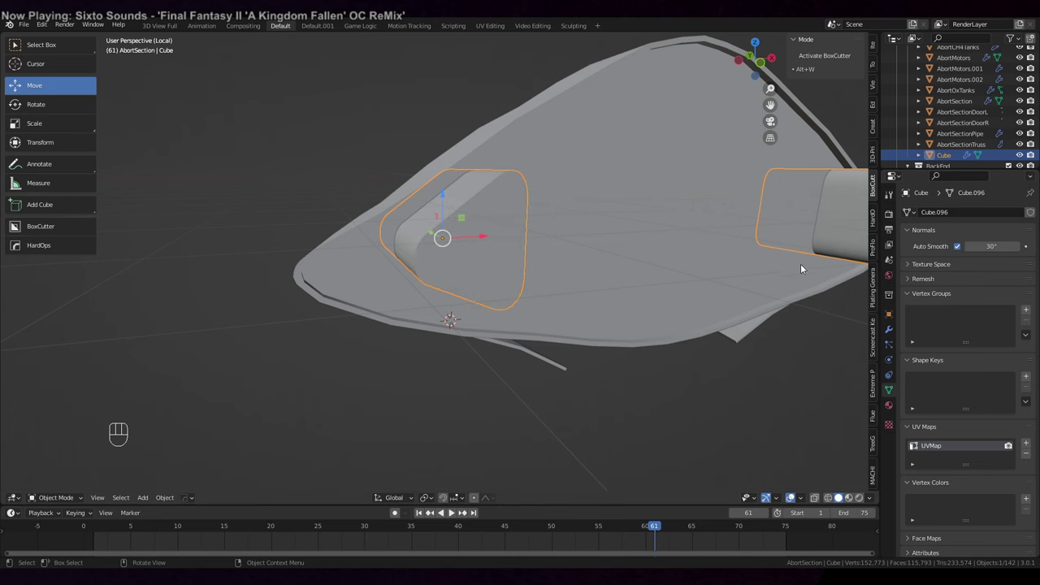
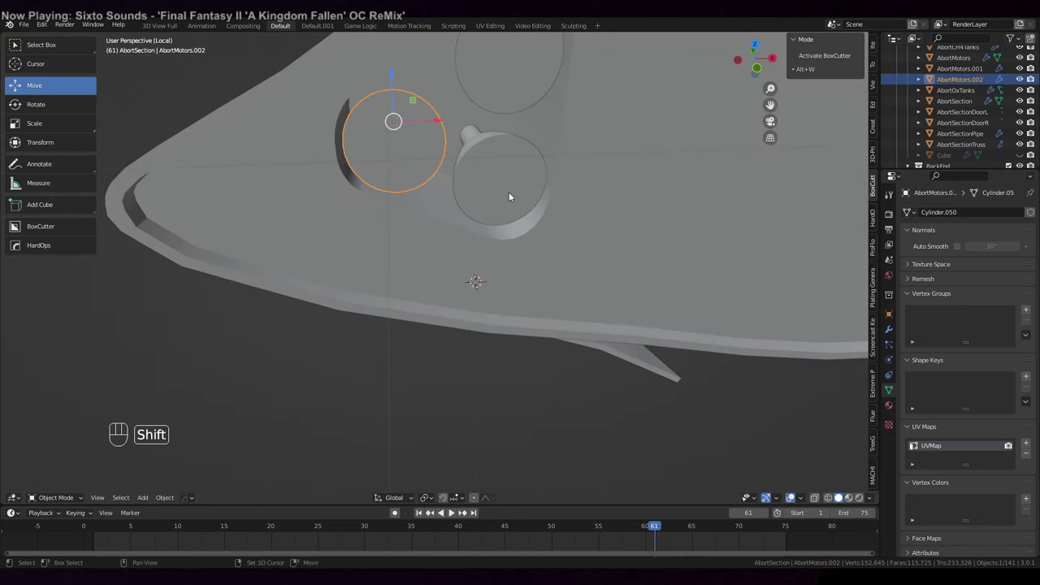
drag(513, 195, 540, 250)
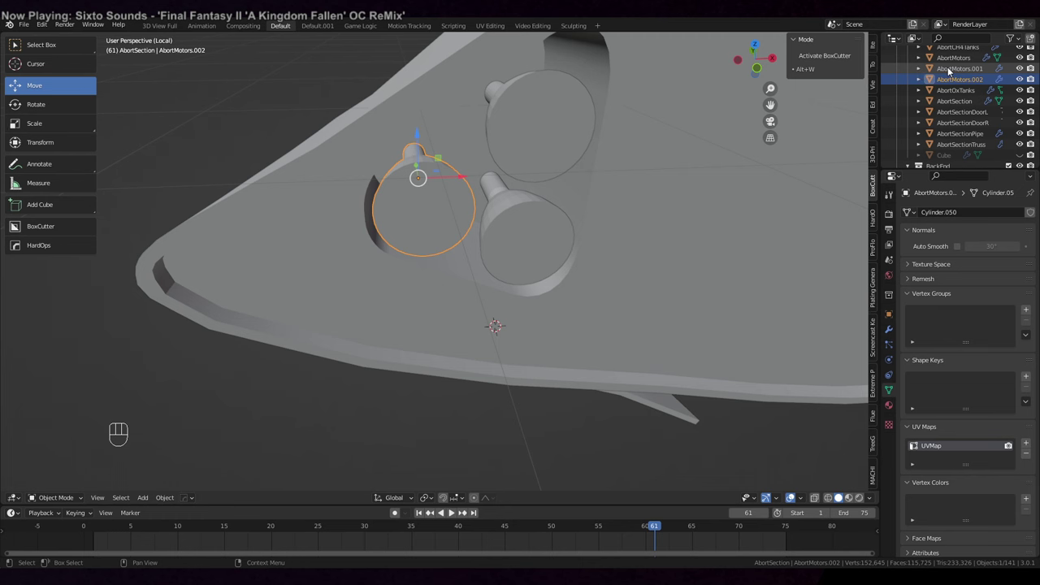
Select AbortMotors and isolate it in local view.
key(Delete)
key(Delete)
click(956, 60)
drag(616, 217, 636, 231)
key(KP_Divide)
key(KP_Divide)
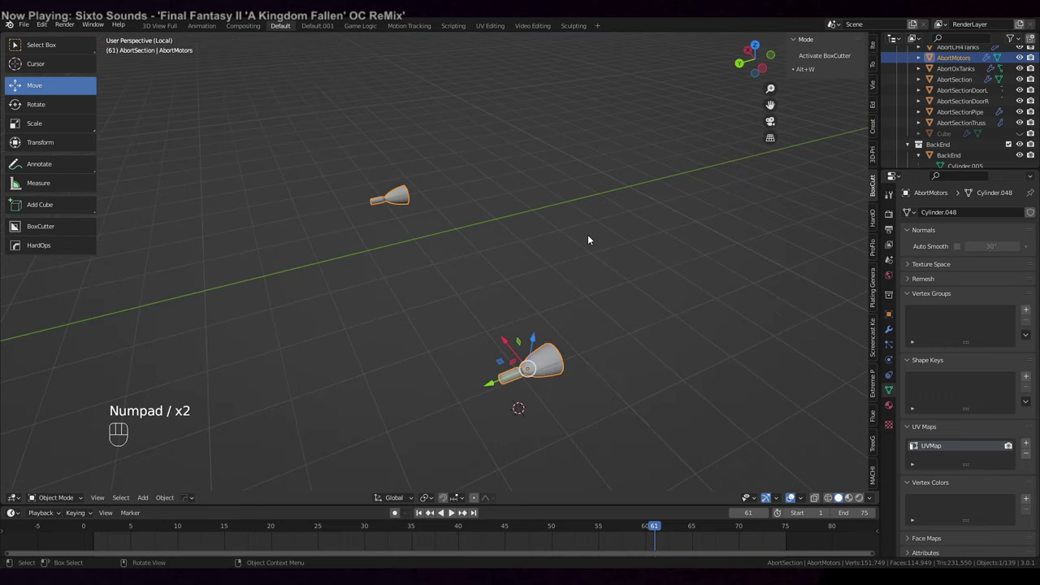
Enable Auto Smooth on the AbortMotors object.
drag(576, 249, 459, 241)
middle_click(449, 238)
drag(604, 236, 550, 222)
click(544, 269)
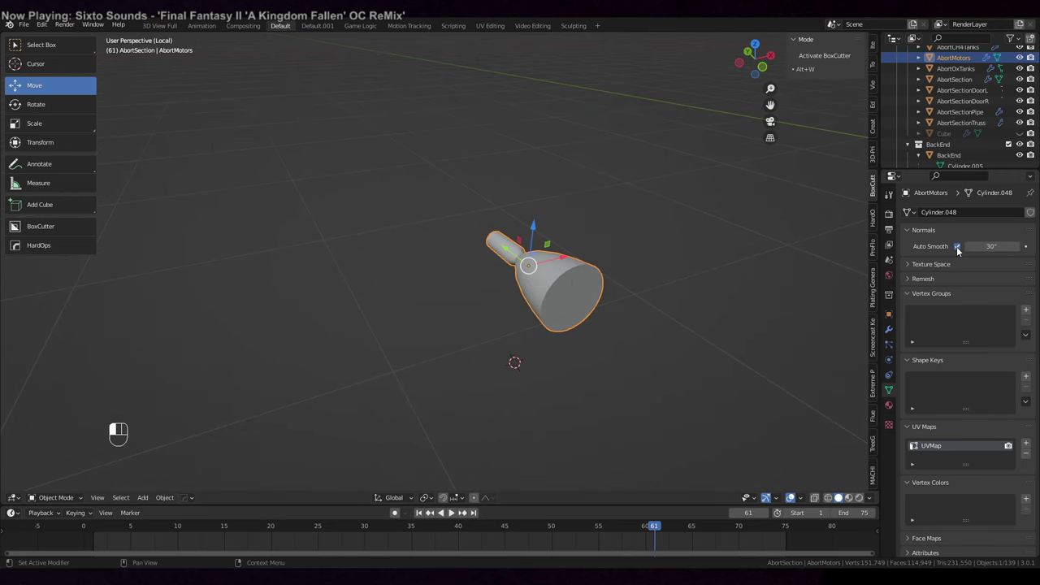
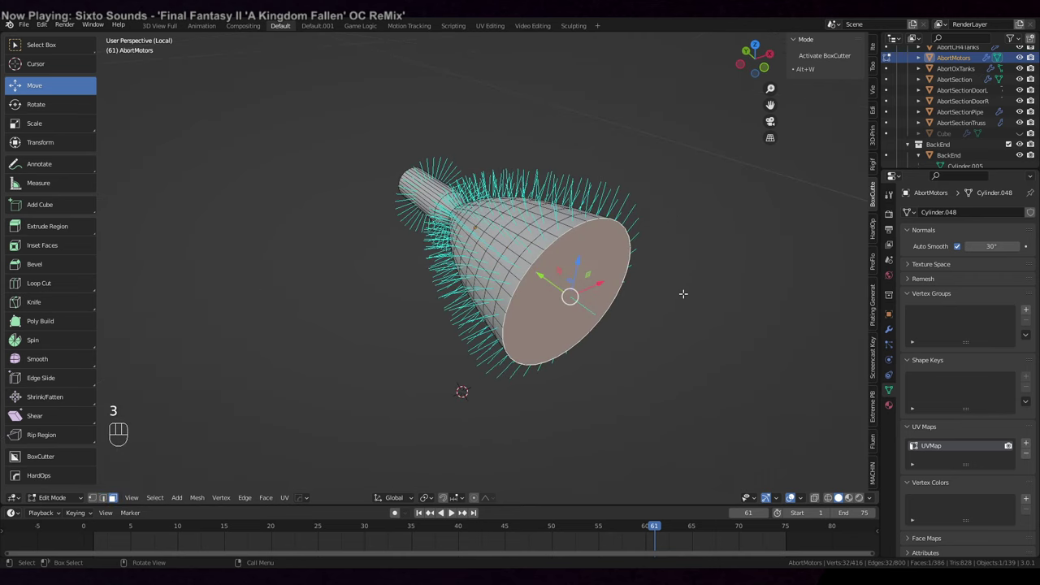
Hollow the nozzle bell end with an inset face pushed inward and tapered.
key(i)
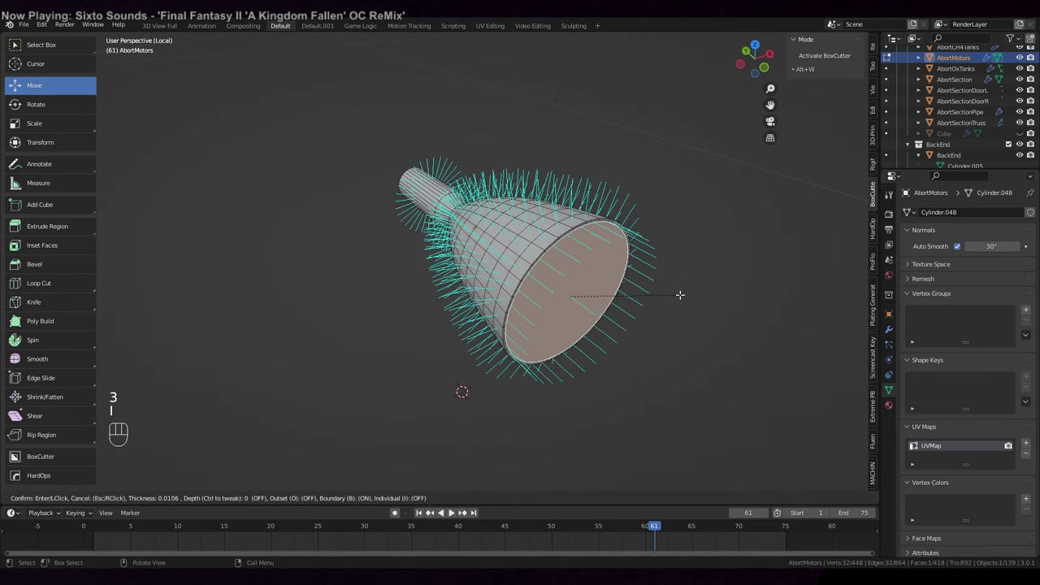
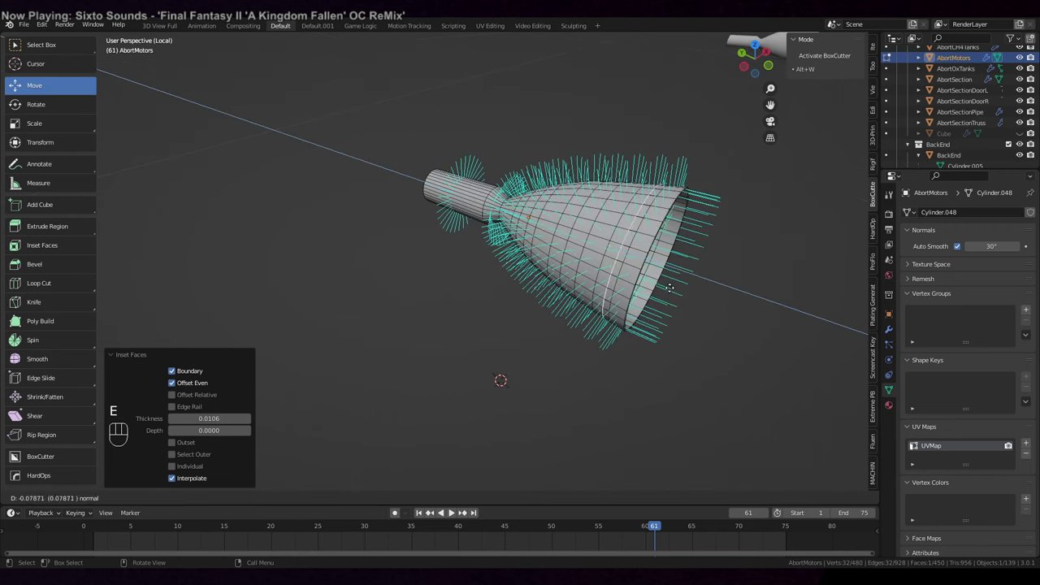
key(s)
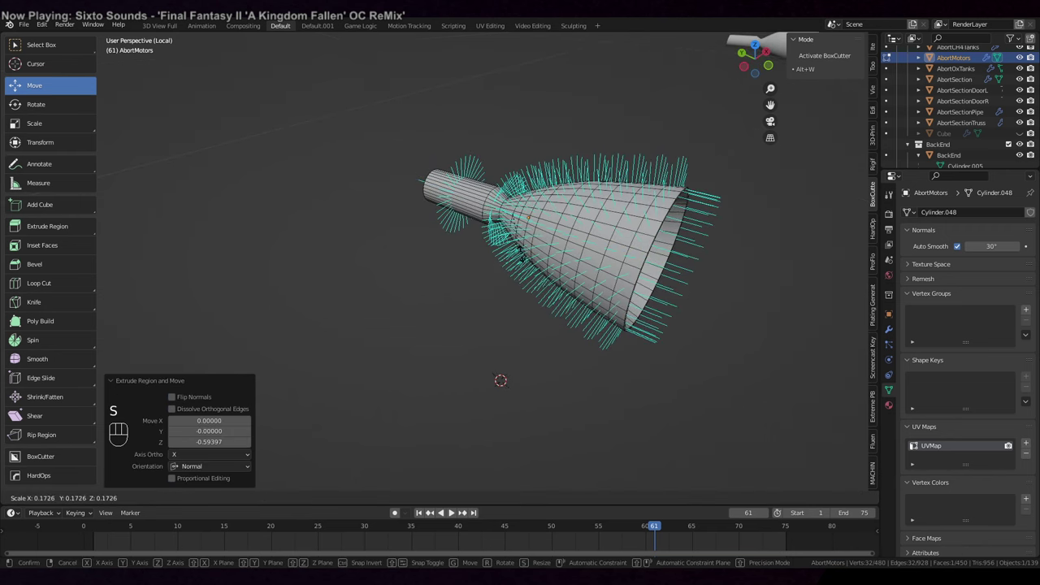
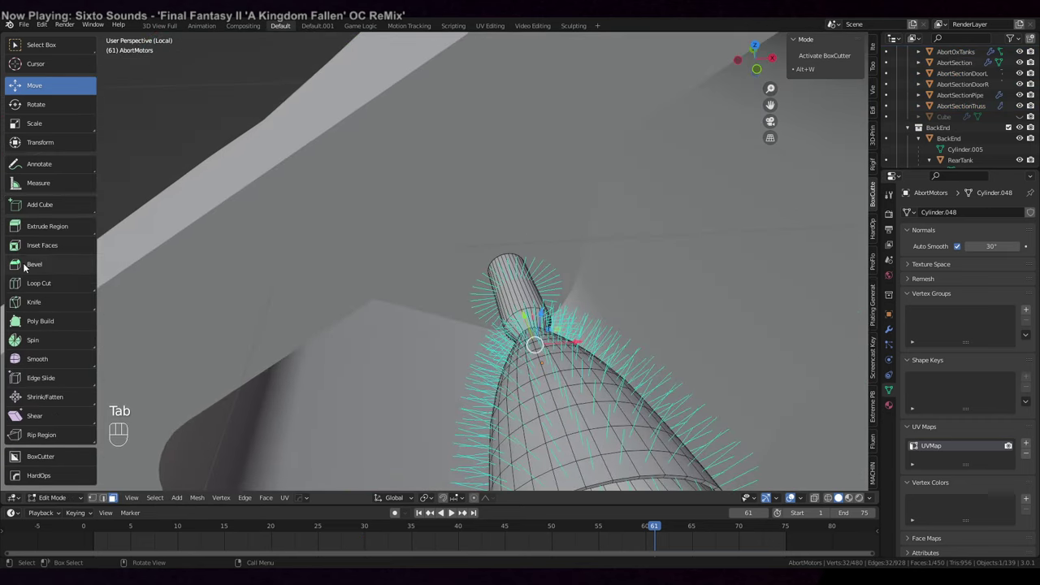
drag(621, 273, 572, 288)
middle_click(564, 287)
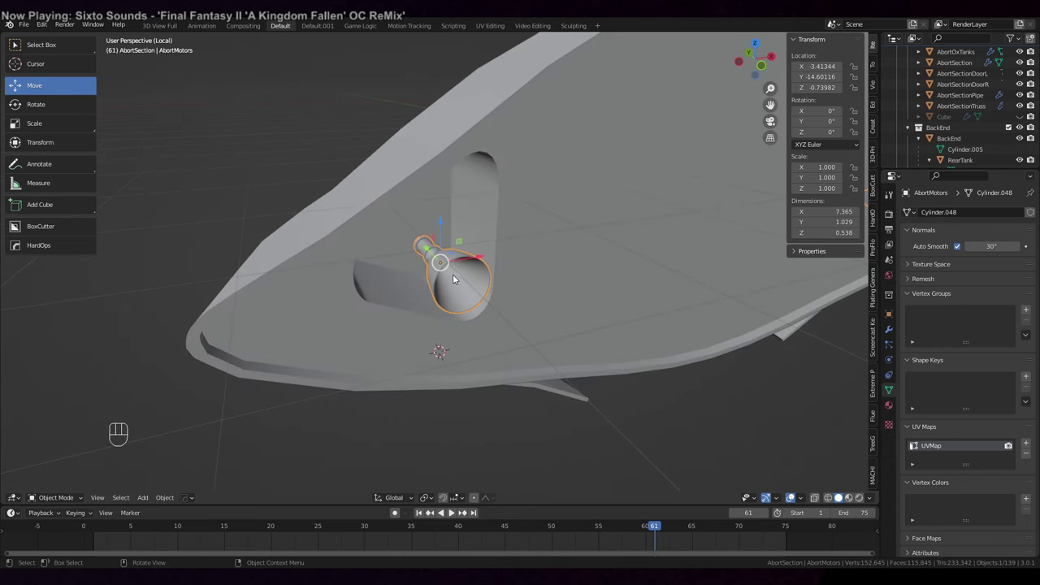
Switch to front orthographic wireframe to see the recess circles.
key(KP_5)
key(KP_1)
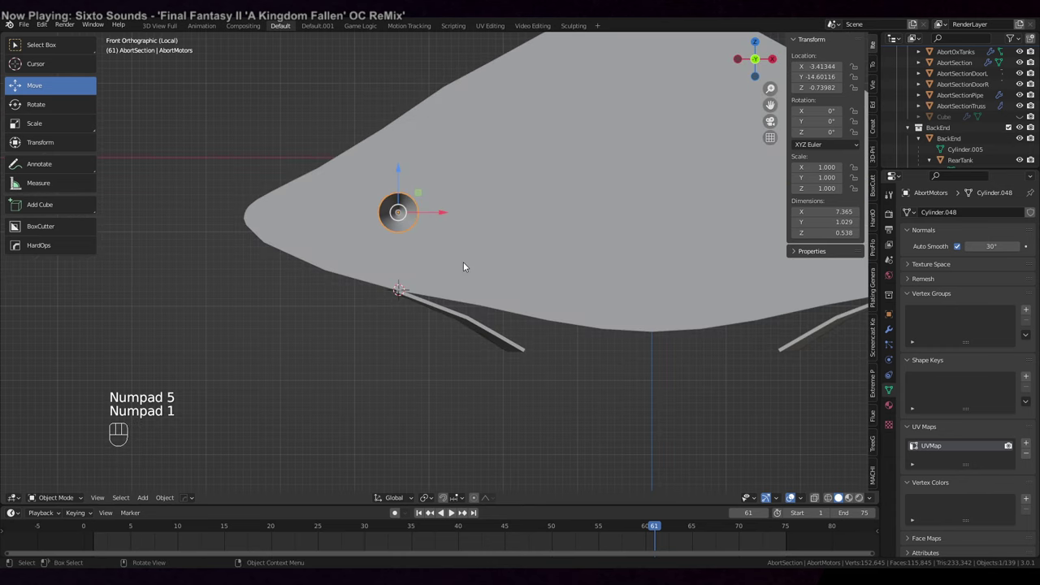
drag(486, 251, 532, 309)
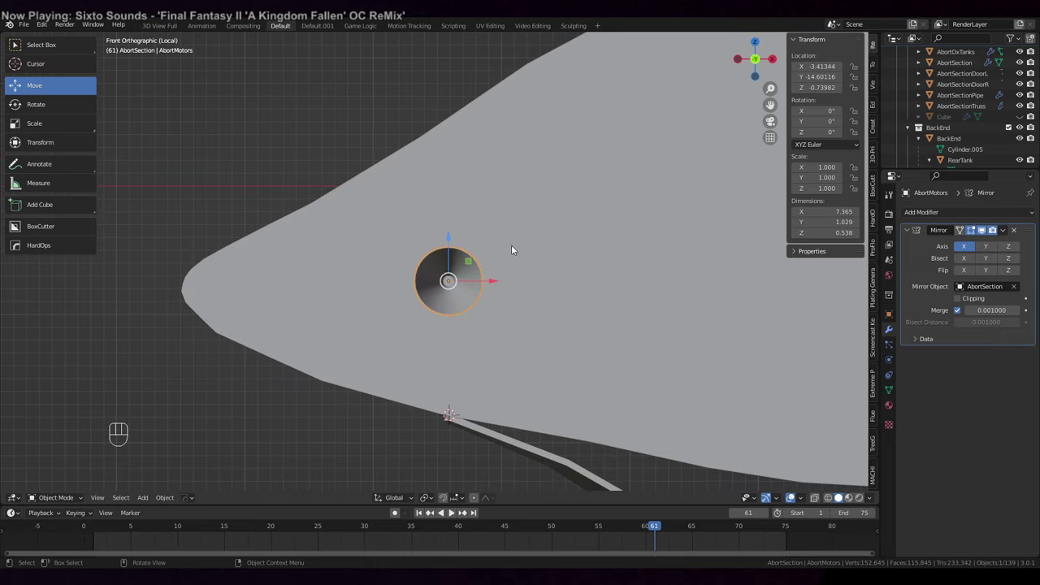
key(z)
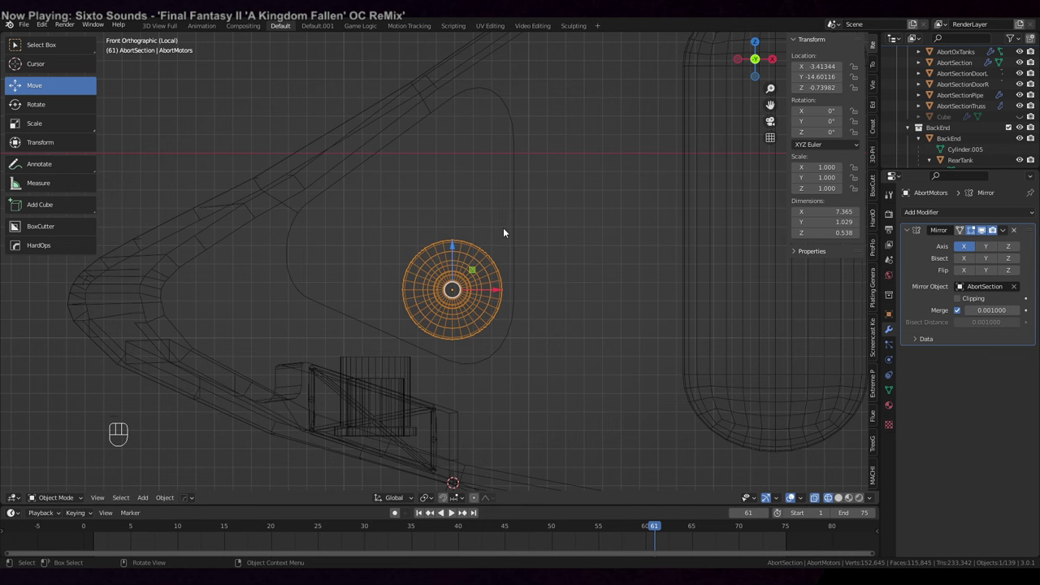
Duplicate AbortMotors twice and move the copies into the upper and left circles.
key(shift+d)
drag(454, 247, 460, 127)
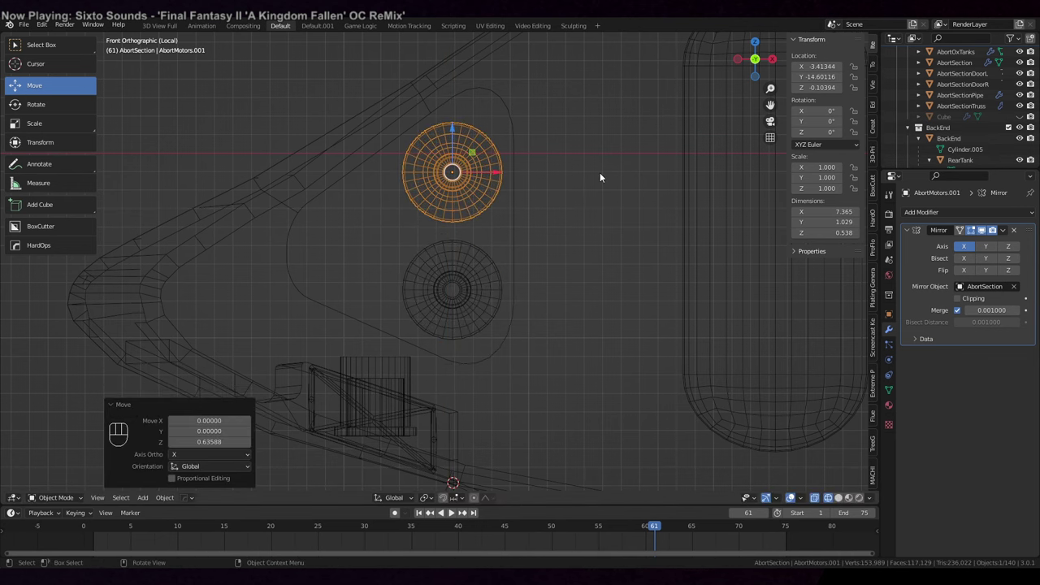
key(shift+d)
click(501, 170)
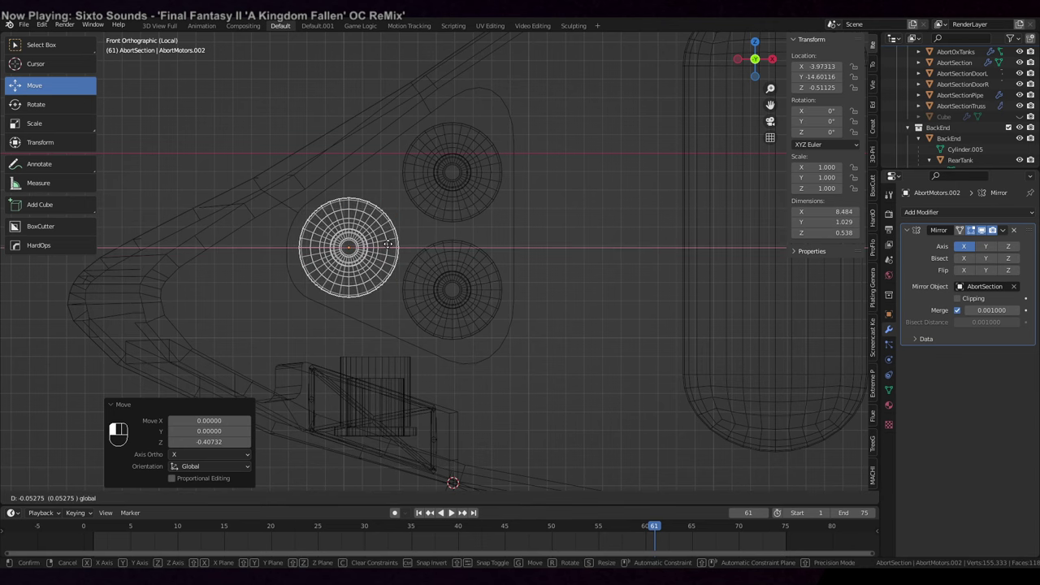
drag(512, 256, 536, 198)
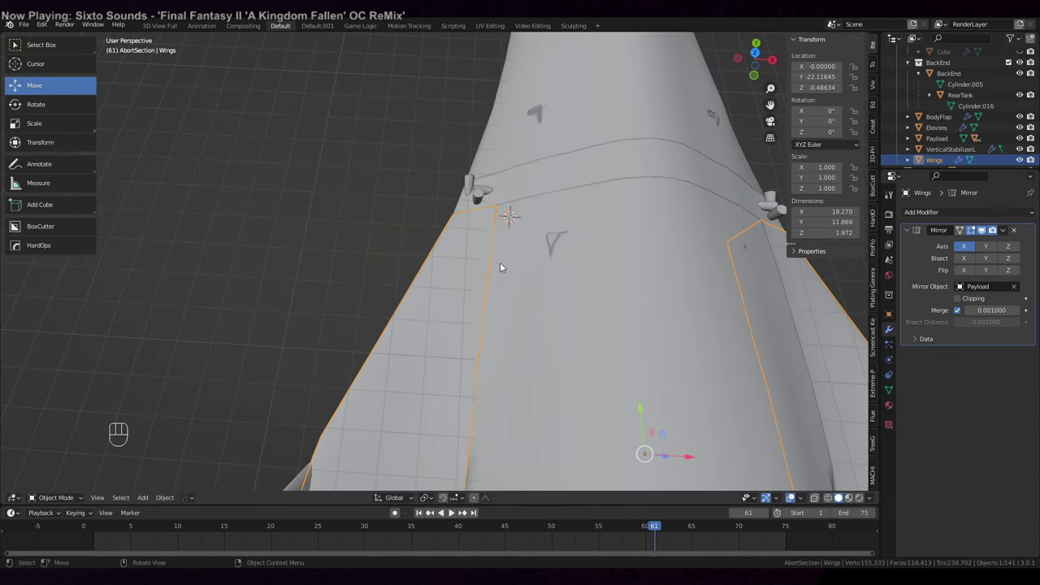
Select the BackEnd rear body in wireframe and orbit around the recess and decoupler area.
middle_click(537, 274)
click(536, 275)
middle_click(546, 261)
key(z)
drag(548, 255, 542, 280)
drag(529, 273, 457, 271)
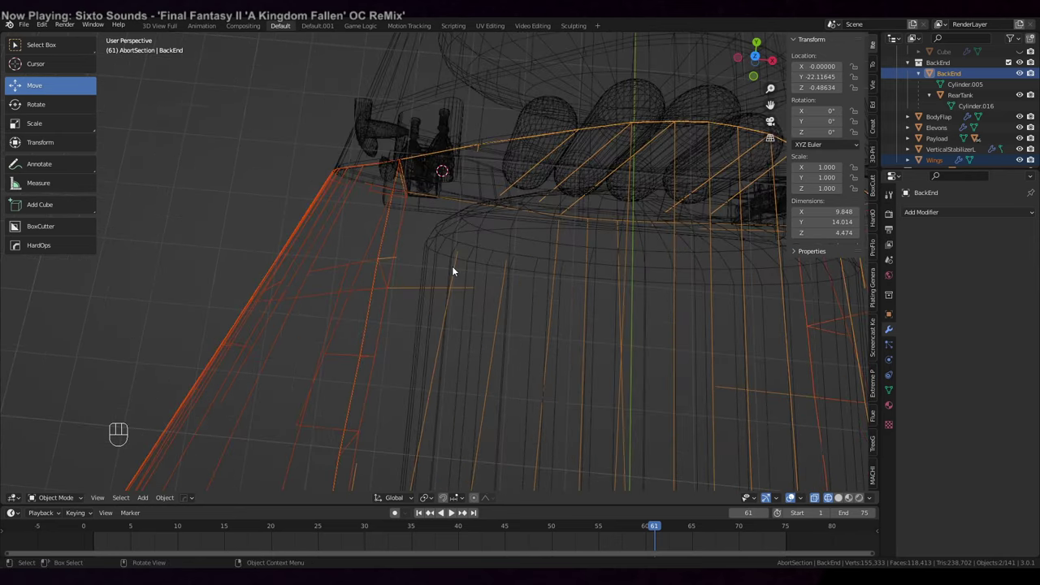
drag(462, 269, 468, 287)
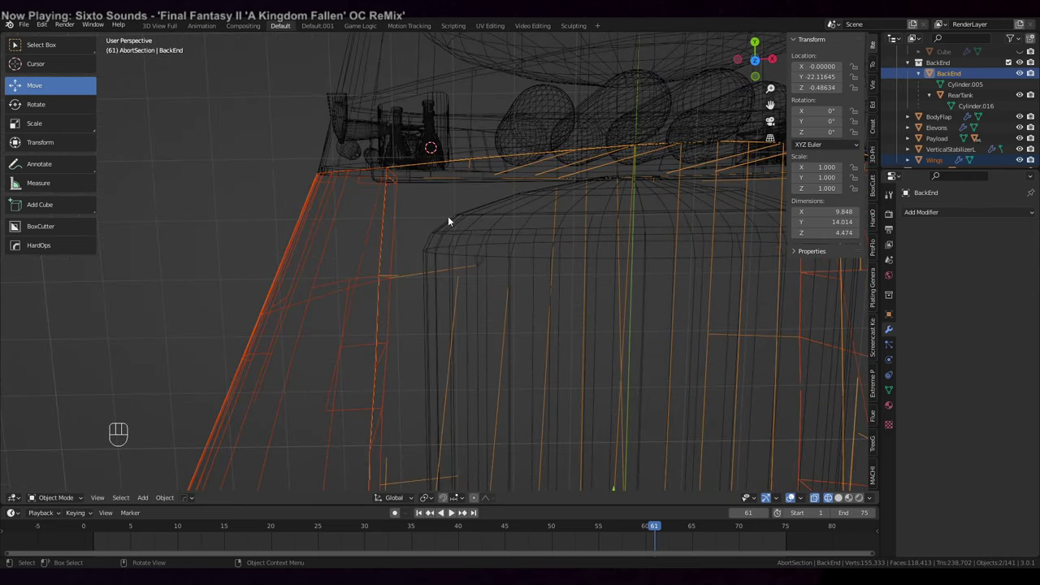
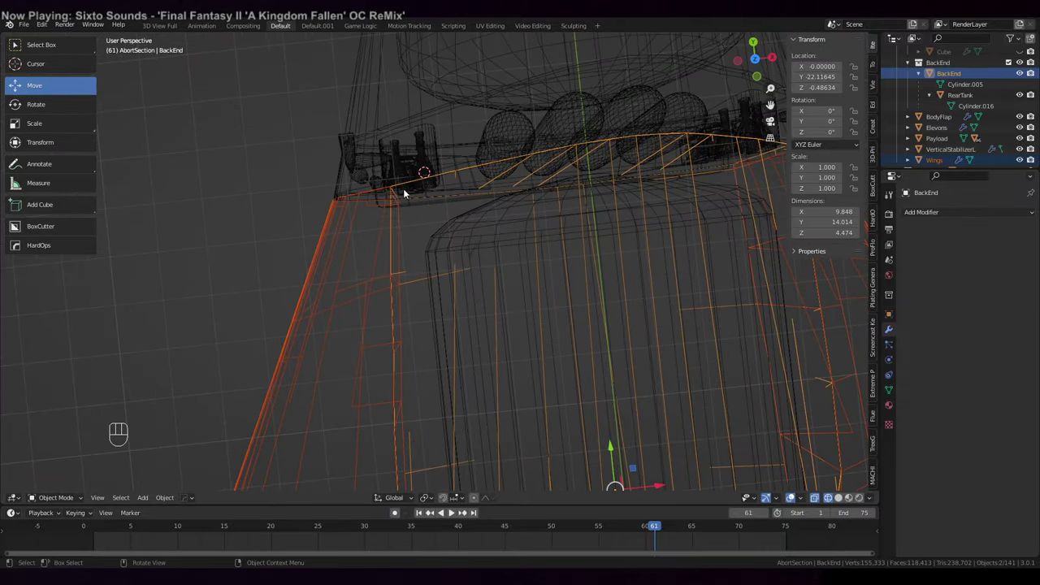
drag(498, 202, 501, 233)
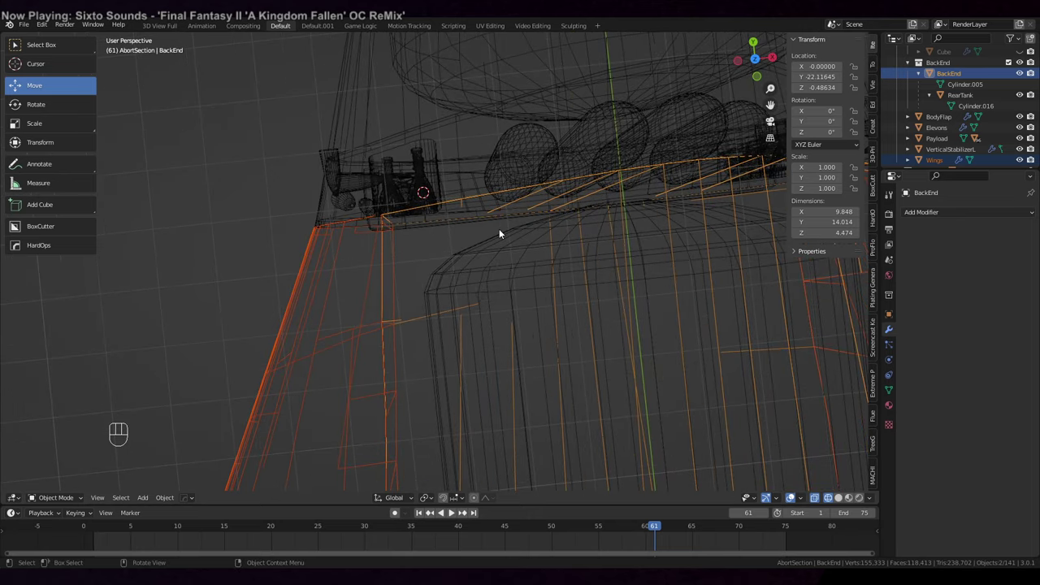
middle_click(501, 233)
drag(454, 257, 456, 208)
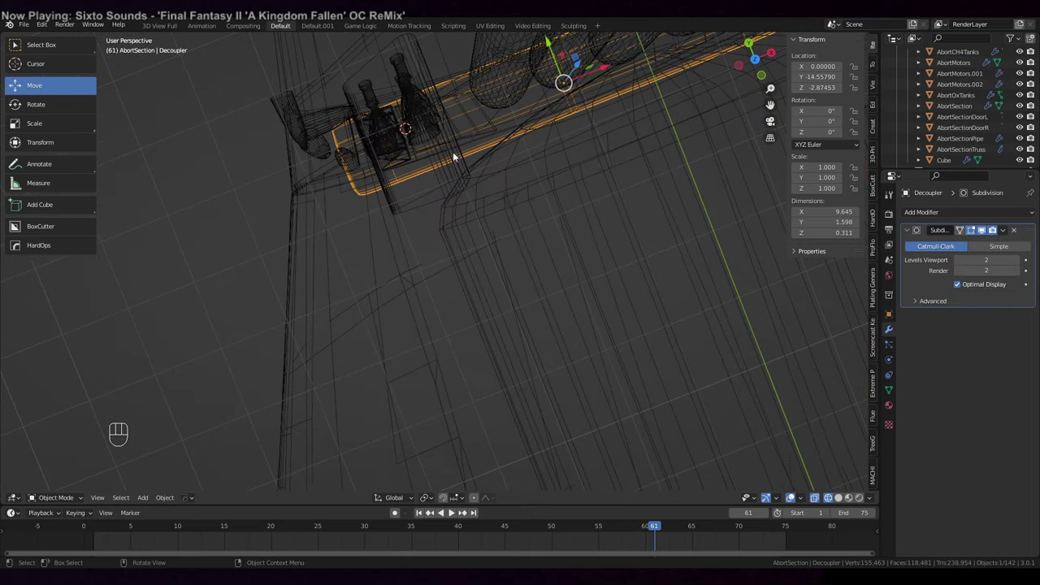
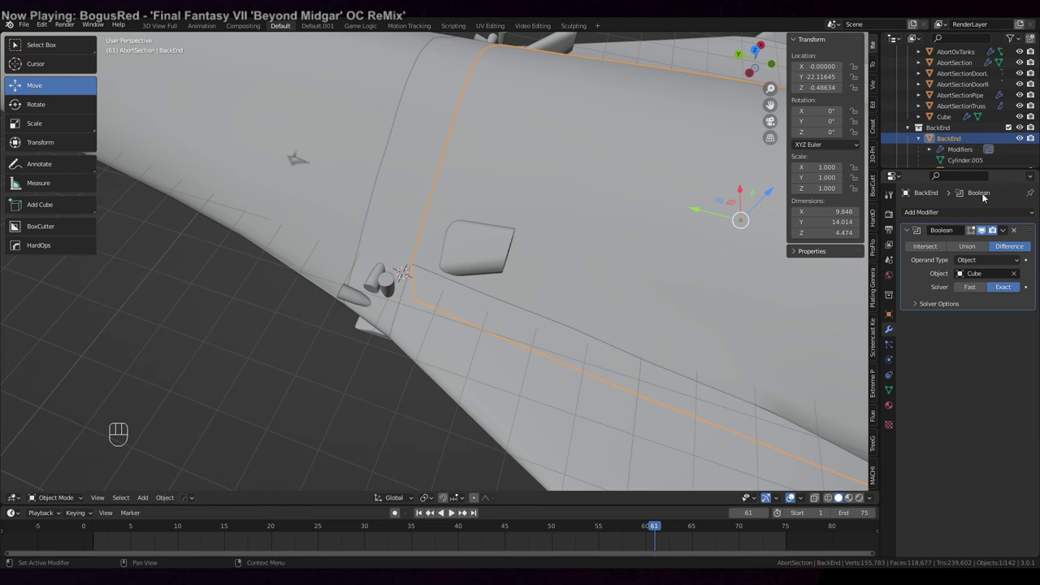
click(1020, 79)
drag(591, 237, 517, 270)
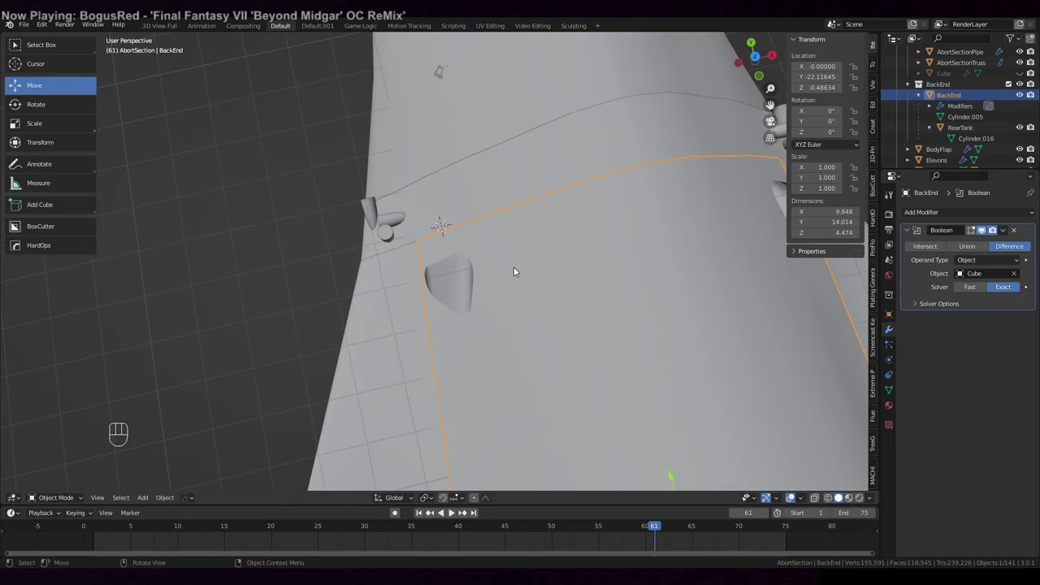
drag(517, 270, 558, 198)
drag(553, 204, 506, 221)
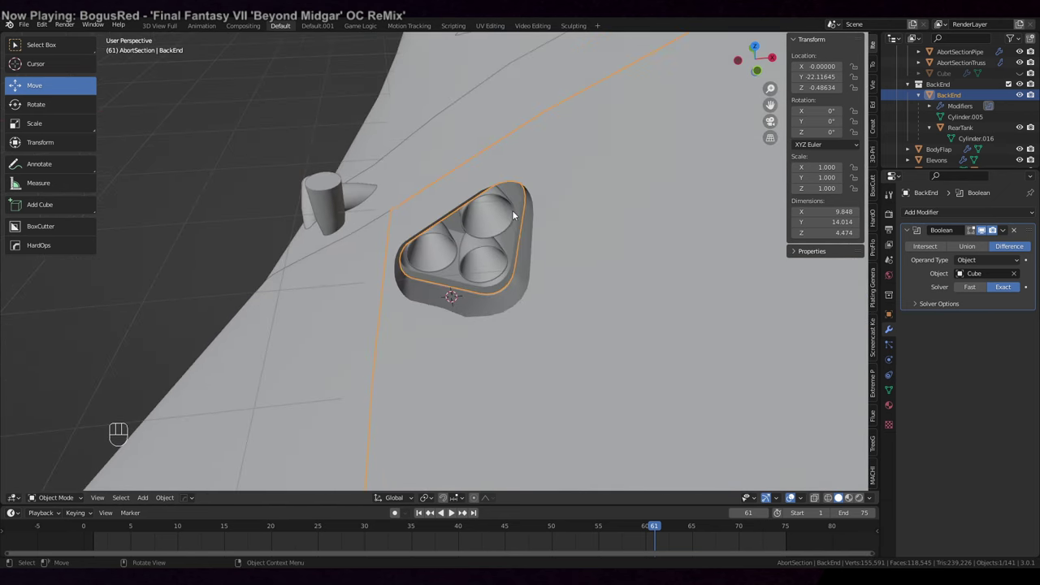
drag(473, 258, 472, 256)
drag(480, 251, 480, 262)
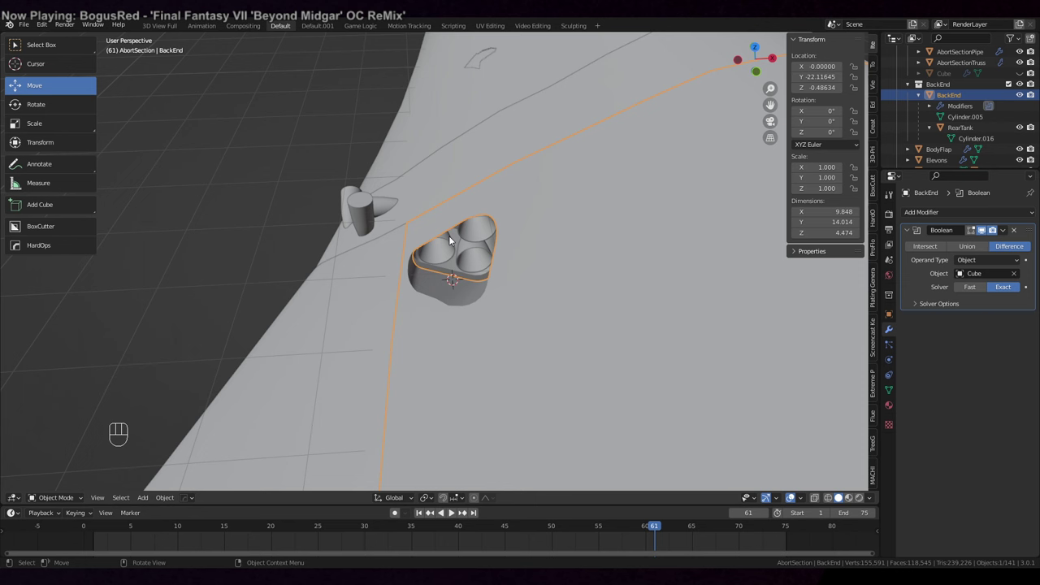
drag(450, 238, 426, 261)
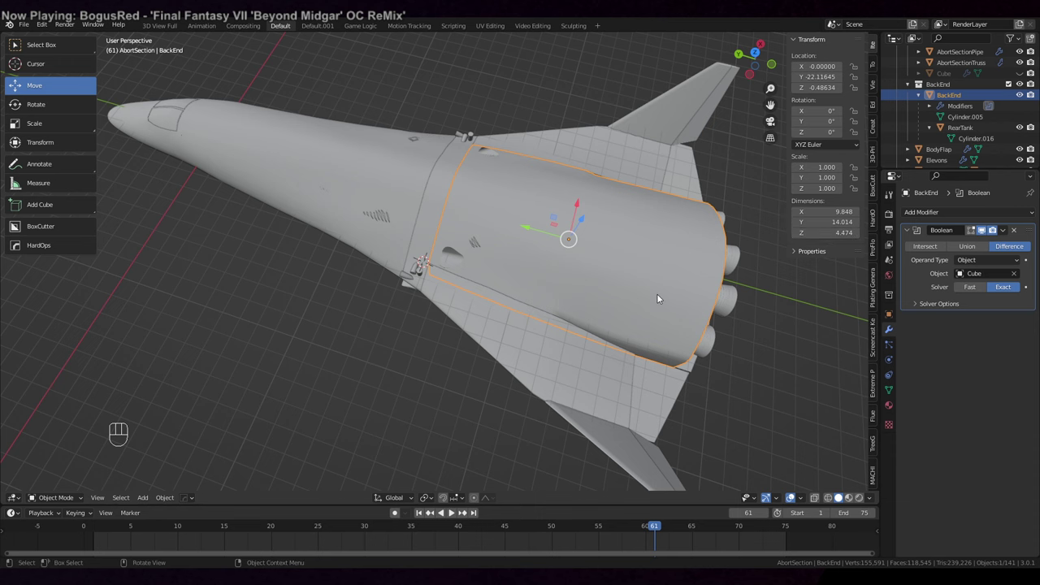
Inspect the recess and rear of the ship from all sides, then save the file.
drag(445, 407, 472, 302)
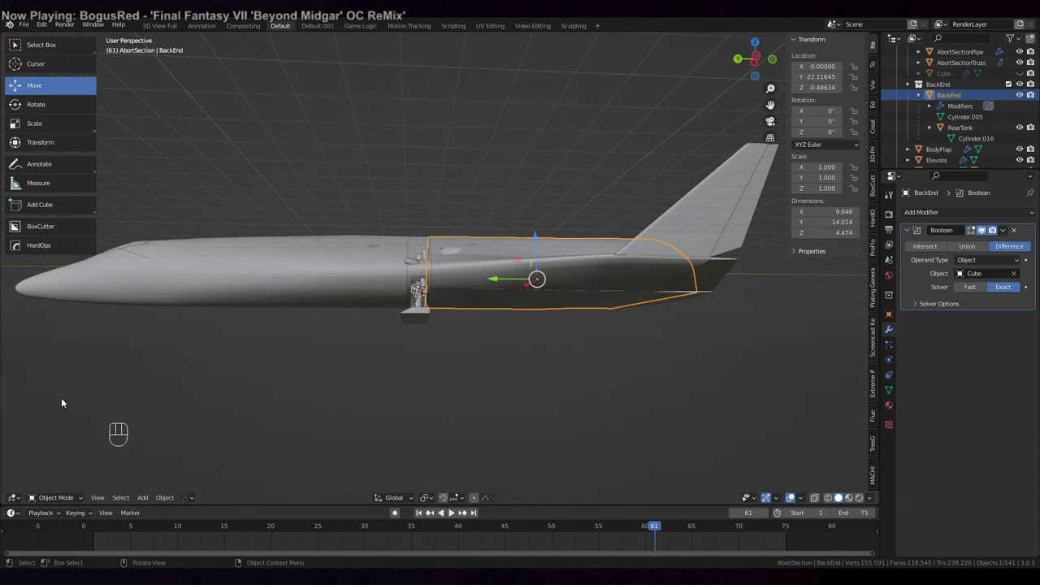
drag(563, 354, 520, 385)
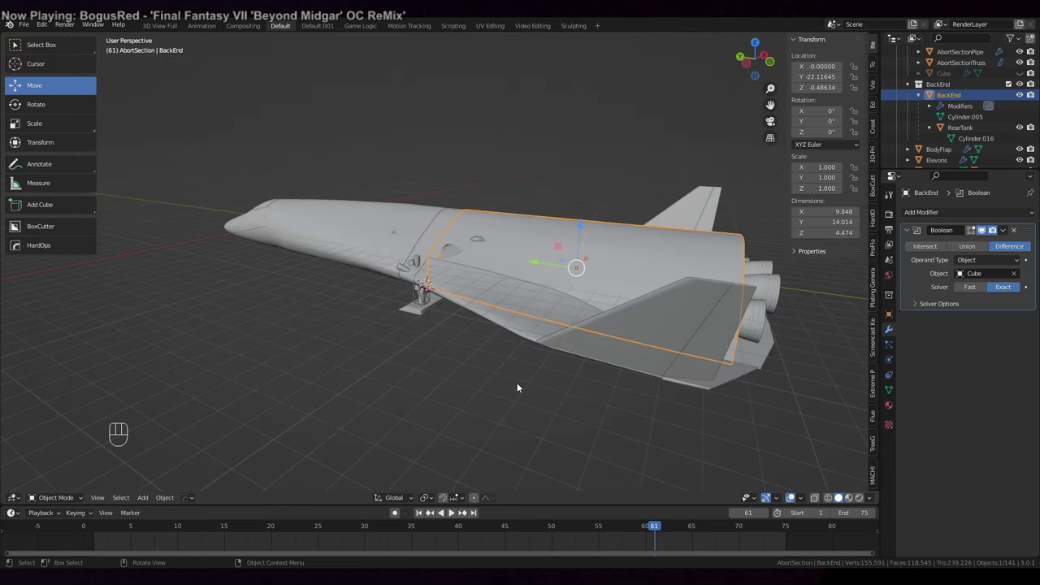
drag(411, 150, 378, 205)
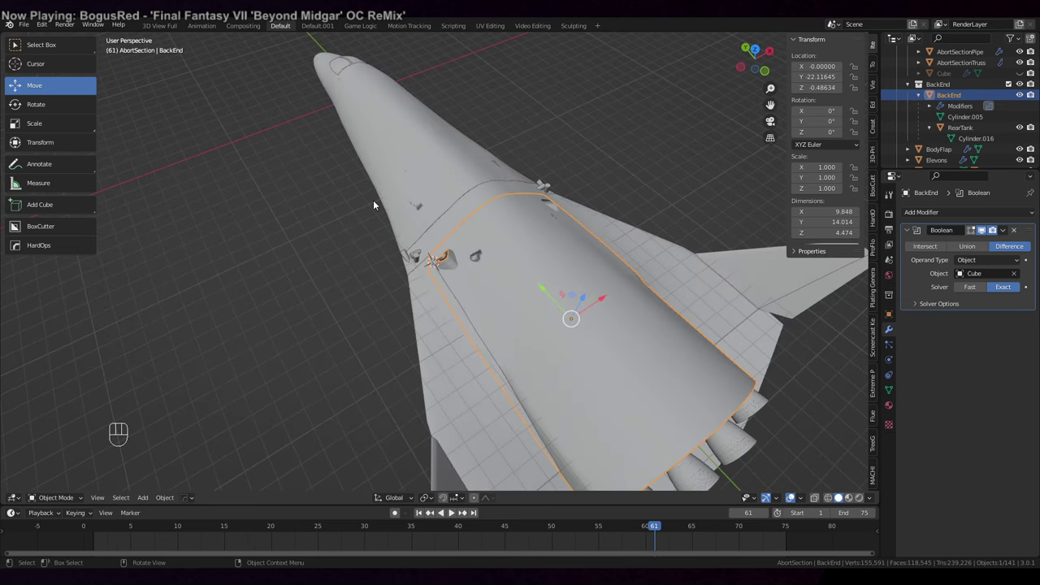
middle_click(549, 147)
drag(591, 154, 544, 133)
drag(579, 160, 541, 193)
drag(548, 326, 530, 272)
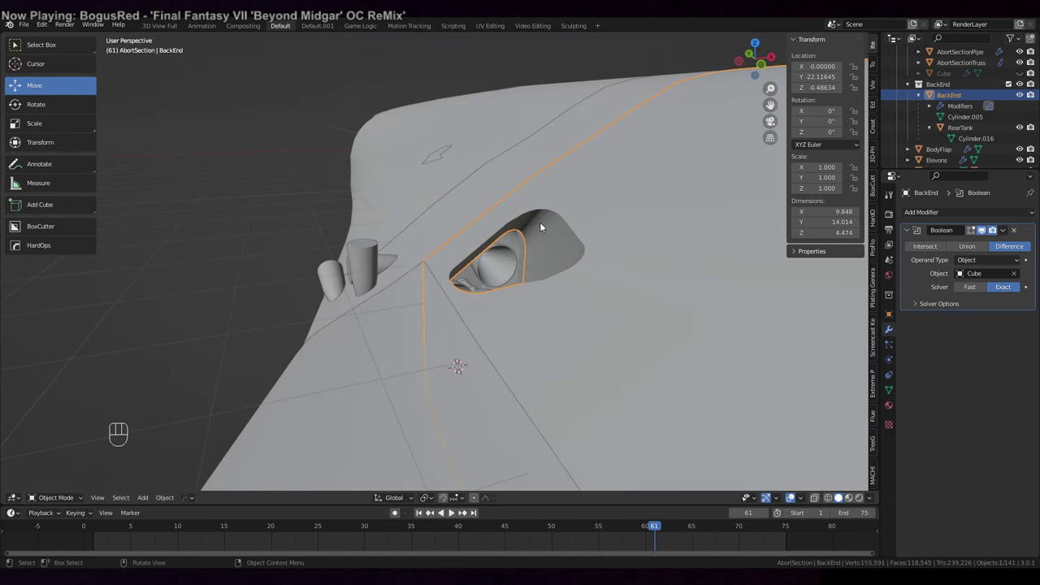
drag(544, 228, 587, 261)
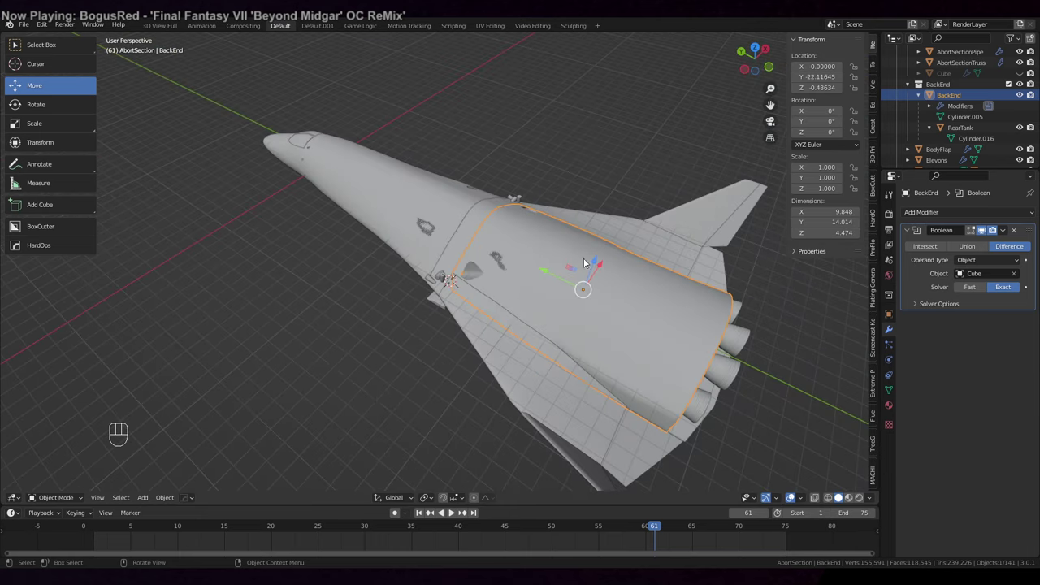
drag(449, 385, 506, 366)
drag(479, 362, 549, 354)
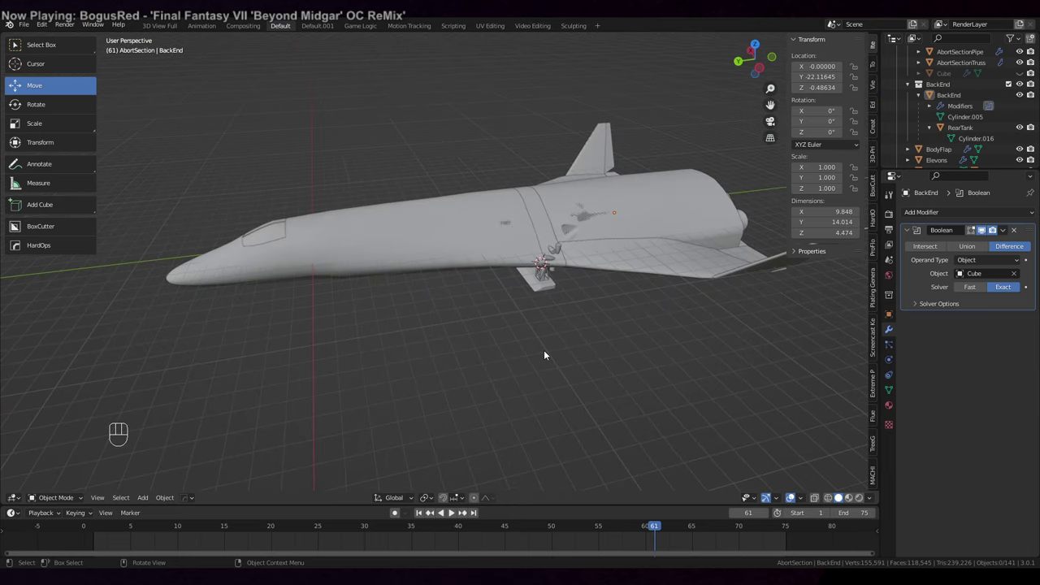
drag(552, 344, 630, 302)
drag(632, 319, 592, 273)
drag(606, 276, 522, 244)
drag(640, 307, 331, 309)
drag(558, 326, 576, 419)
drag(430, 343, 604, 344)
drag(692, 319, 528, 341)
key(ctrl+s)
Check the rear engine bells, then select AbortCH4Tanks.001 and begin scaling it.
drag(657, 332, 530, 300)
drag(523, 316, 515, 297)
drag(512, 293, 528, 329)
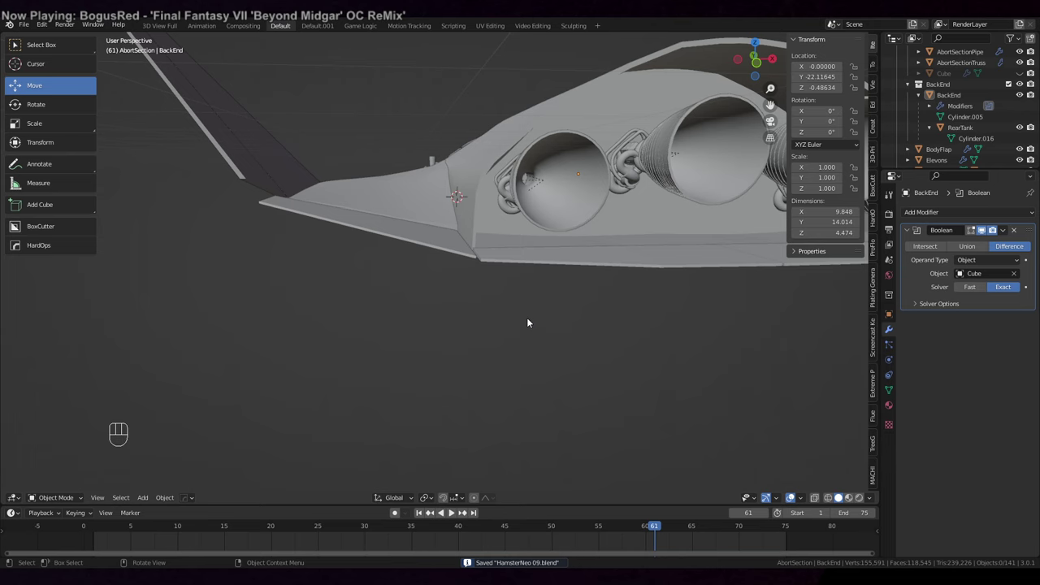
drag(532, 327, 535, 354)
drag(527, 203, 651, 474)
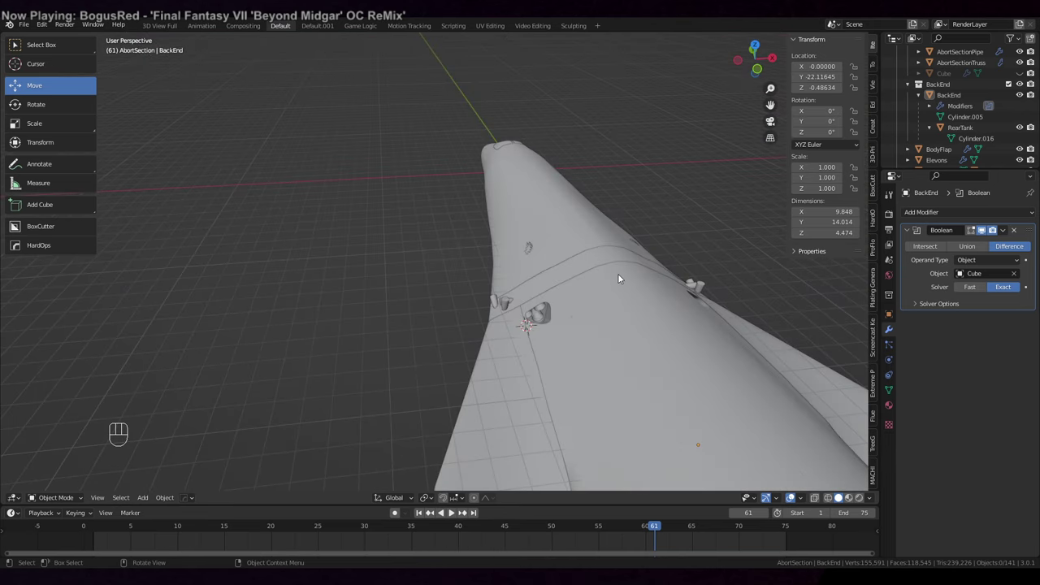
drag(957, 64, 902, 130)
key(shift+d)
key(s)
right_click(902, 130)
click(897, 138)
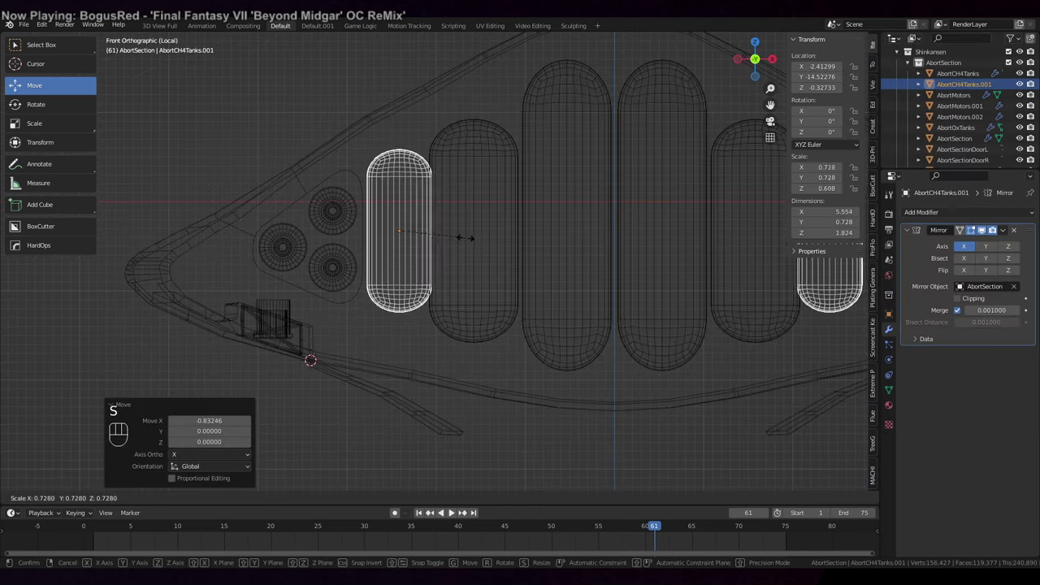
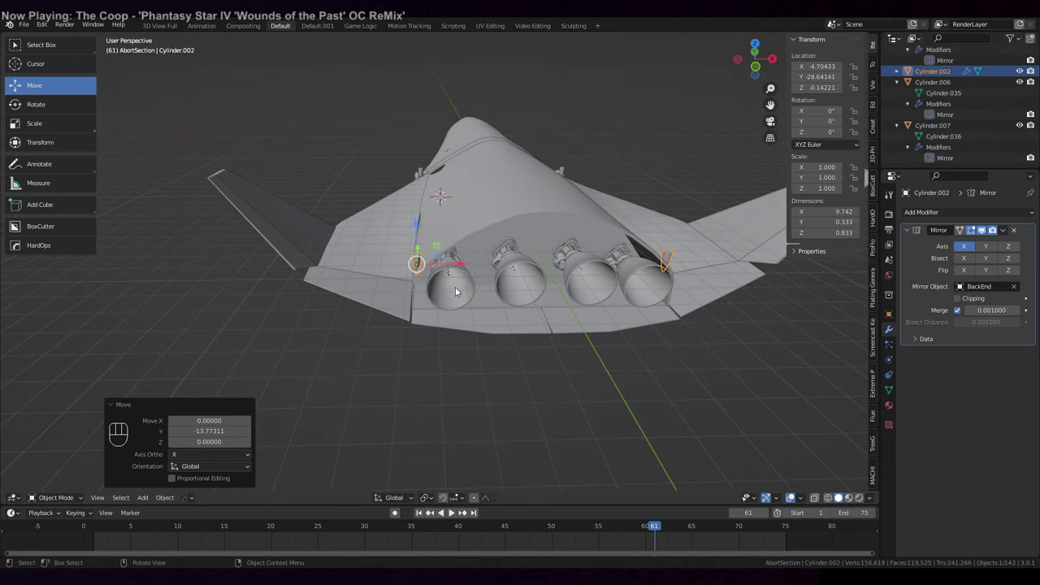
Orbit toward the rear body around the engine bay opening.
middle_click(489, 322)
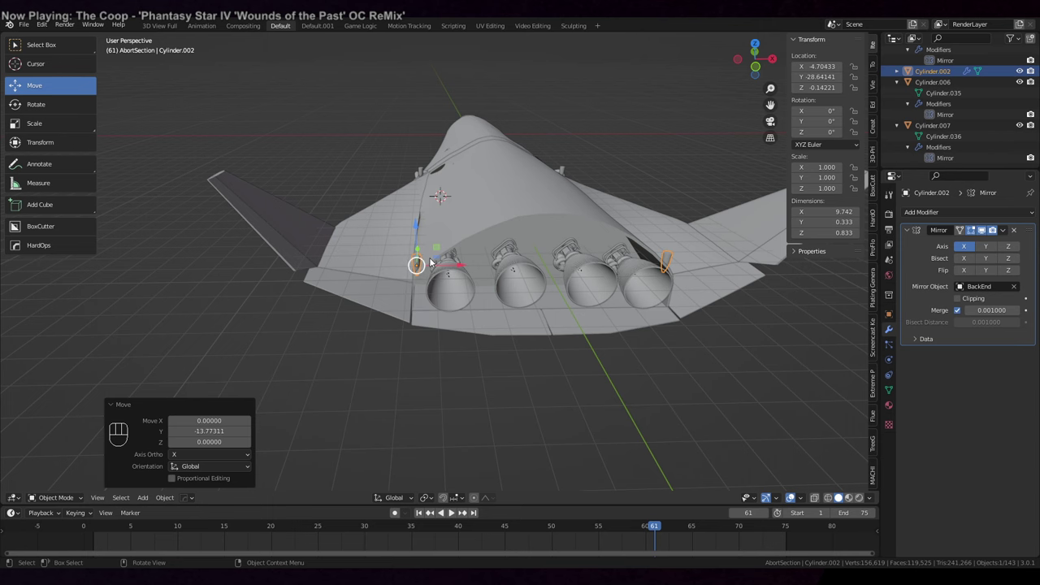
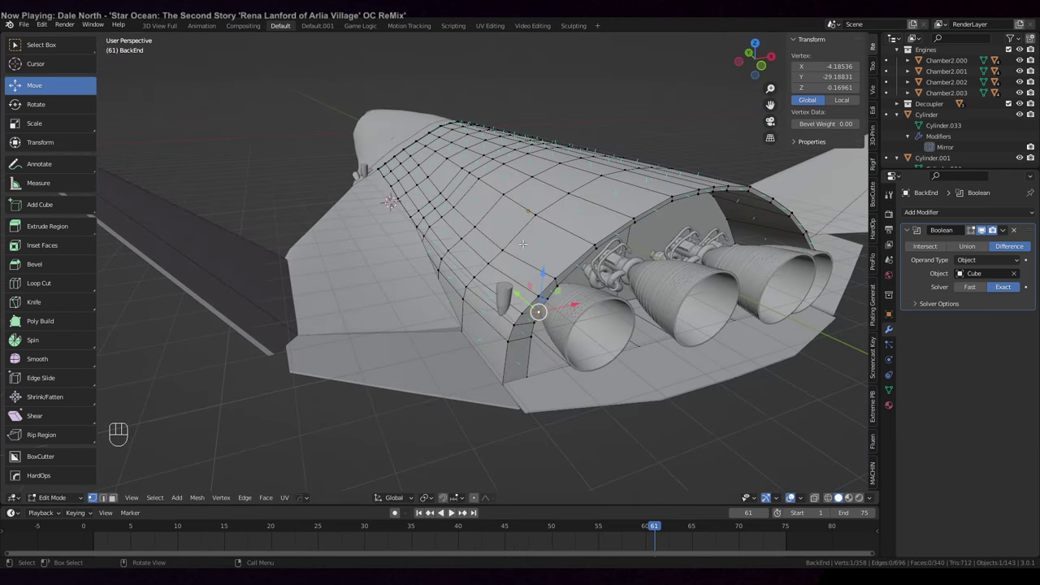
Move the rear body's bottom edge vertices, lengthening it to 14.860 in Y.
key(Tab)
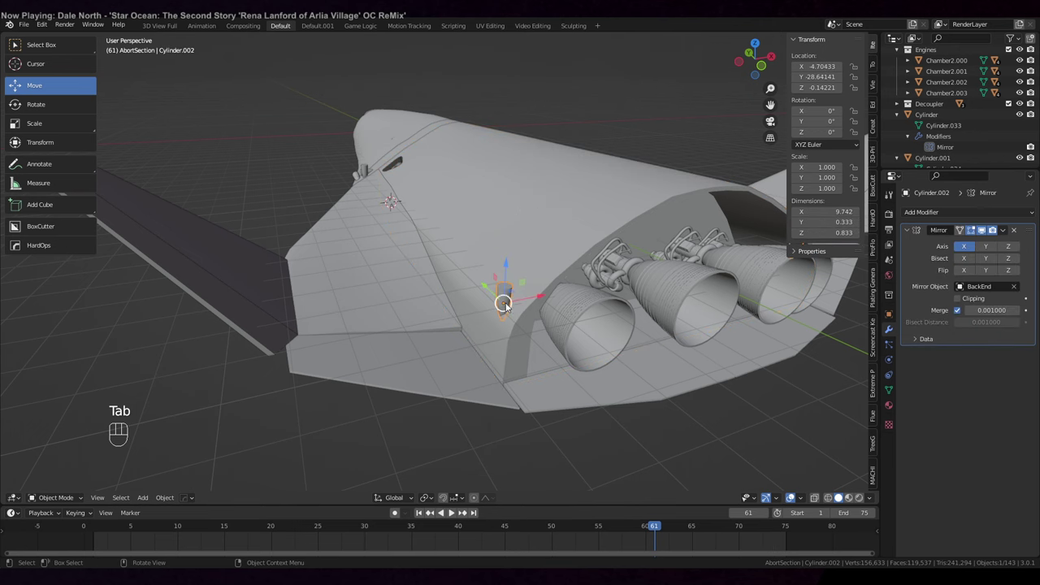
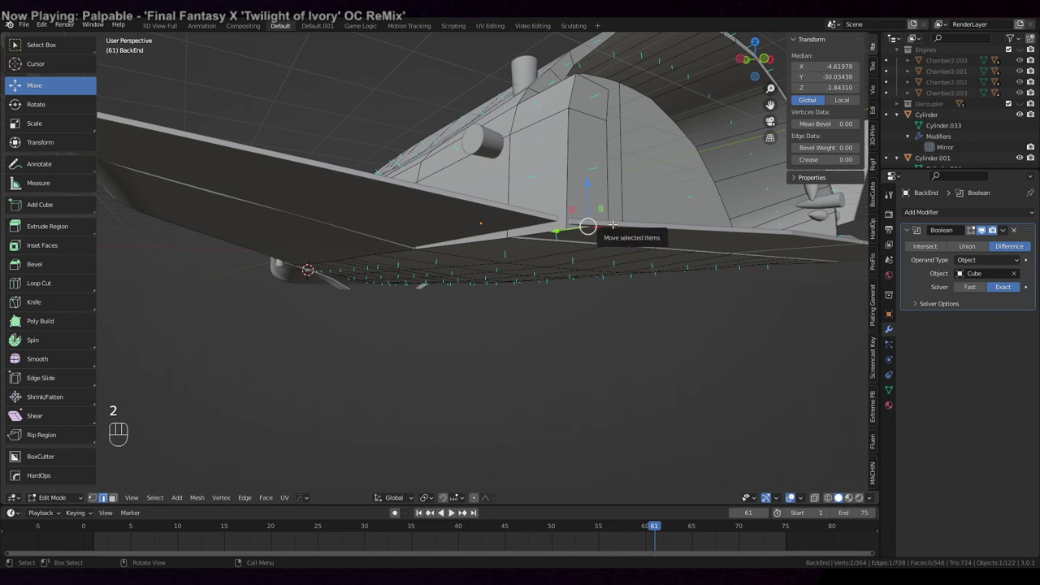
key(s)
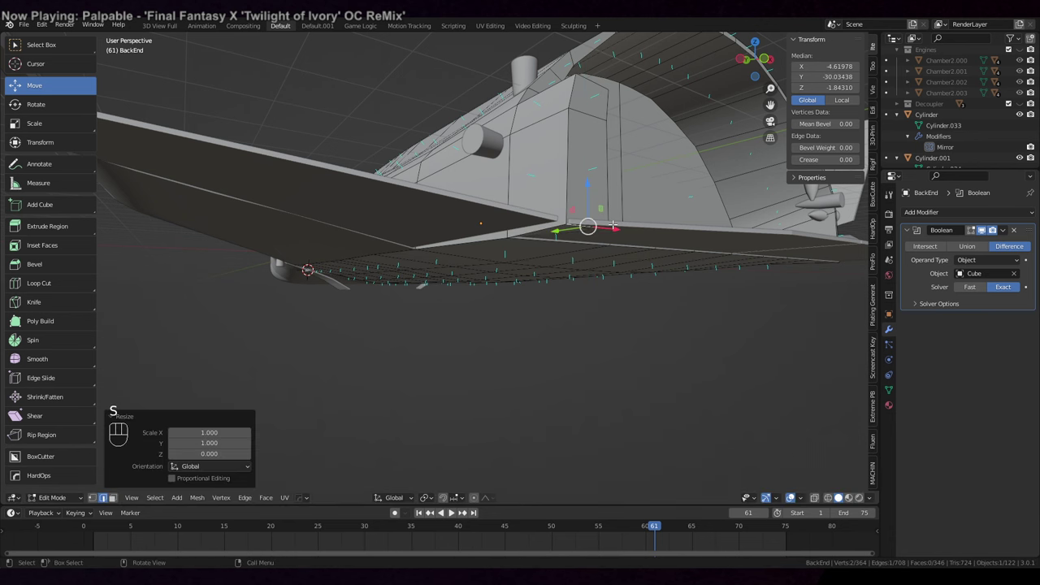
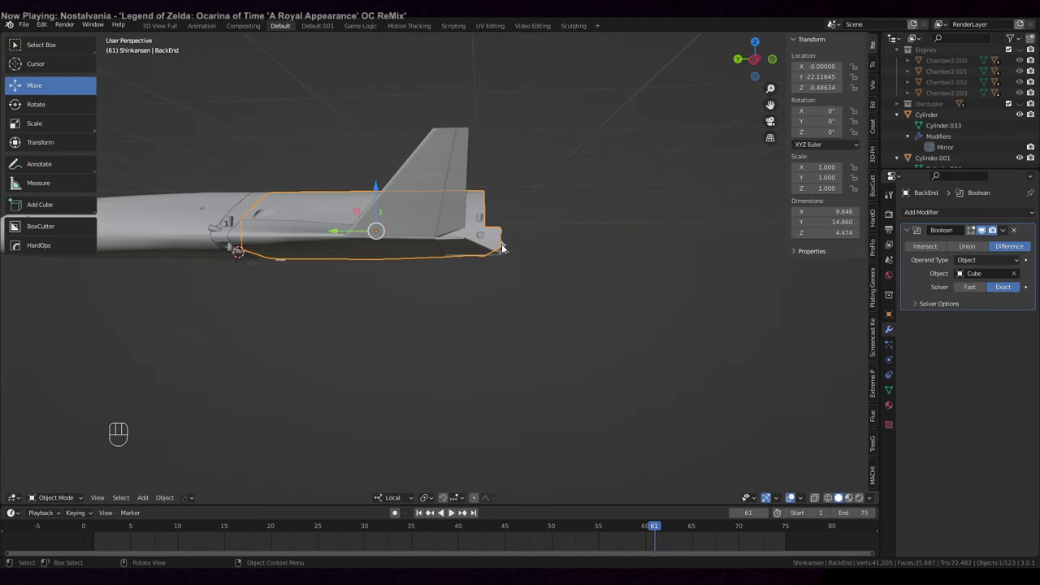
Move in toward the side fitting Cylinder.007 tilted to −20° about X.
drag(514, 268, 603, 251)
drag(389, 274, 568, 305)
drag(511, 312, 431, 316)
drag(424, 311, 525, 311)
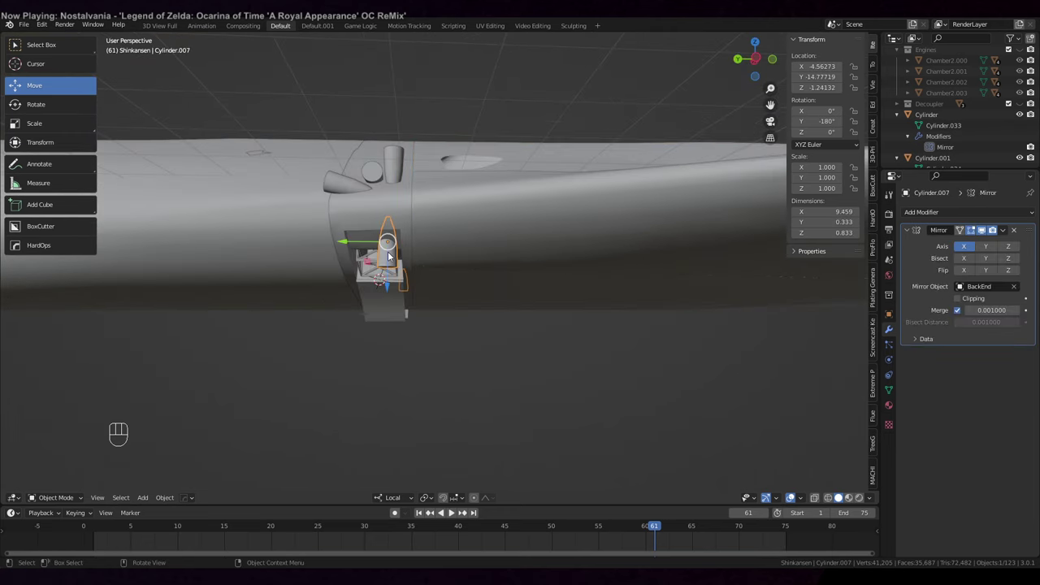
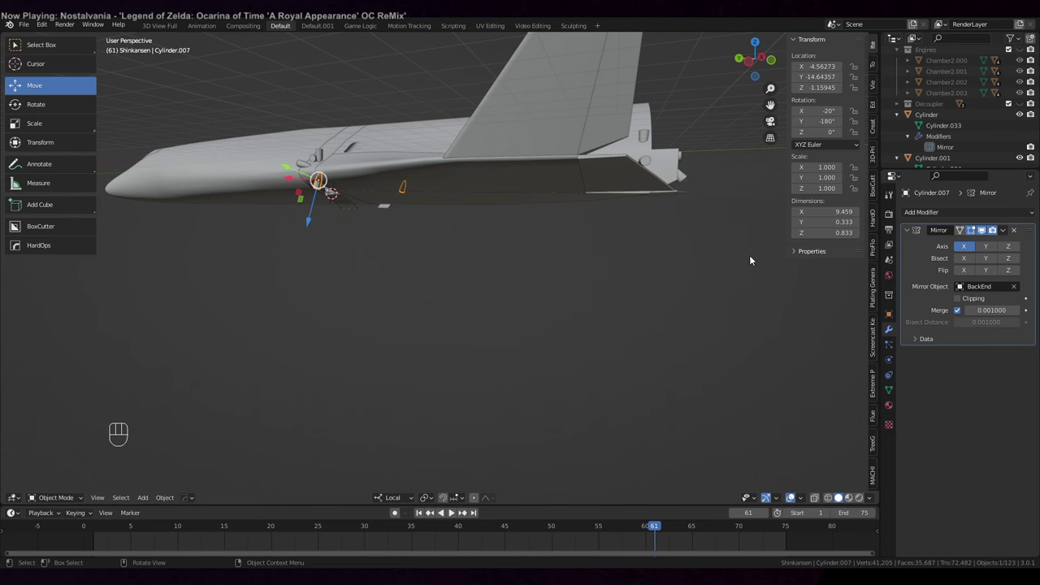
Orbit around the rear body to check the tilted fitting's placement.
drag(750, 270, 680, 299)
drag(670, 323, 721, 257)
drag(677, 288, 670, 318)
drag(628, 323, 676, 239)
drag(645, 284, 651, 295)
drag(653, 295, 682, 263)
drag(619, 171, 569, 295)
drag(586, 290, 567, 277)
drag(562, 281, 451, 368)
drag(441, 374, 499, 337)
drag(543, 297, 449, 366)
drag(458, 349, 515, 313)
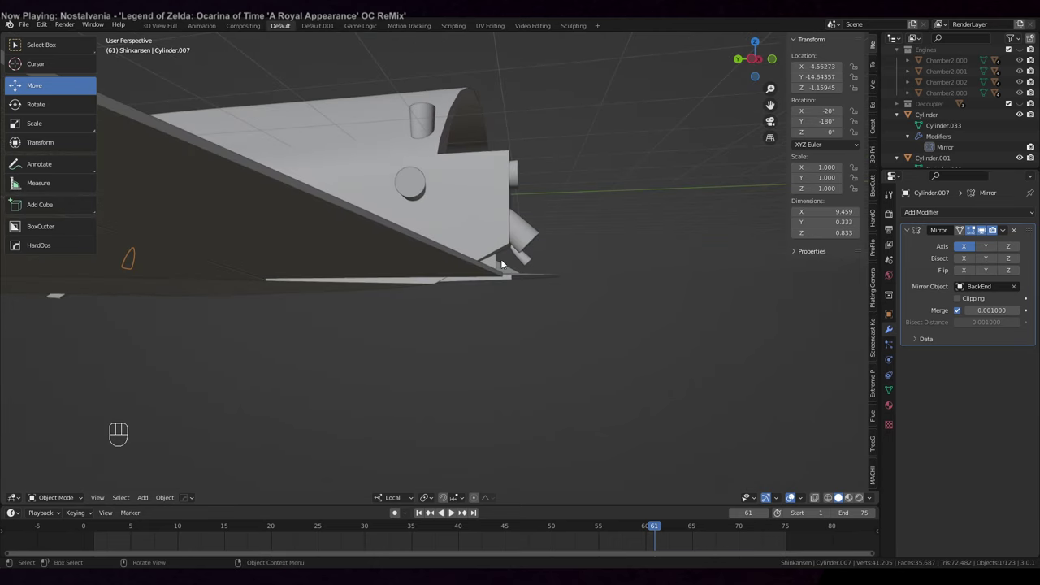
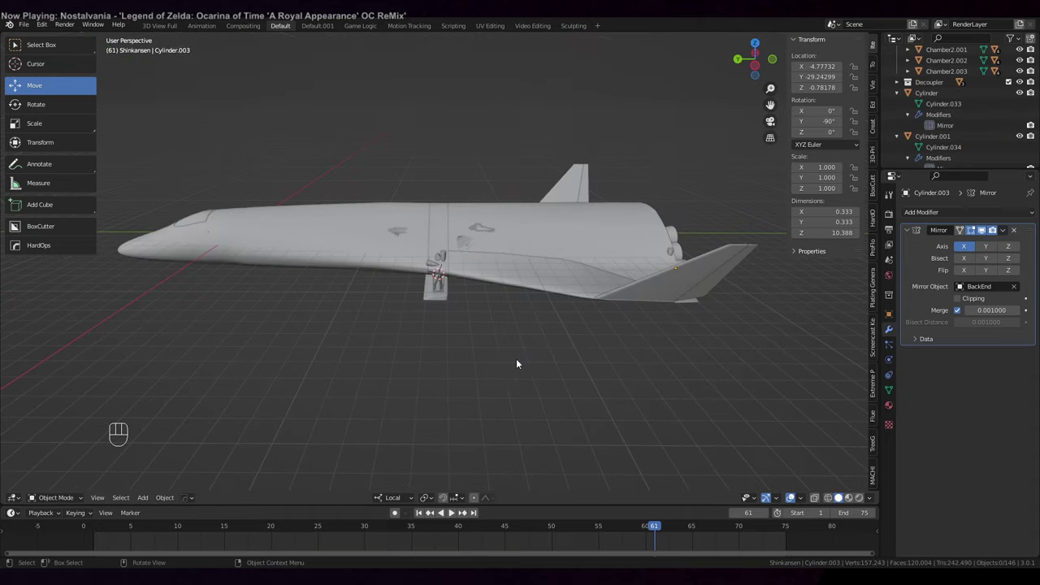
Select the Payload body and frame it in the view.
drag(508, 361, 548, 360)
drag(505, 337, 527, 369)
drag(441, 344, 526, 344)
click(446, 220)
drag(480, 230, 447, 256)
middle_click(404, 156)
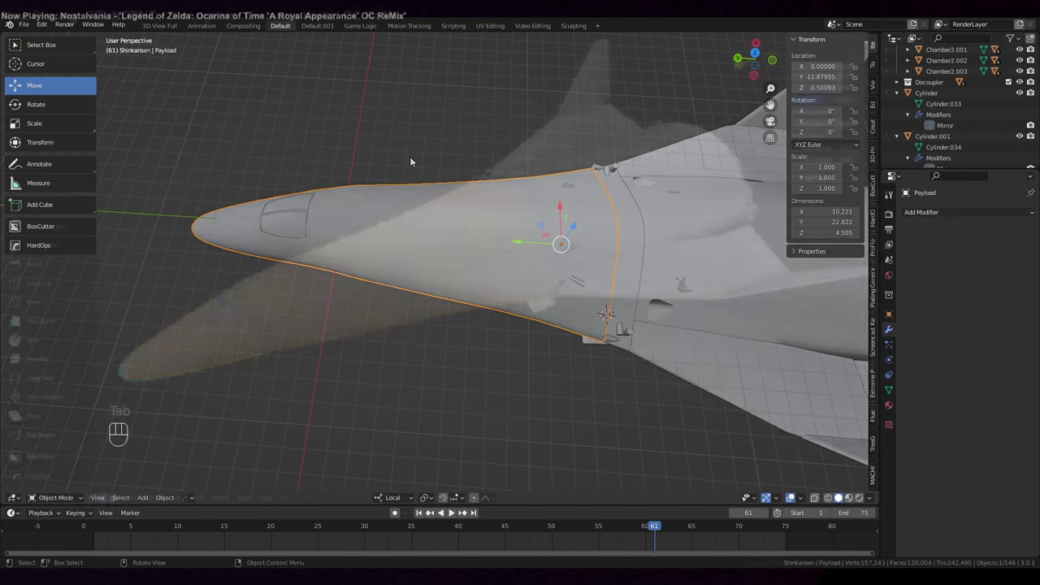
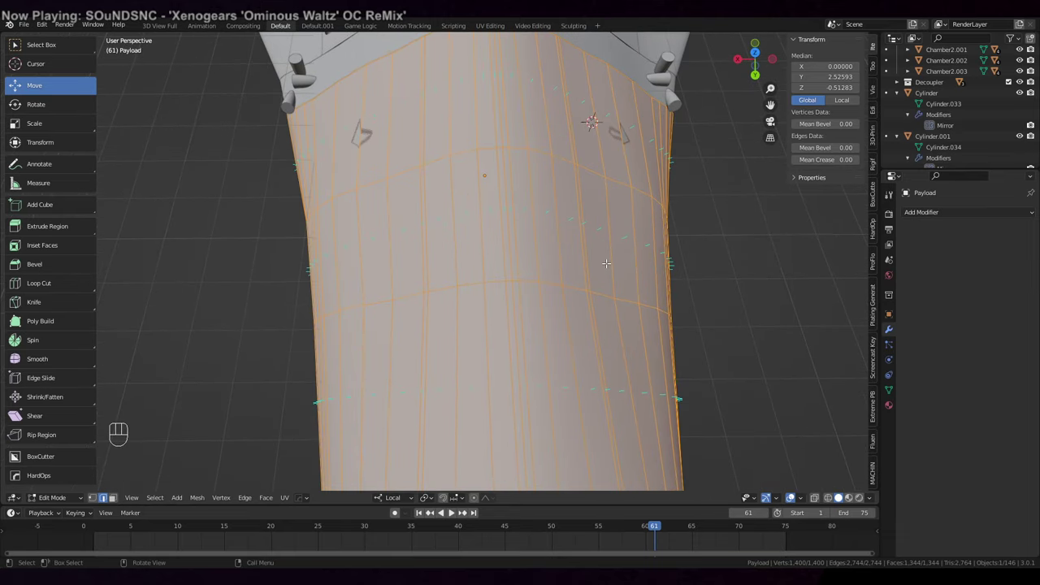
Reposition the payload's edge loops along its tapering body.
key(g)
key(g)
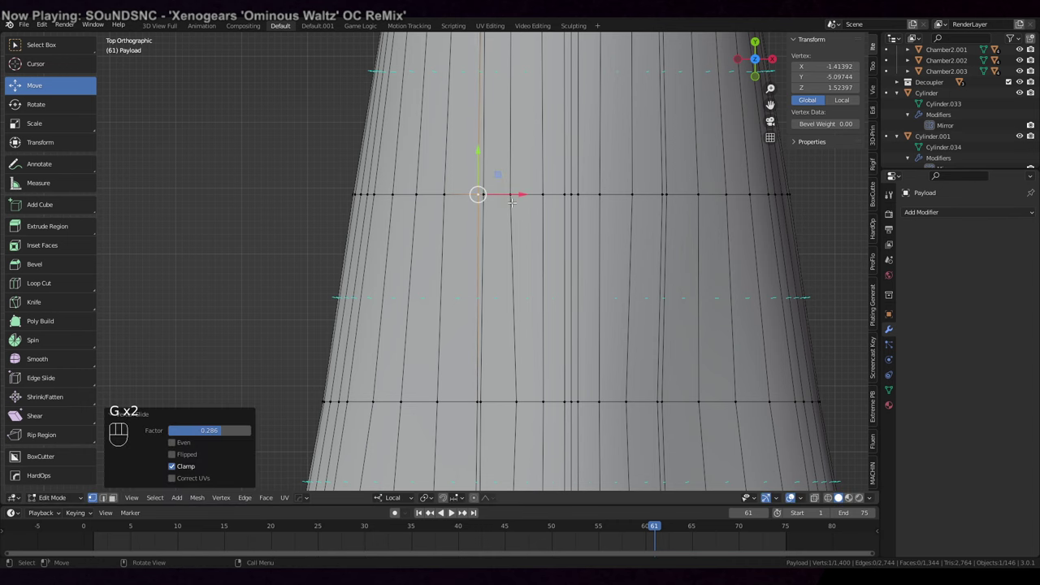
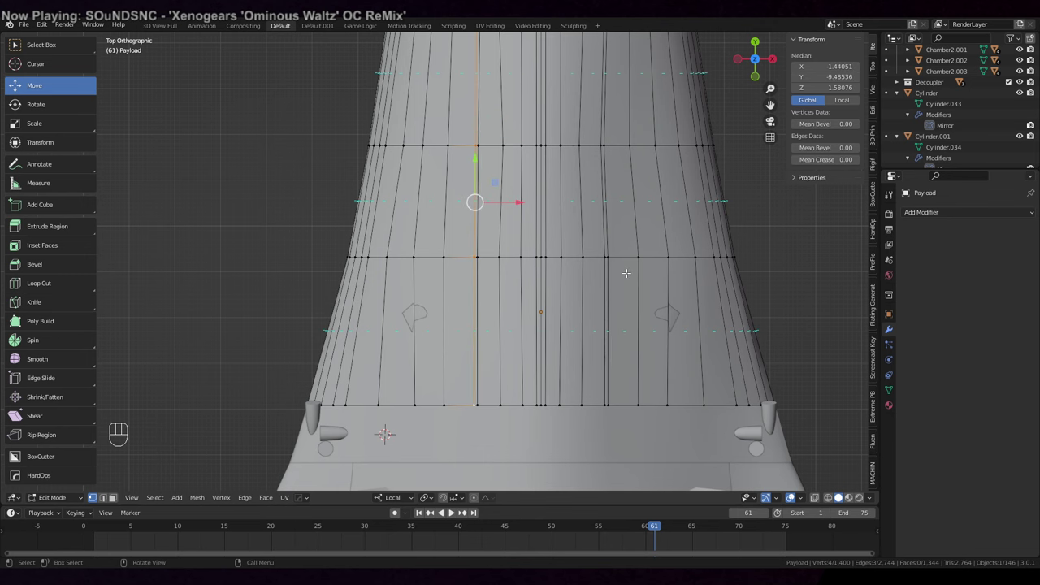
key(s)
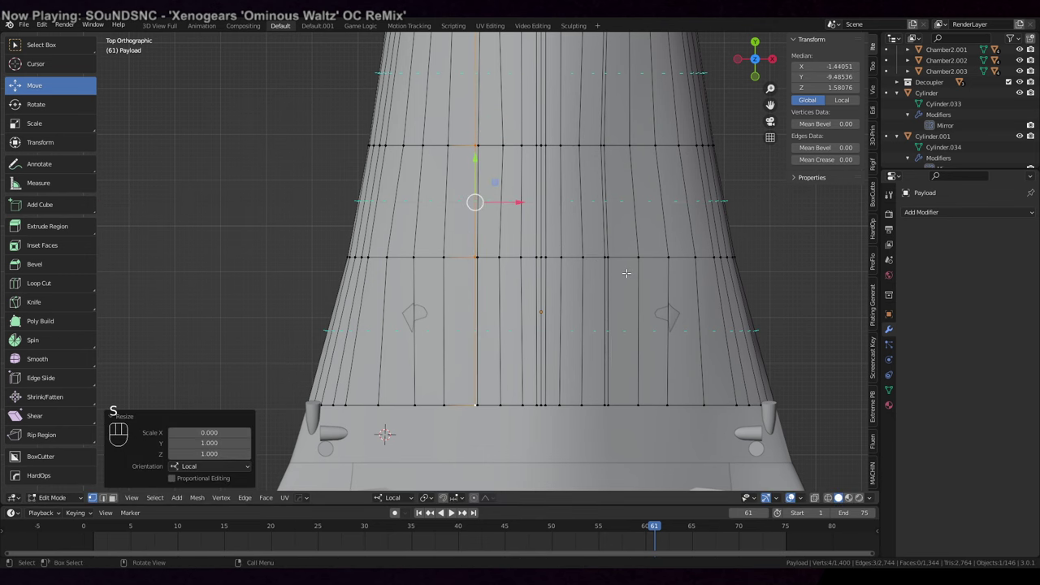
key(s)
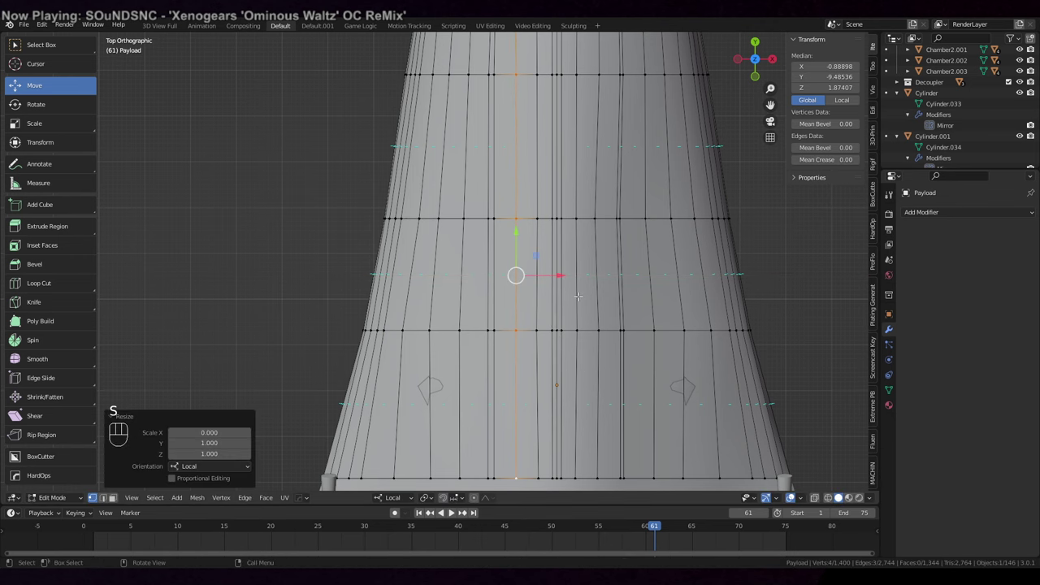
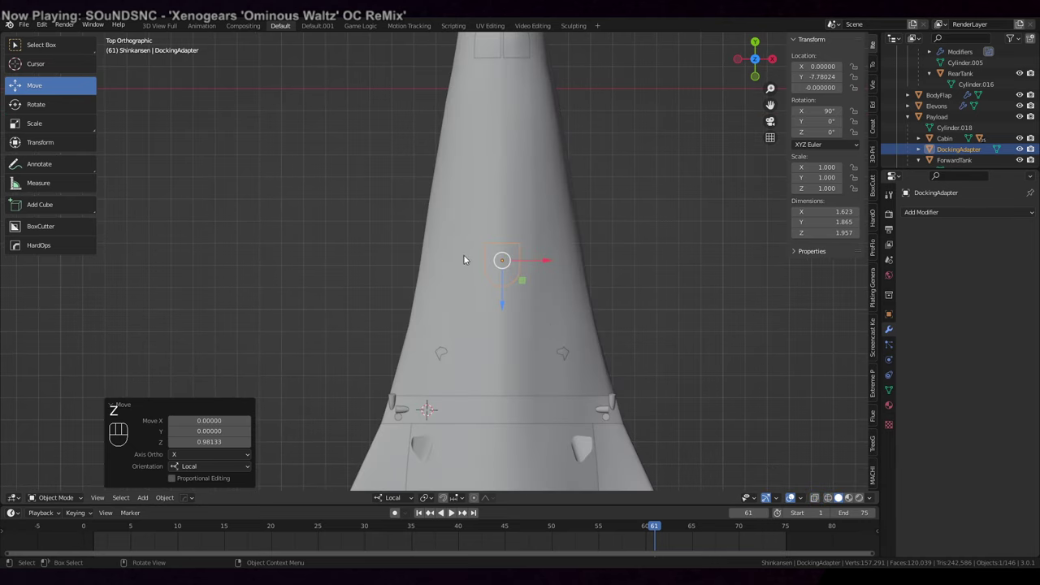
Return to the payload top view and enter Edit Mode with the whole mesh selected.
drag(536, 239, 628, 151)
drag(447, 200, 450, 188)
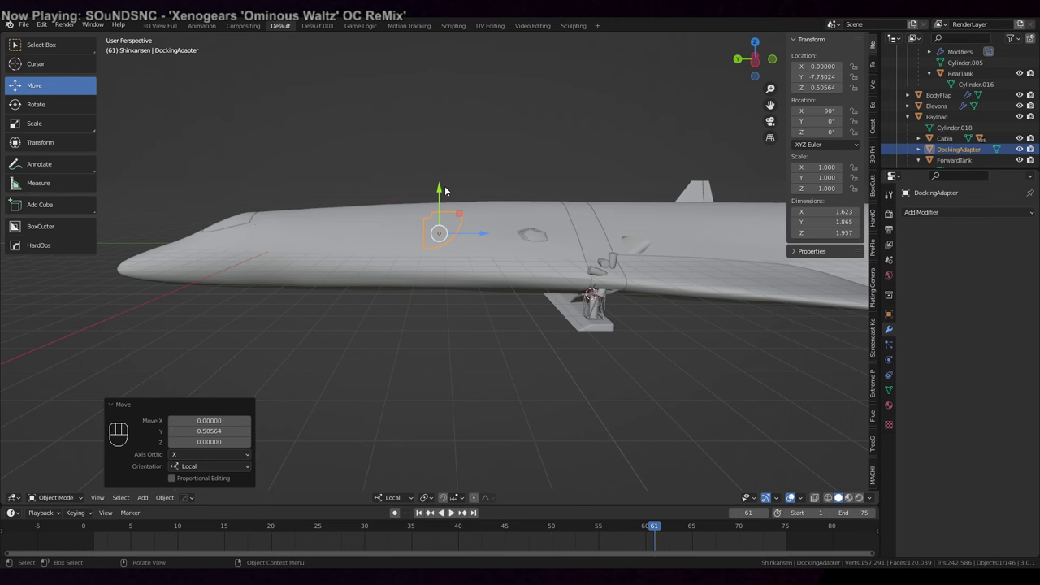
key(ctrl+z)
drag(568, 85, 542, 105)
drag(543, 105, 625, 277)
key(Tab)
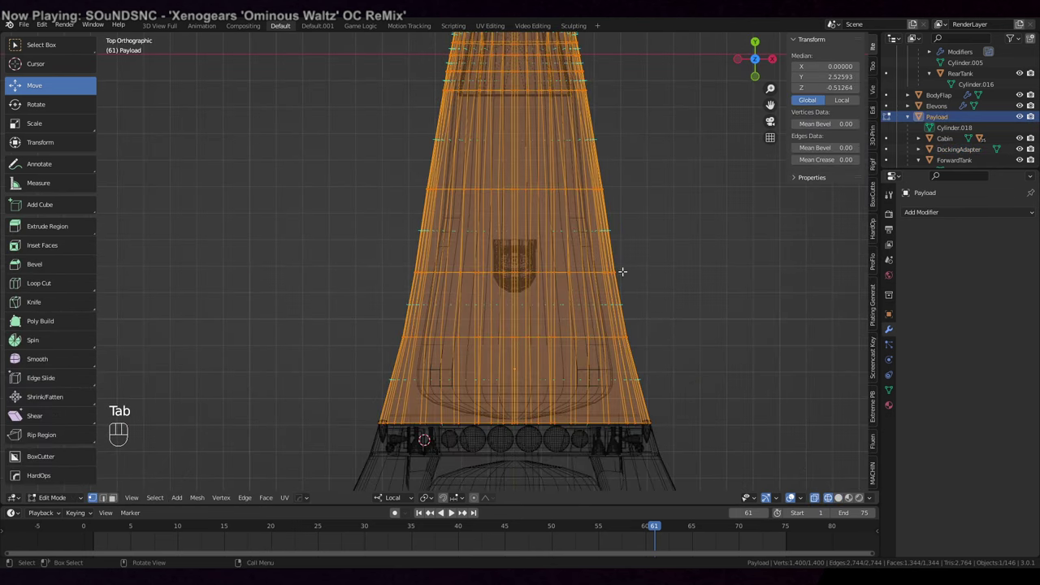
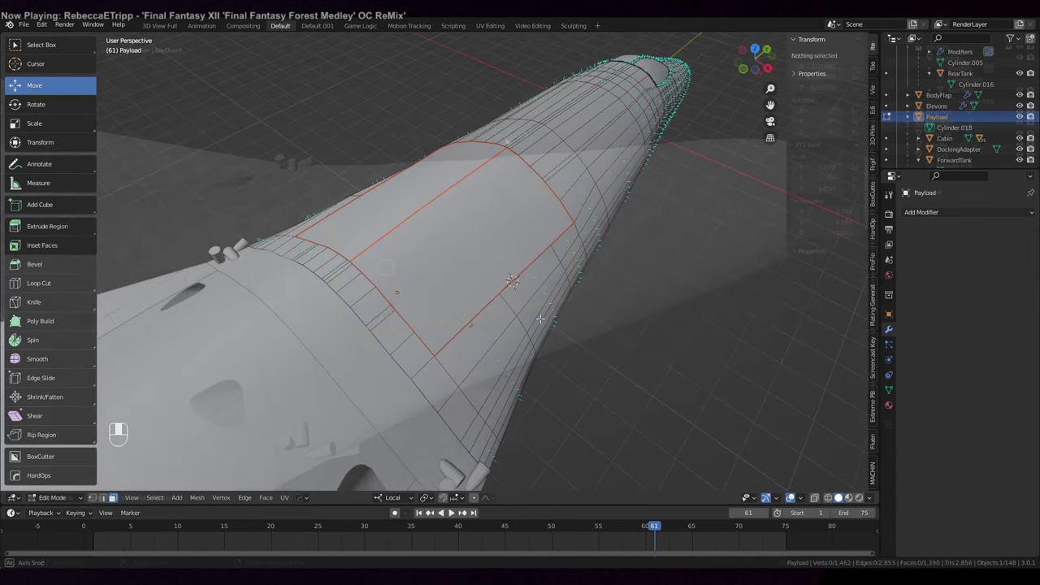
Give BayDoorR a Solidify modifier of thickness 0.02, offset -1, and check it from the nose.
drag(537, 82, 561, 82)
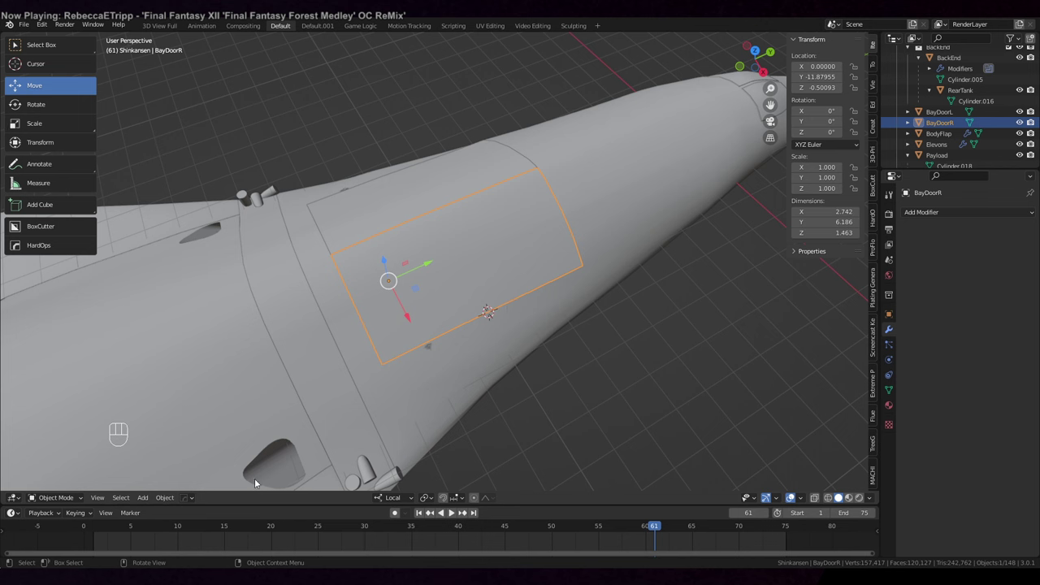
drag(164, 504, 212, 424)
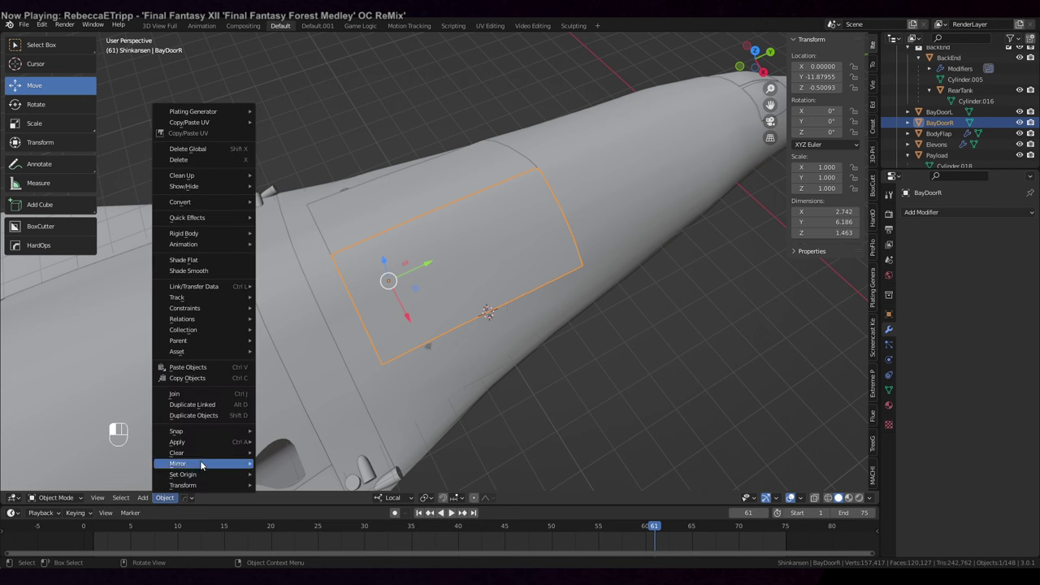
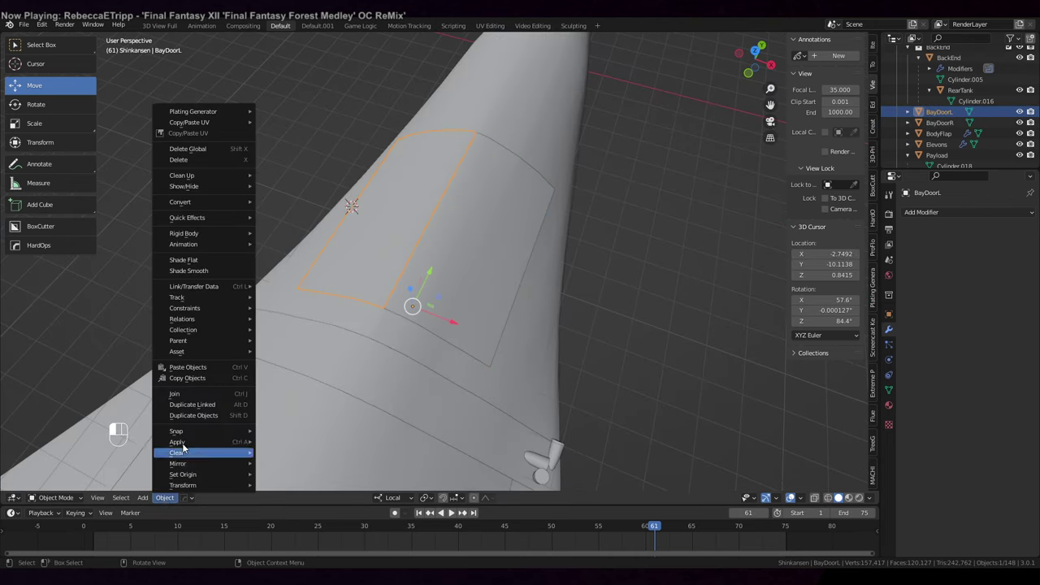
drag(920, 213, 824, 405)
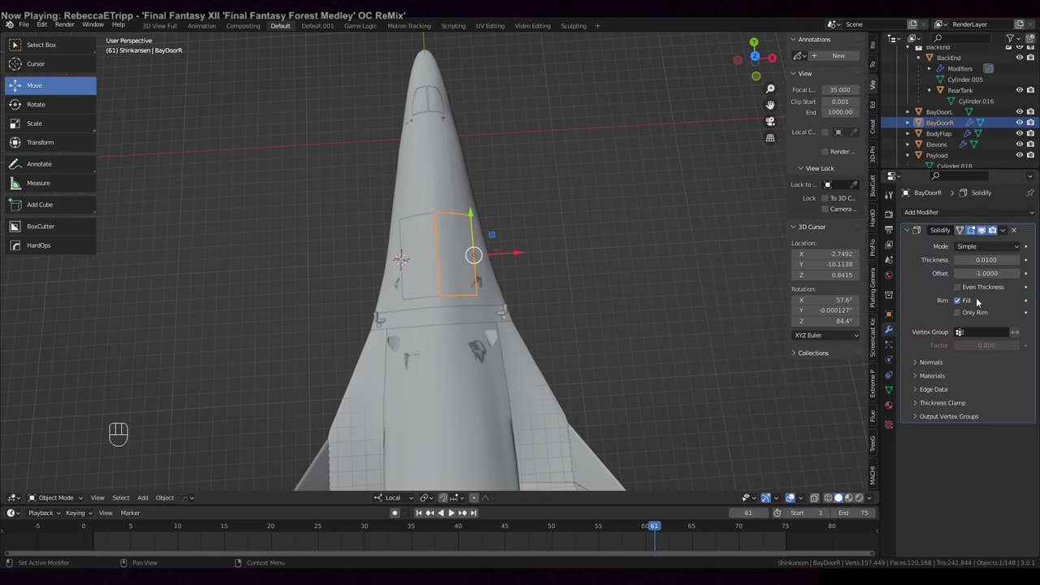
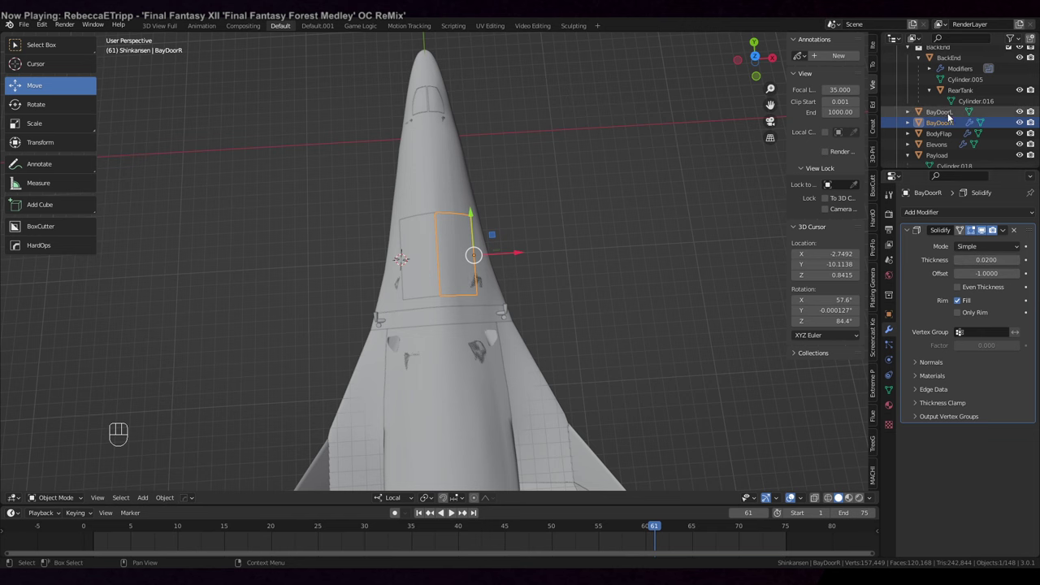
Jump to frame 60 and swing the right bay door open with the Rotate tool.
drag(95, 413, 233, 415)
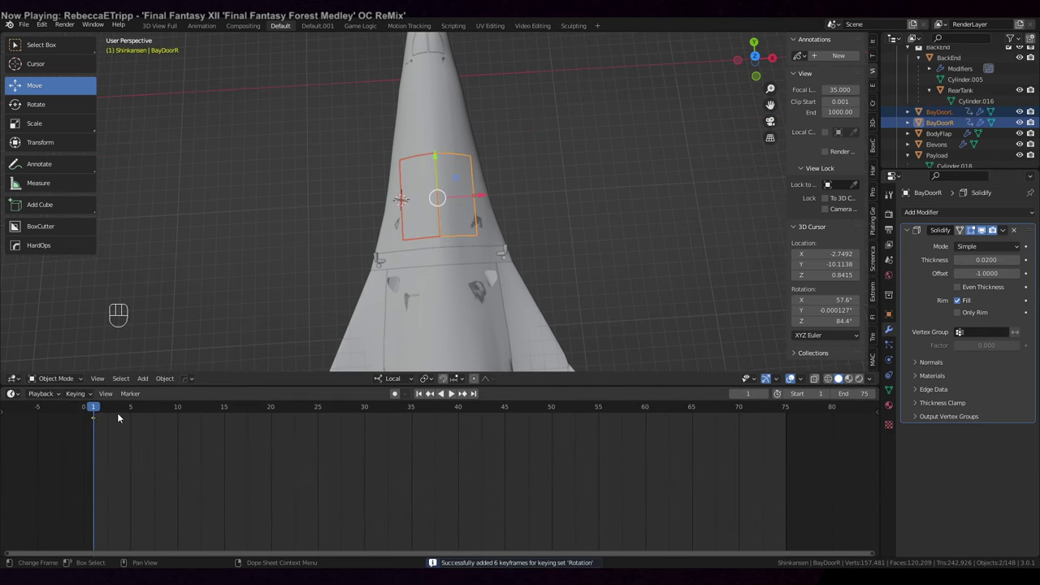
drag(99, 411, 652, 407)
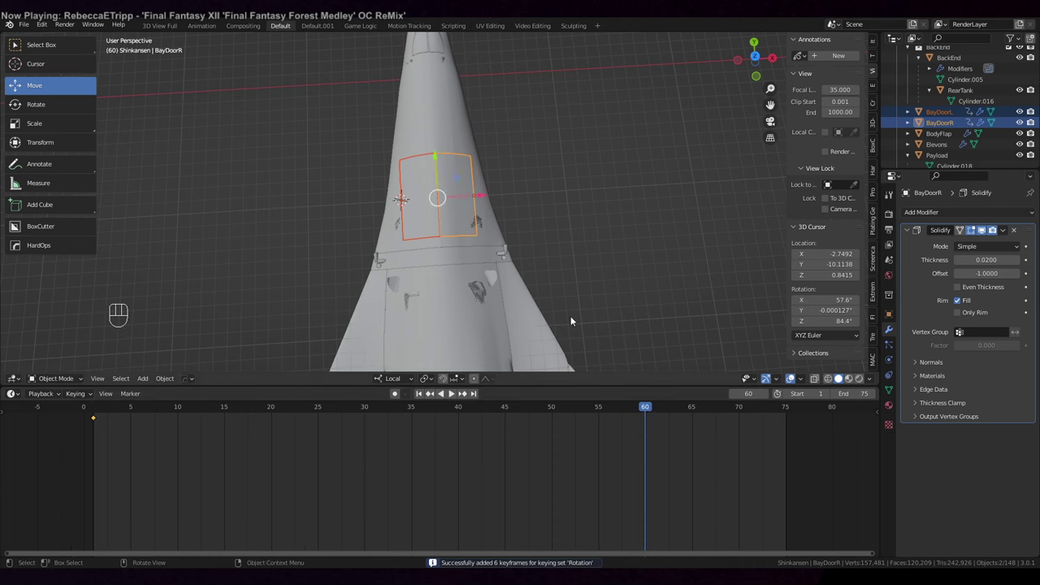
click(464, 178)
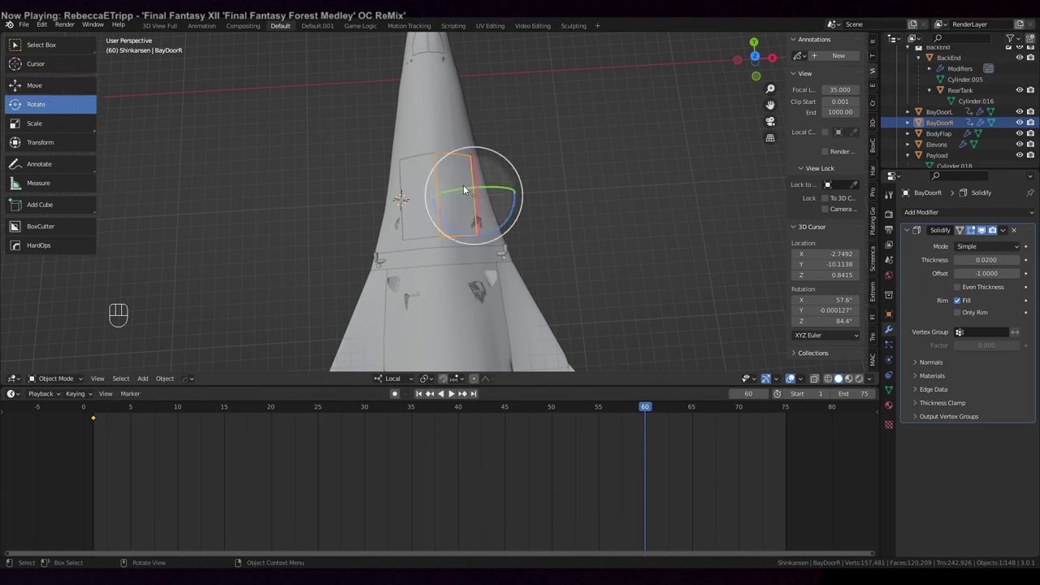
click(491, 191)
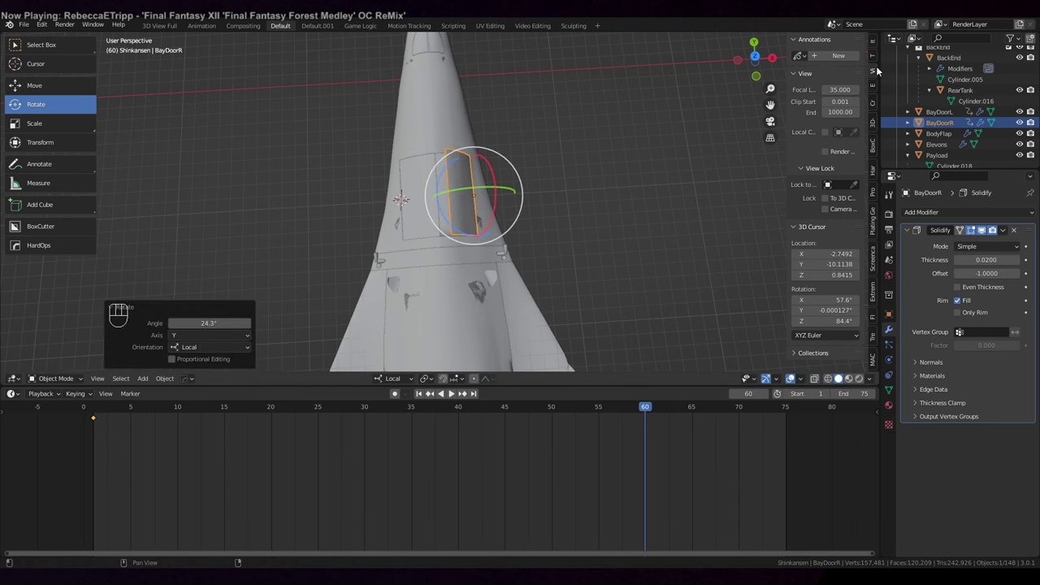
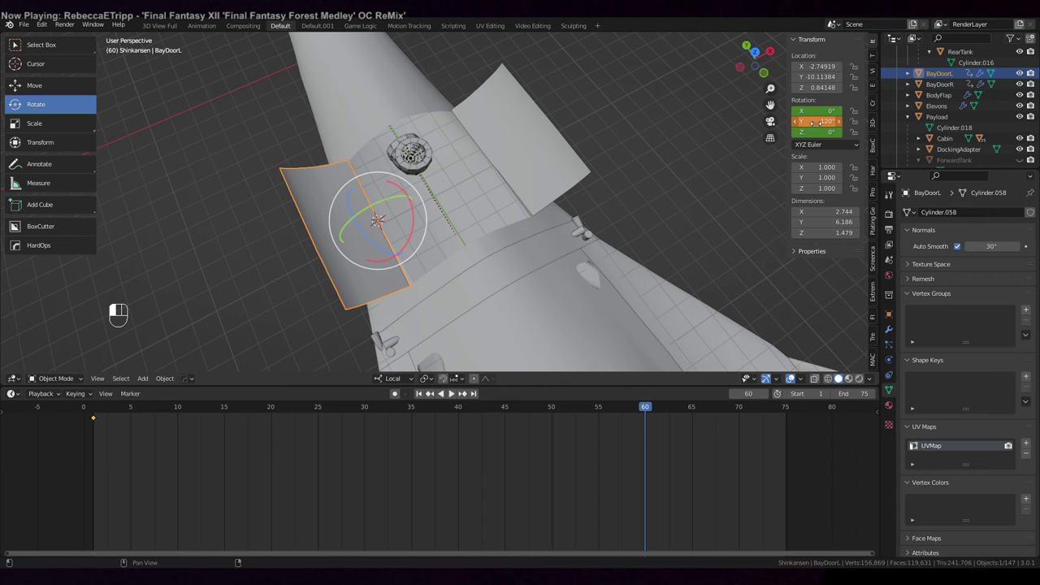
Swing BayDoorL open to −120° about Y and inspect the exposed payload bay.
drag(815, 134, 482, 178)
drag(569, 209, 591, 189)
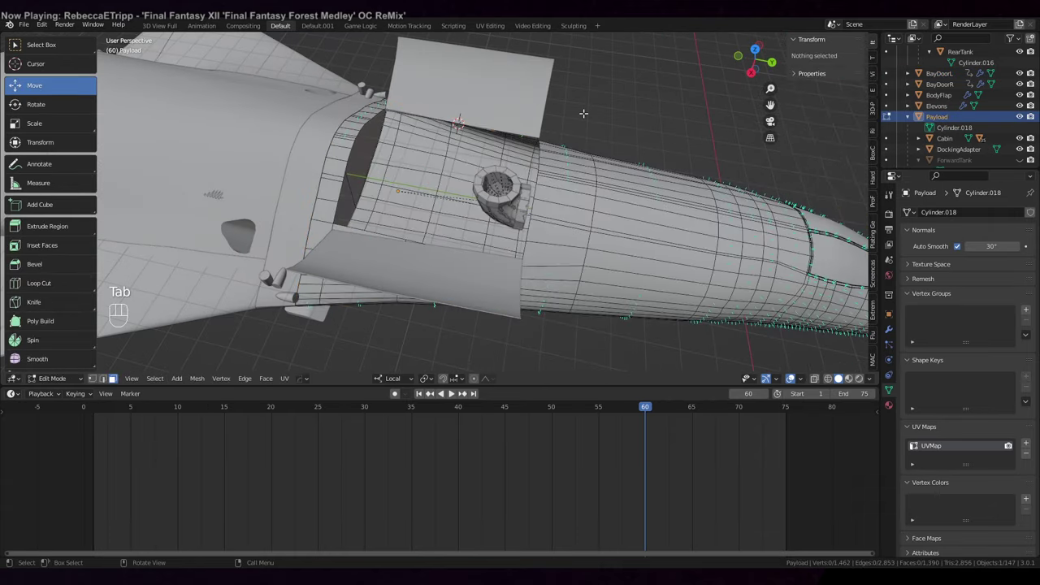
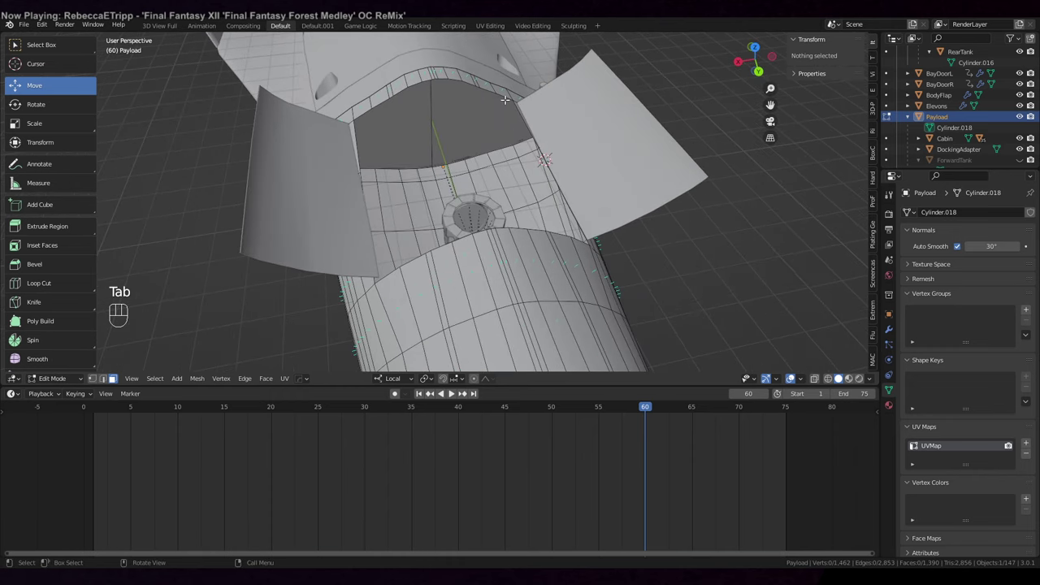
Select the rim vertices around the Payload body's bay opening for editing.
key(1)
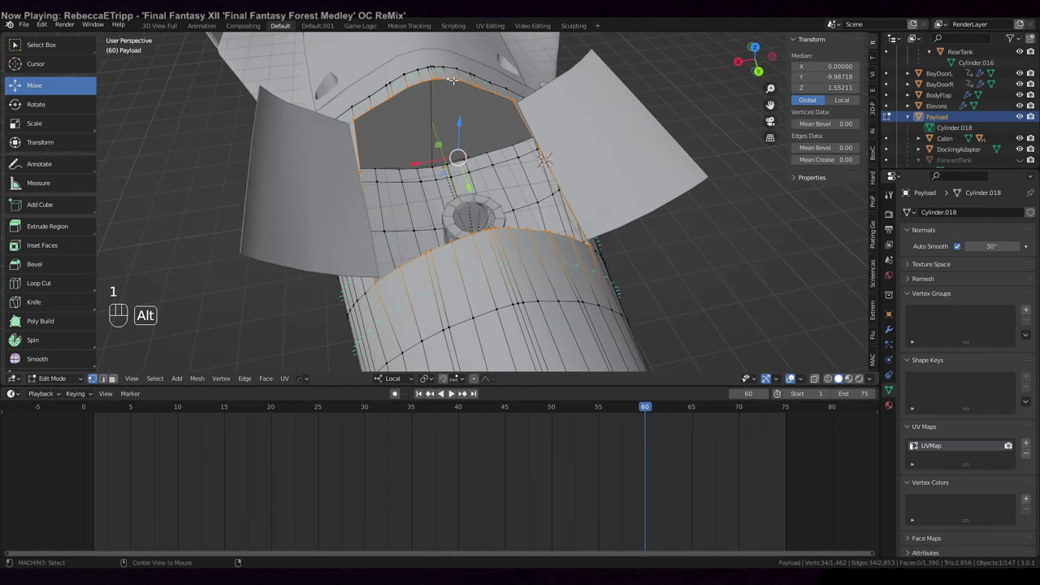
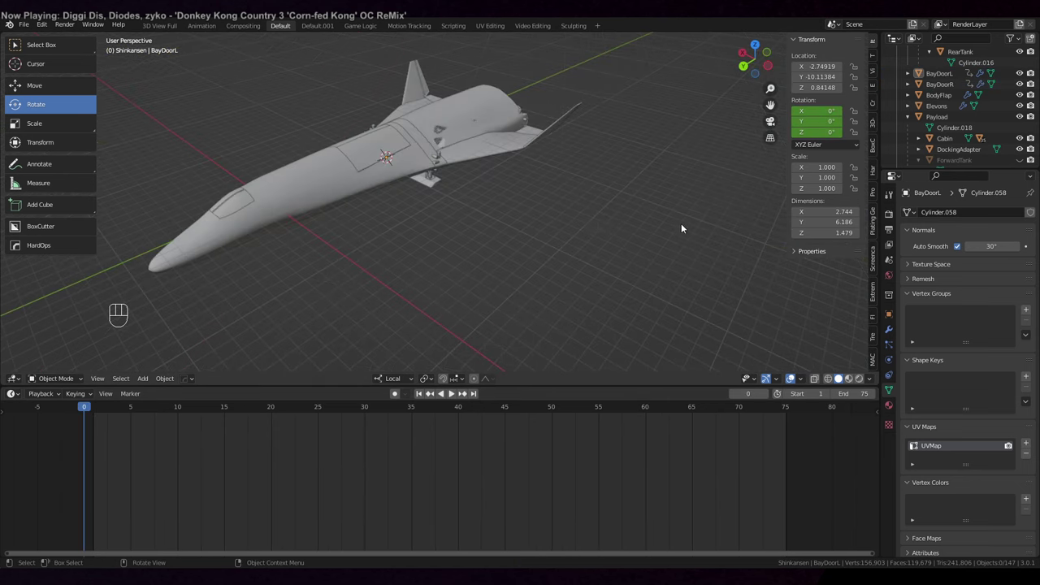
Pick an abort engine cutter cylinder in the Outliner while reviewing the spacecraft.
click(600, 228)
middle_click(603, 238)
drag(603, 248, 594, 244)
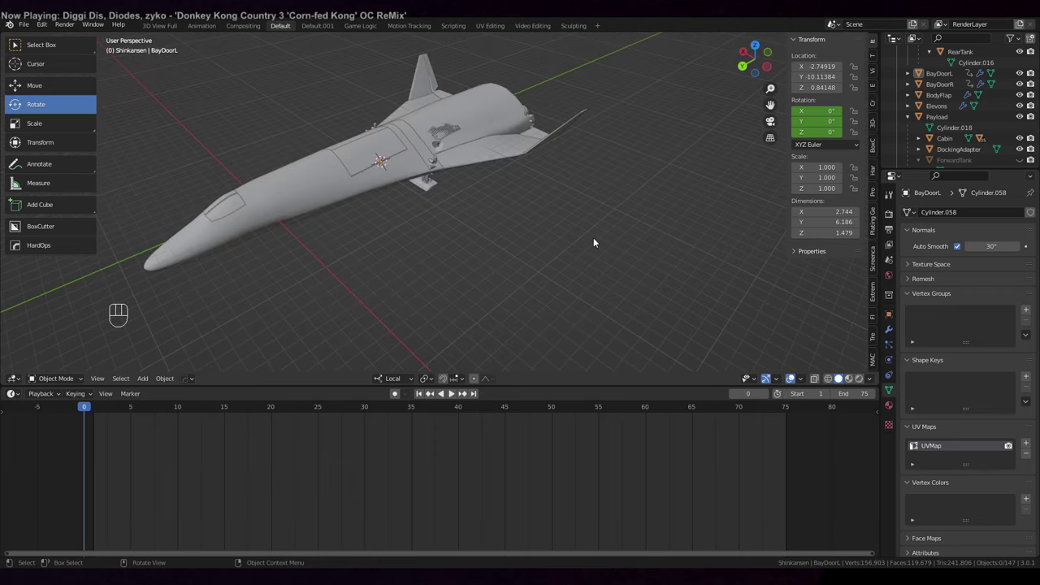
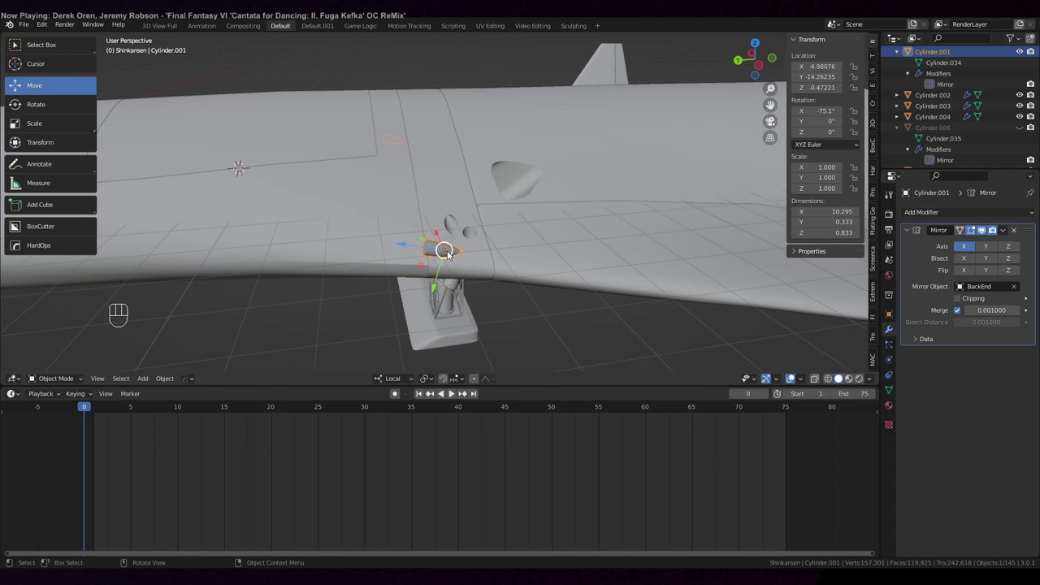
click(1018, 53)
Zoom in to inspect the abort engine recesses beside the landing gear.
drag(574, 206, 583, 219)
drag(580, 209, 568, 184)
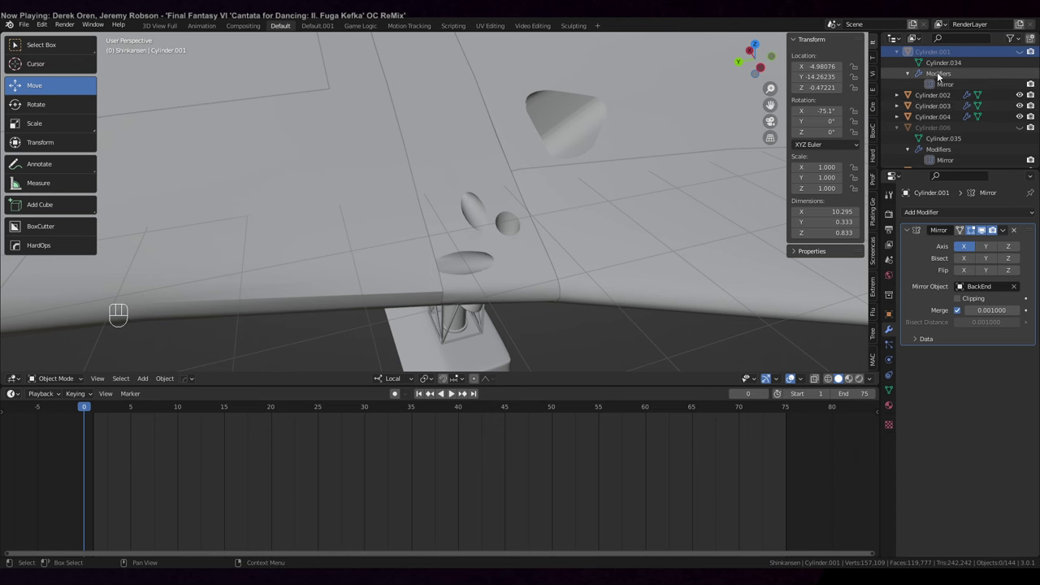
drag(464, 270, 483, 234)
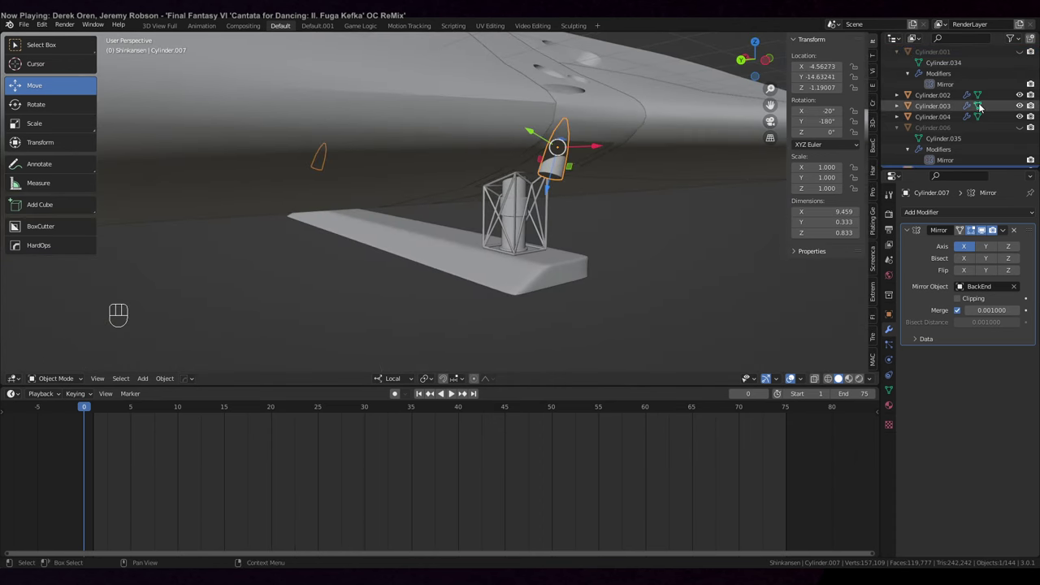
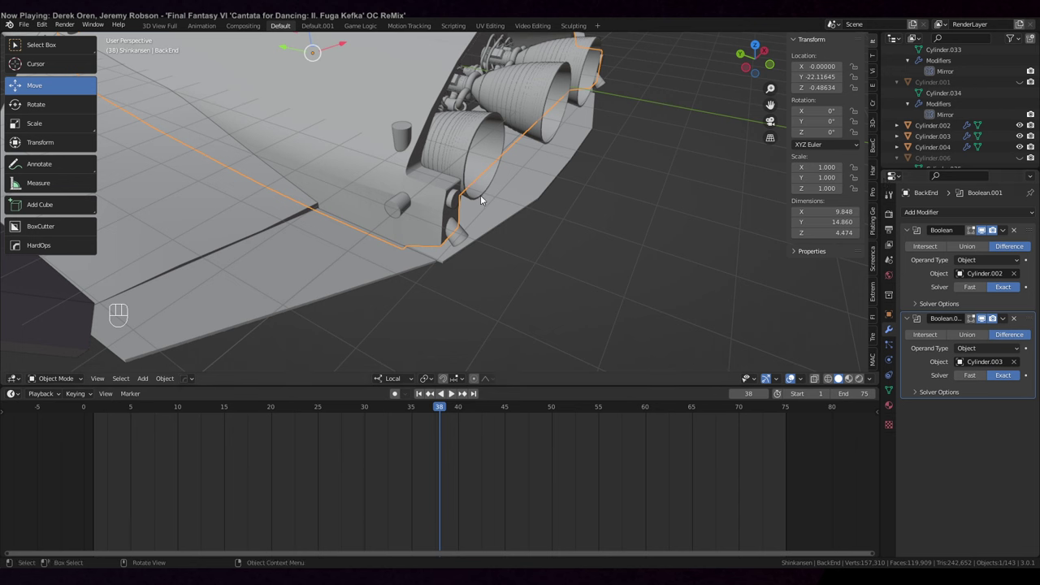
Undo the cutter change and slide a vertex to tidy the recess edge on BackEnd.
key(ctrl+z)
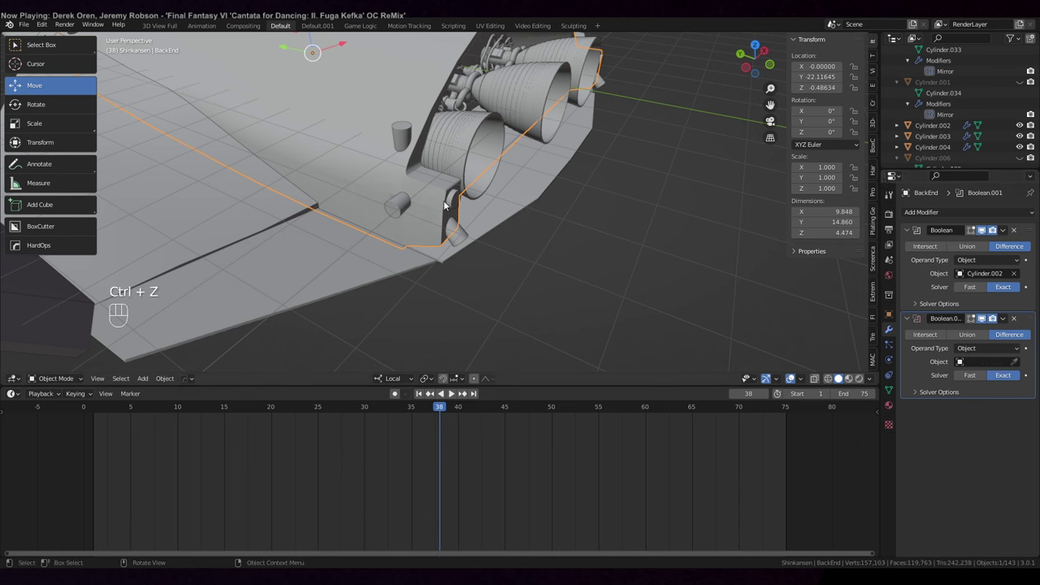
key(Tab)
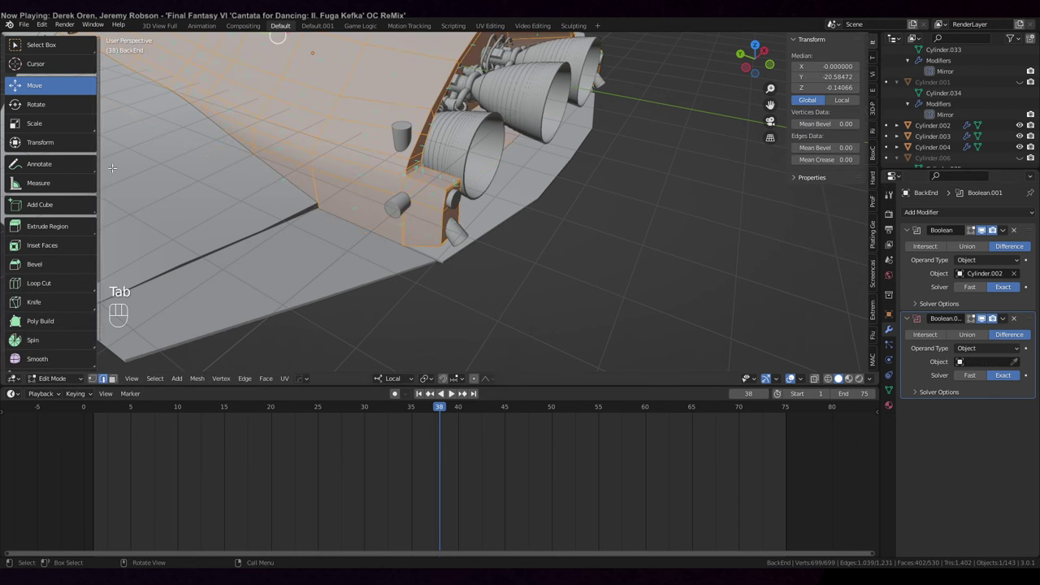
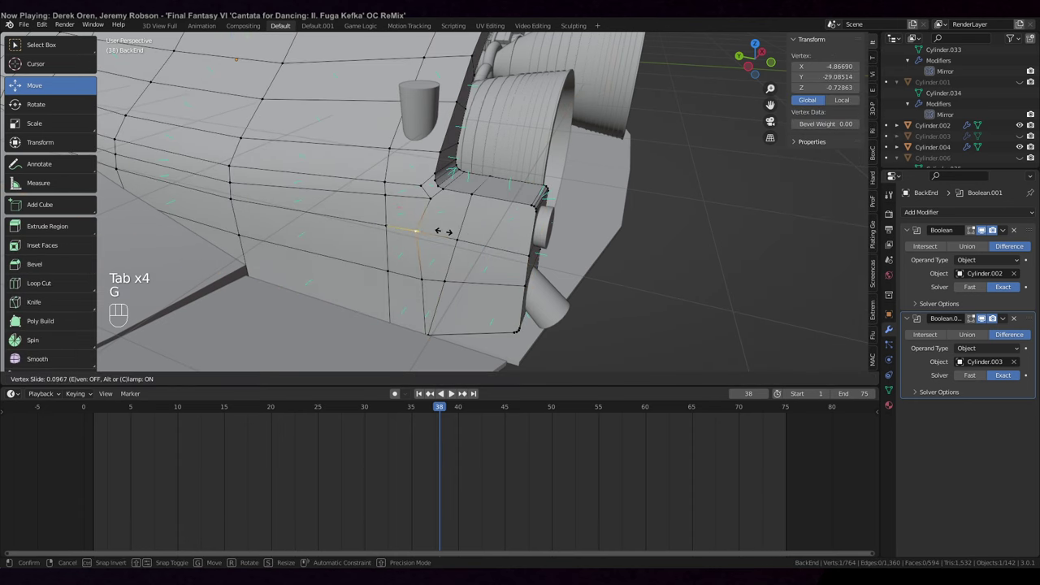
key(g)
key(Tab)
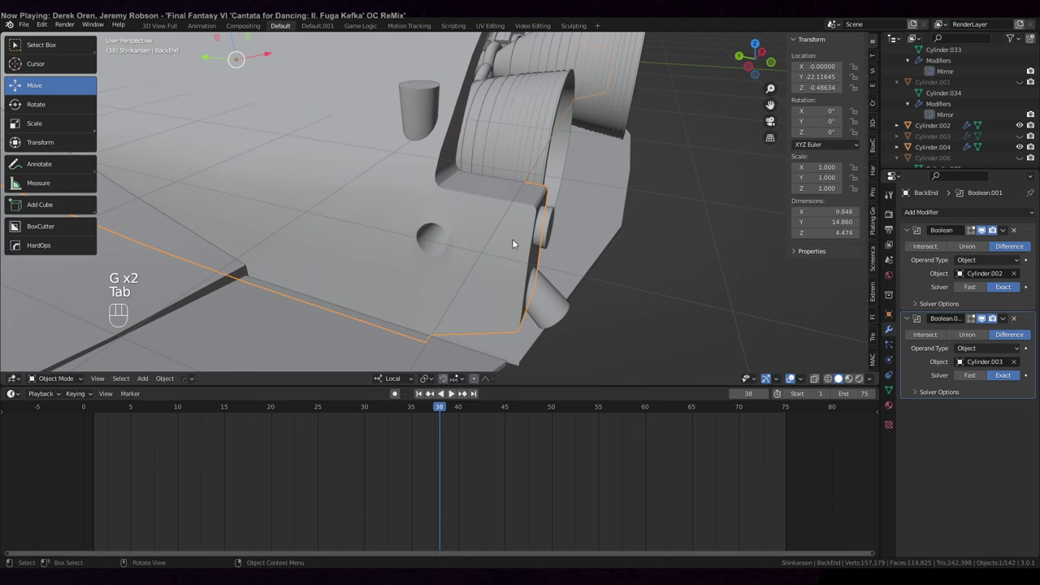
Add Difference booleans for Cylinder.004 and Cylinder.008 to BackEnd and view its underside.
click(563, 240)
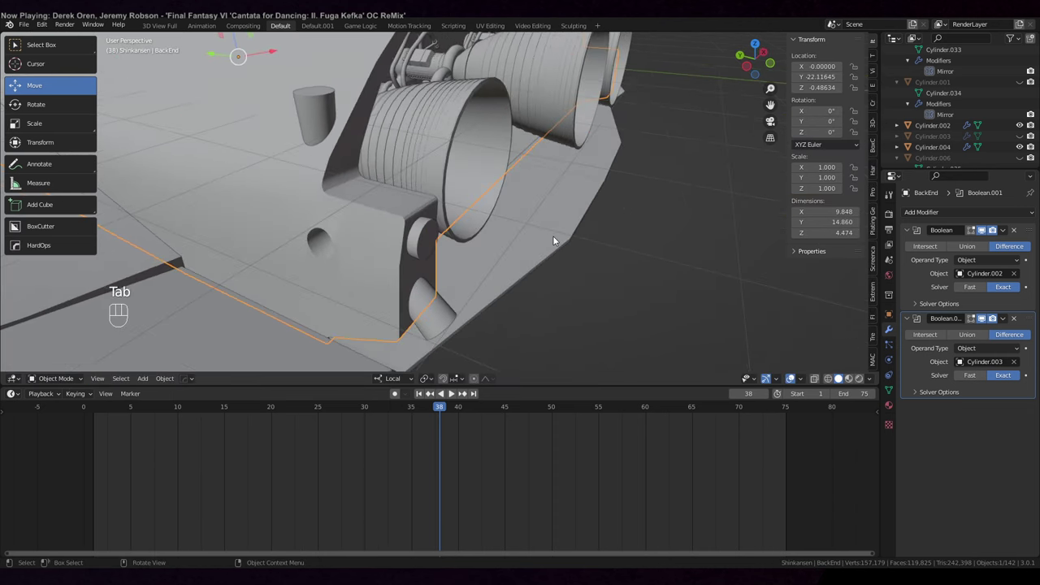
key(Tab)
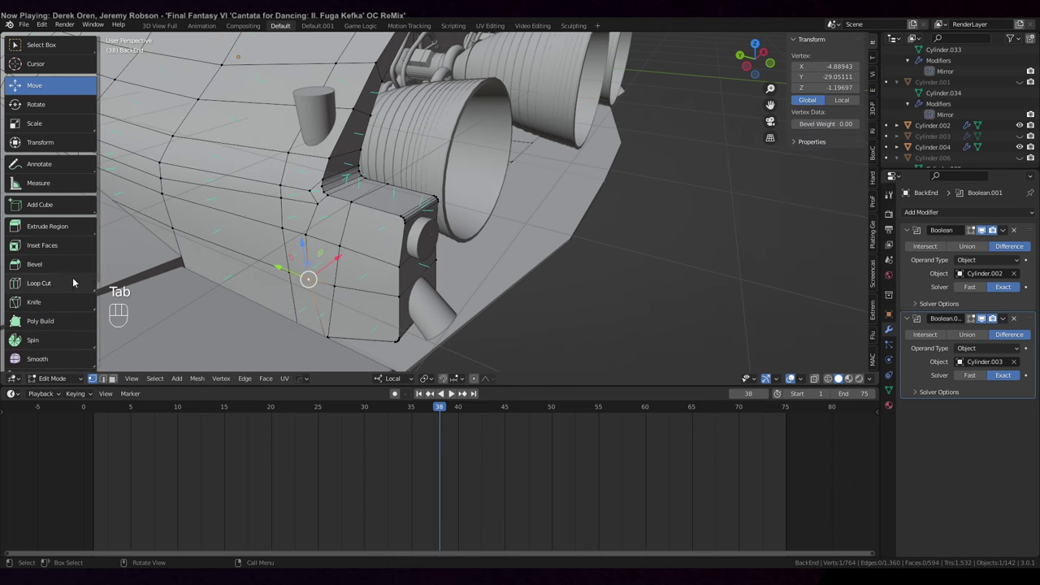
click(66, 289)
click(1024, 157)
drag(696, 268, 689, 252)
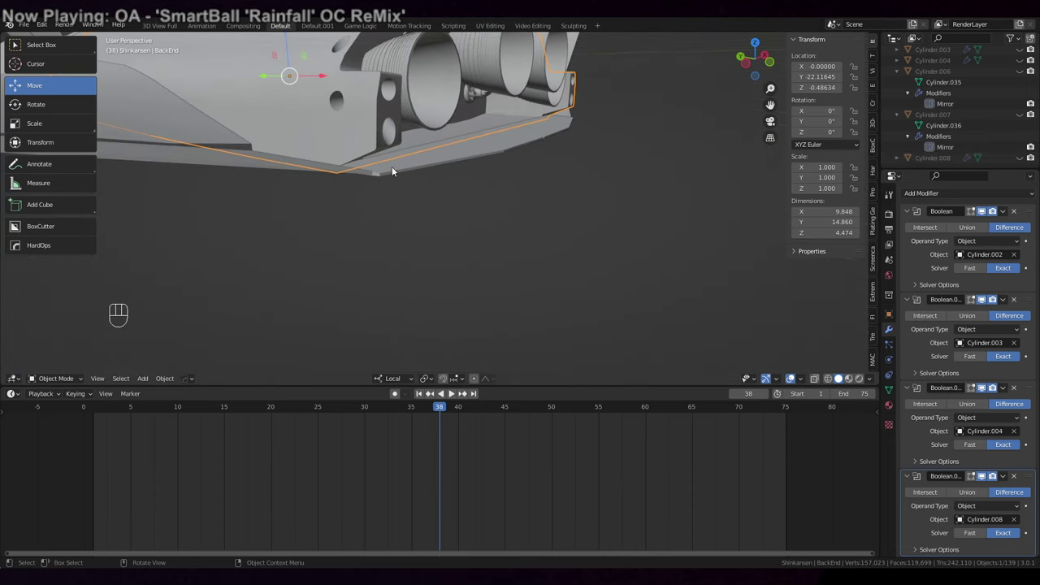
Select Cylinder.008 and switch to wireframe to see it through the body.
middle_click(468, 159)
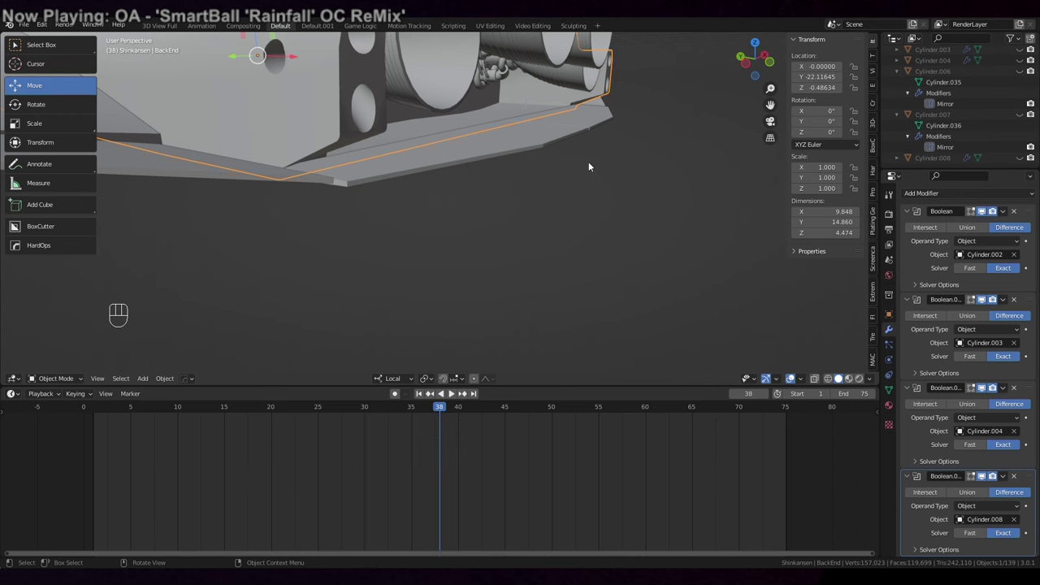
click(1018, 159)
click(941, 161)
middle_click(406, 82)
key(z)
Reposition the Cylinder.008 cutter against the rear body.
middle_click(510, 99)
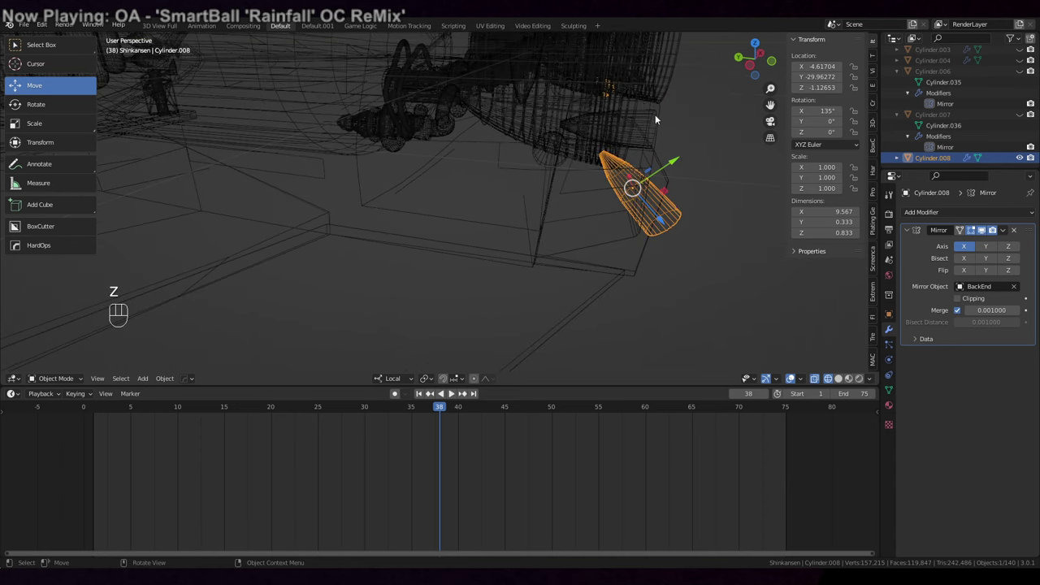
drag(665, 119, 666, 119)
middle_click(662, 120)
drag(648, 122, 614, 131)
middle_click(618, 131)
Add an edge loop to BackEnd beside the abort engine recess.
key(Tab)
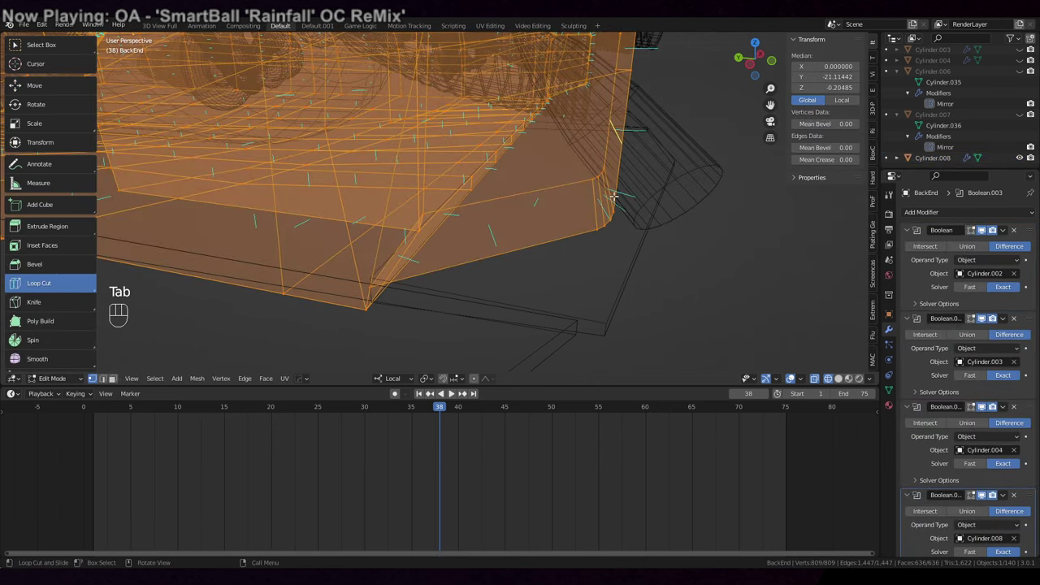
key(alt+a)
key(c)
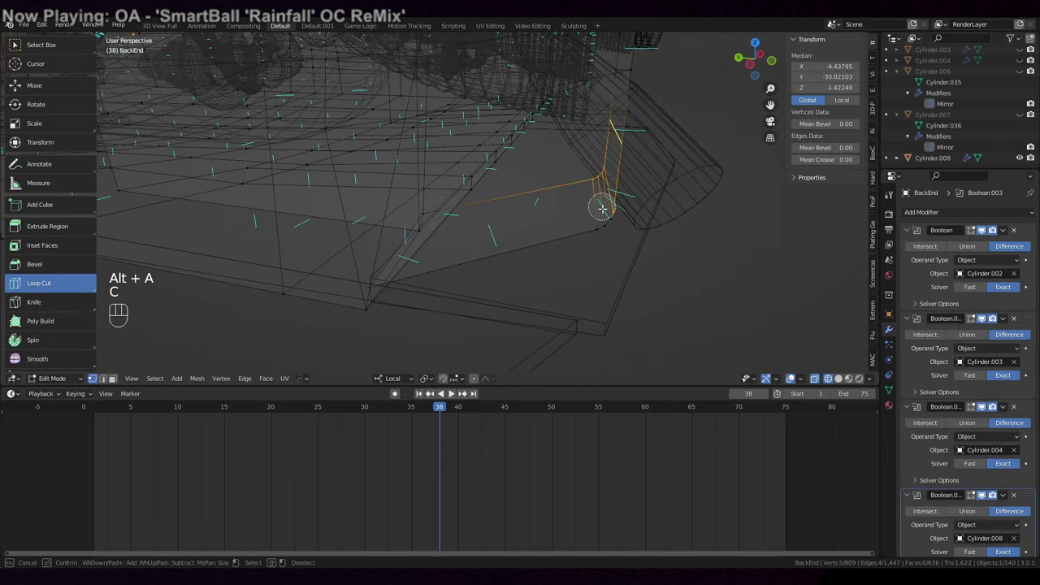
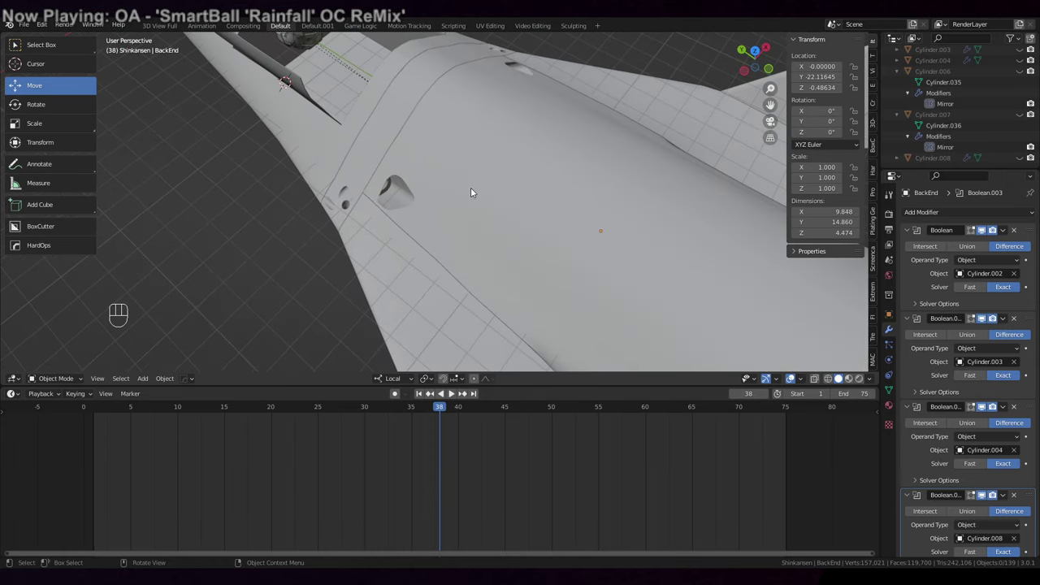
Merge the stray recess vertices on BackEnd at the first one.
click(471, 191)
drag(383, 159, 447, 173)
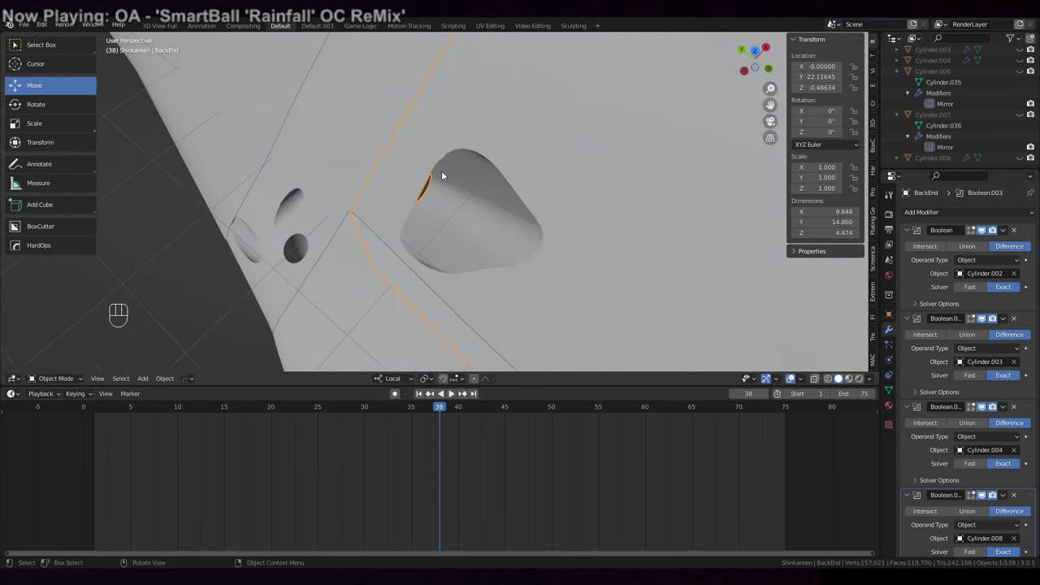
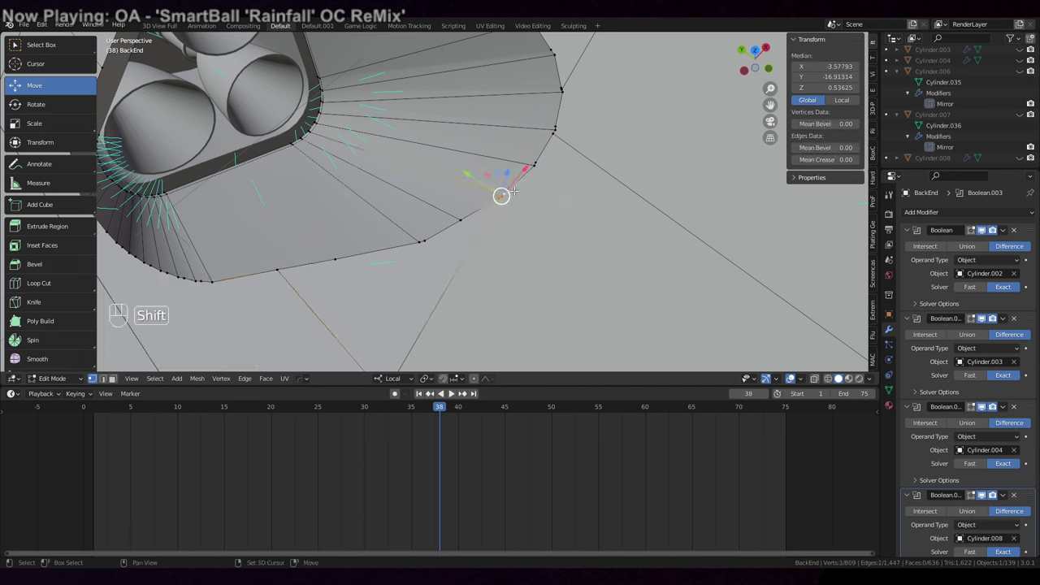
key(m)
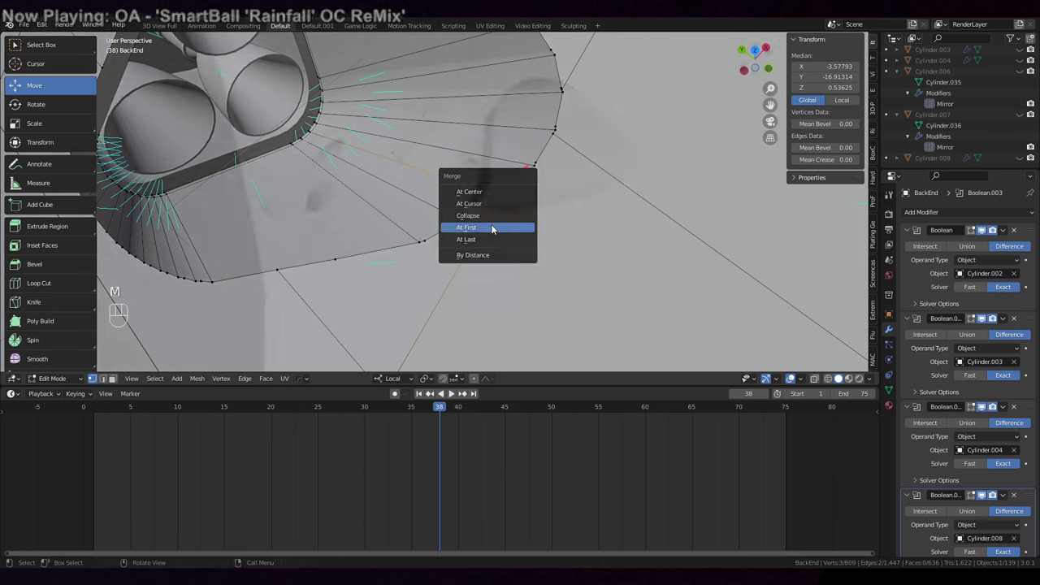
key(c)
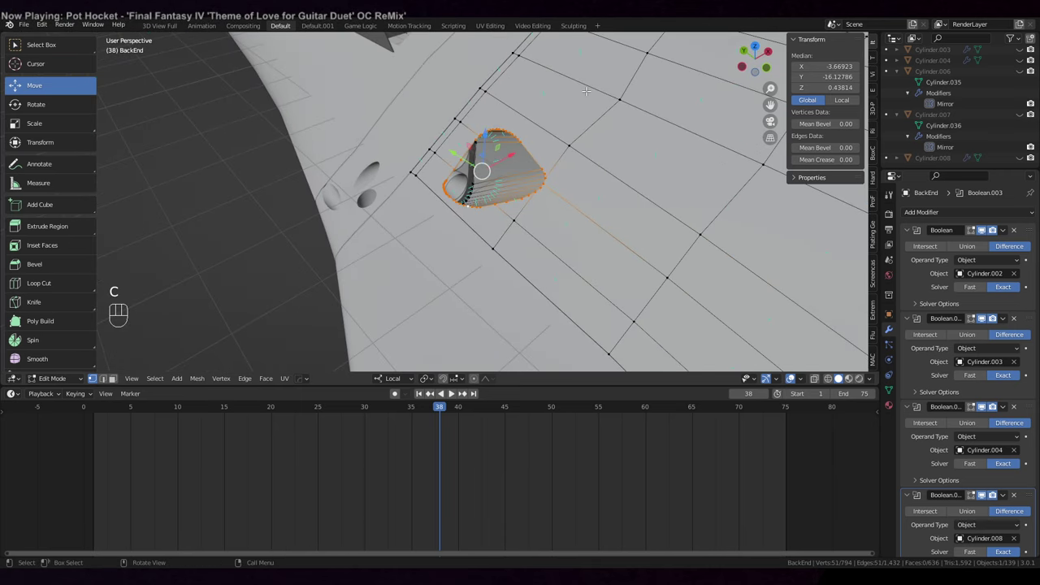
Fill the recess rim with a face and separate a copy as BackEnd.001.
key(f)
key(Tab)
key(Tab)
key(3)
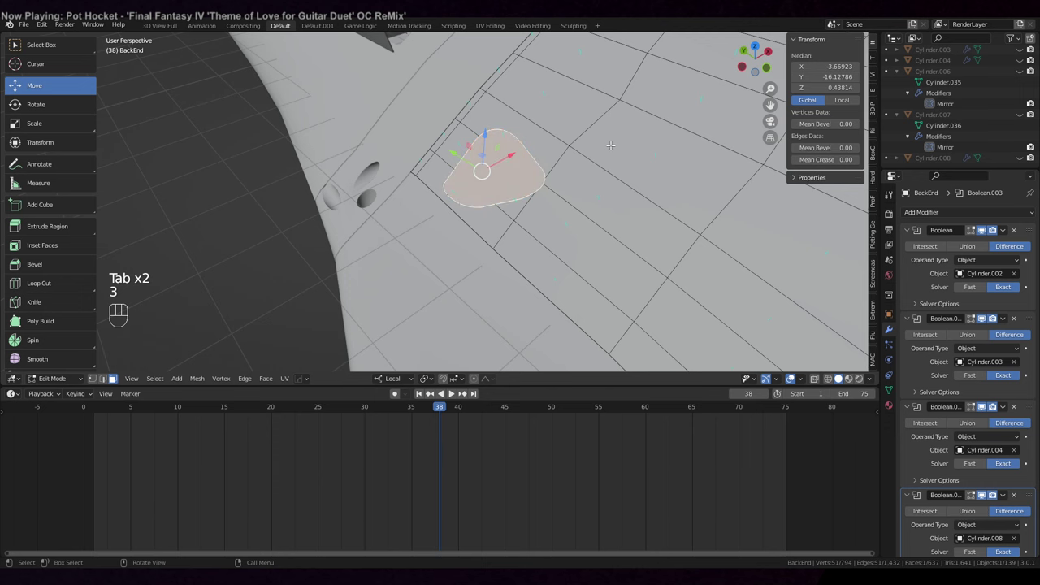
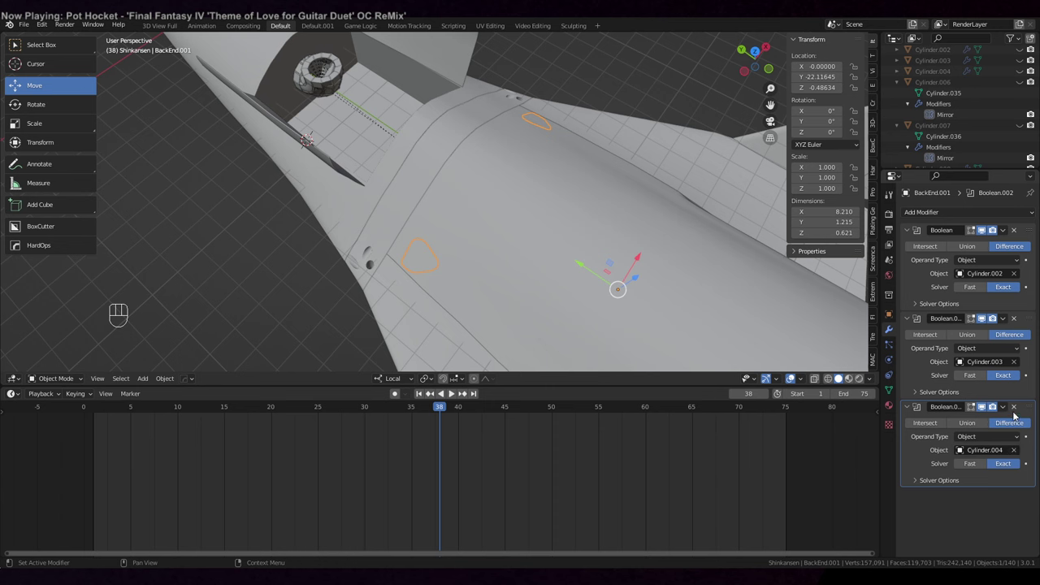
Strip BackEnd.001's inherited booleans and apply a 0.03 Solidify to make it a plate.
click(1016, 407)
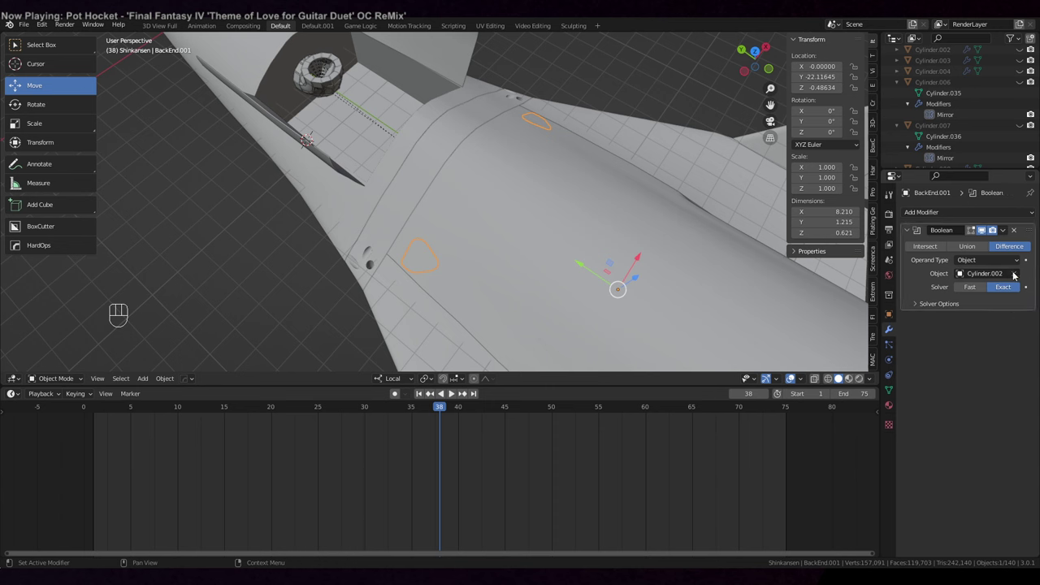
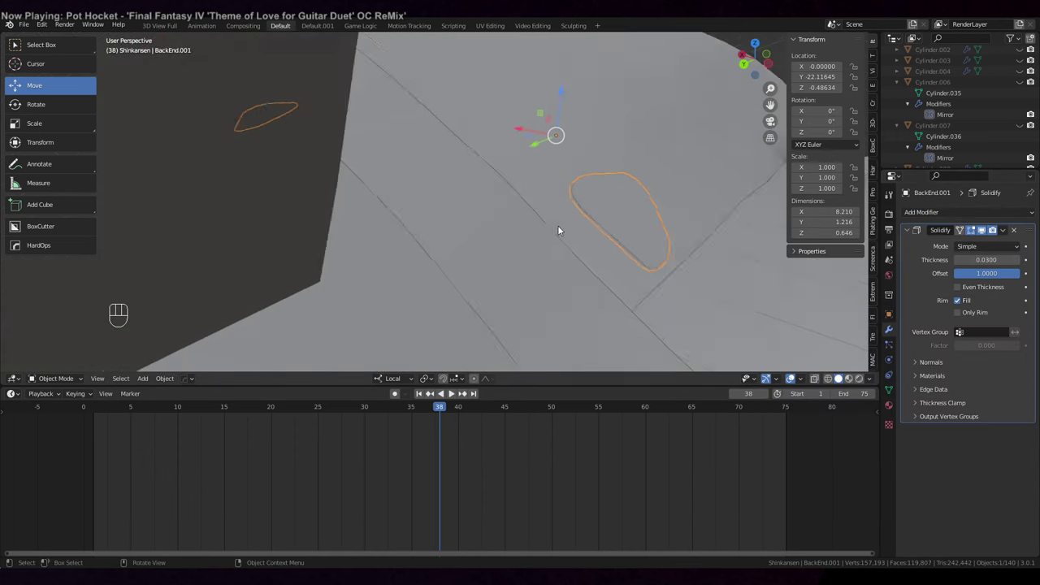
drag(652, 322, 611, 350)
drag(540, 229, 548, 211)
click(548, 212)
drag(1006, 233, 996, 245)
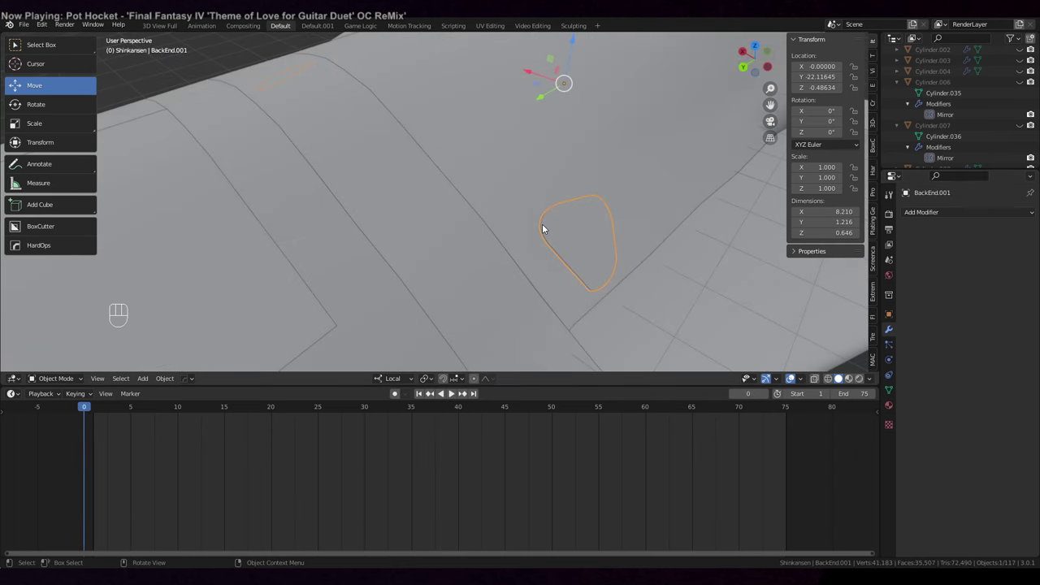
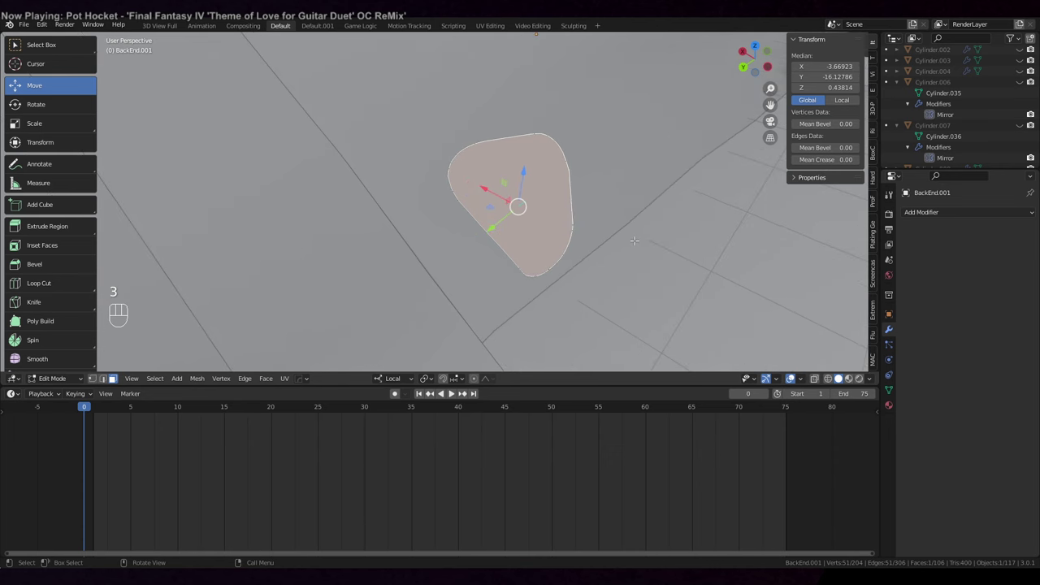
Scale the plate outline slightly smaller and view the plates on both body sides.
key(s)
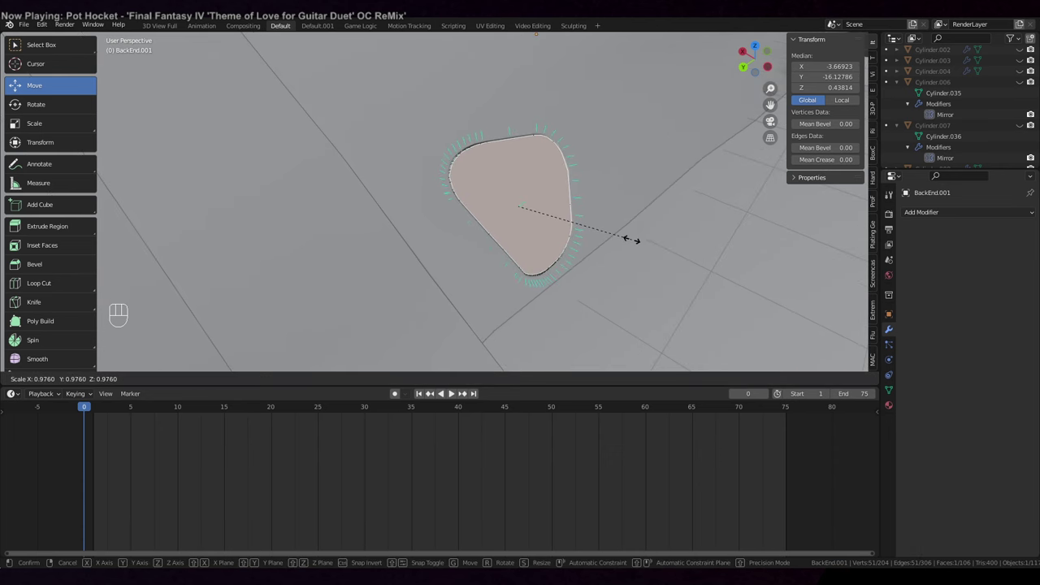
key(Tab)
drag(659, 306, 825, 294)
click(590, 145)
drag(564, 102, 590, 112)
drag(590, 113, 656, 133)
drag(675, 268, 703, 271)
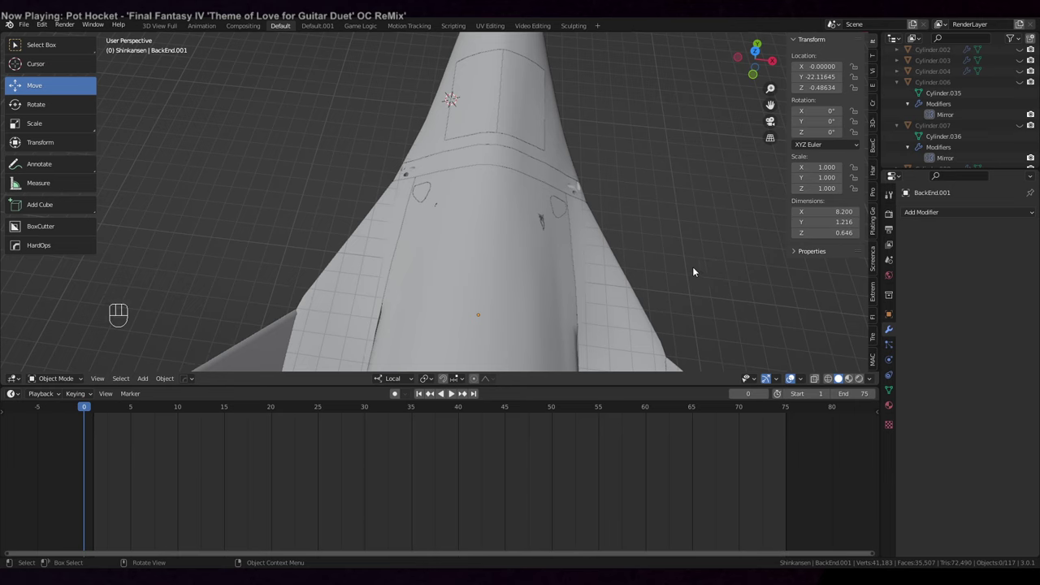
drag(647, 177, 739, 230)
drag(504, 208, 536, 259)
drag(500, 260, 521, 294)
drag(528, 278, 591, 261)
click(592, 261)
middle_click(617, 258)
drag(612, 260, 617, 222)
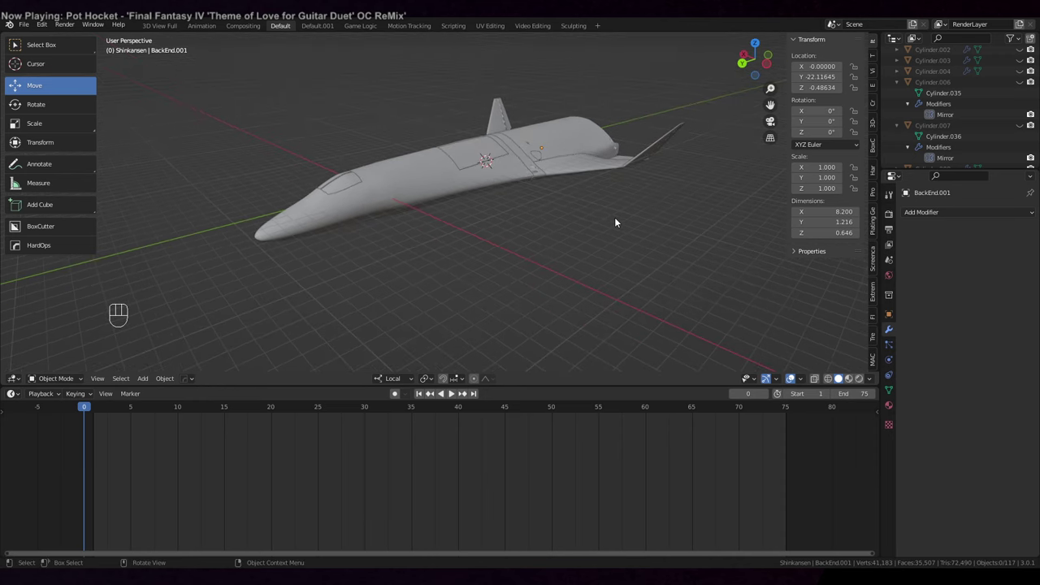
drag(610, 237, 588, 268)
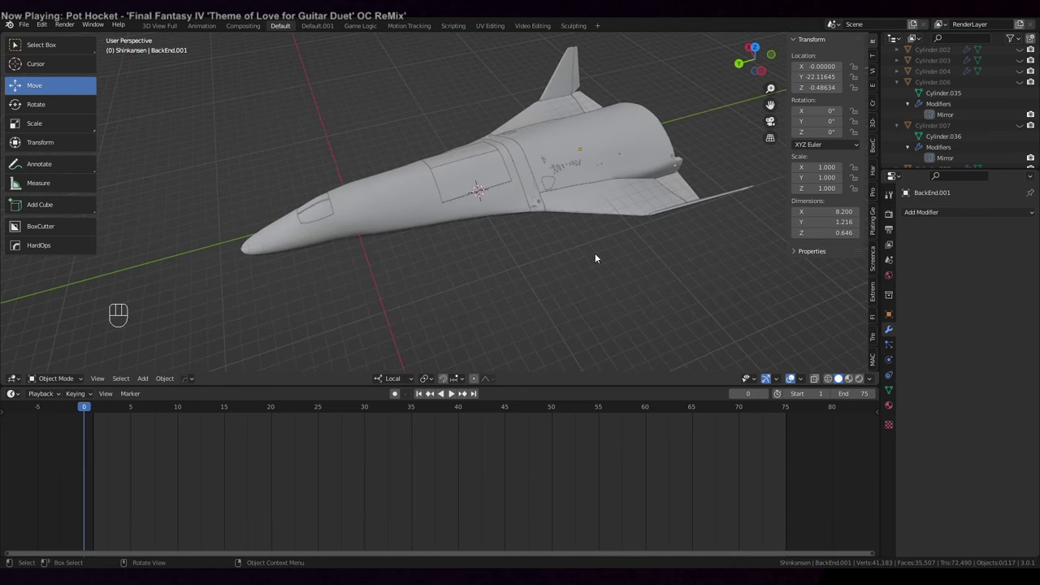